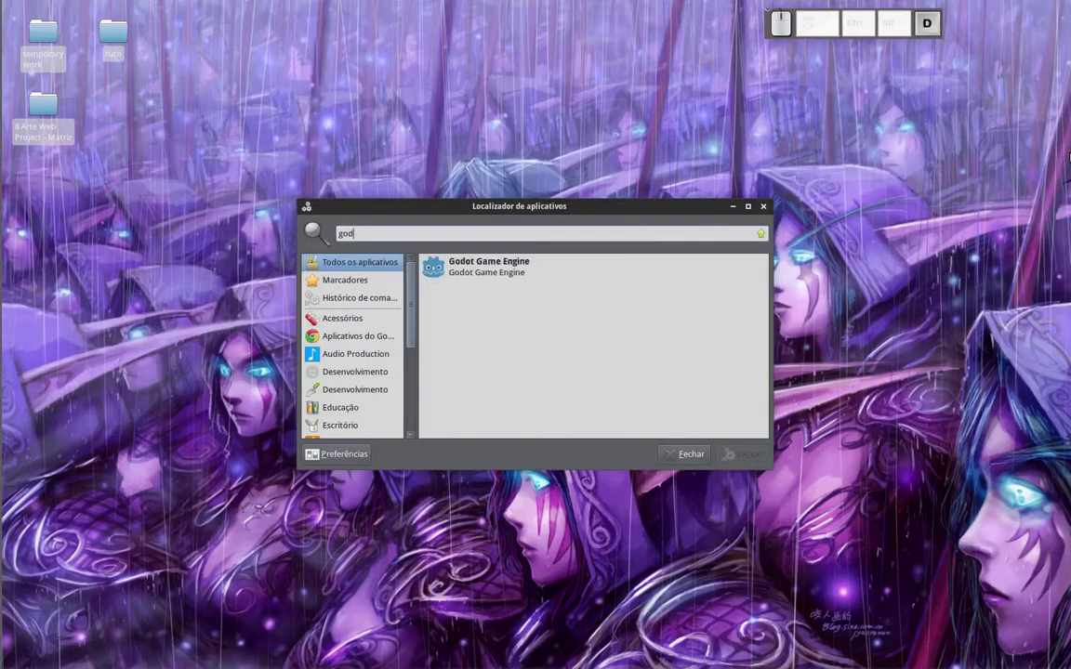
# Launch Godot from the app finder and open the eye_shader project from recent projects
pyautogui.press('Down')
pyautogui.press('Return')
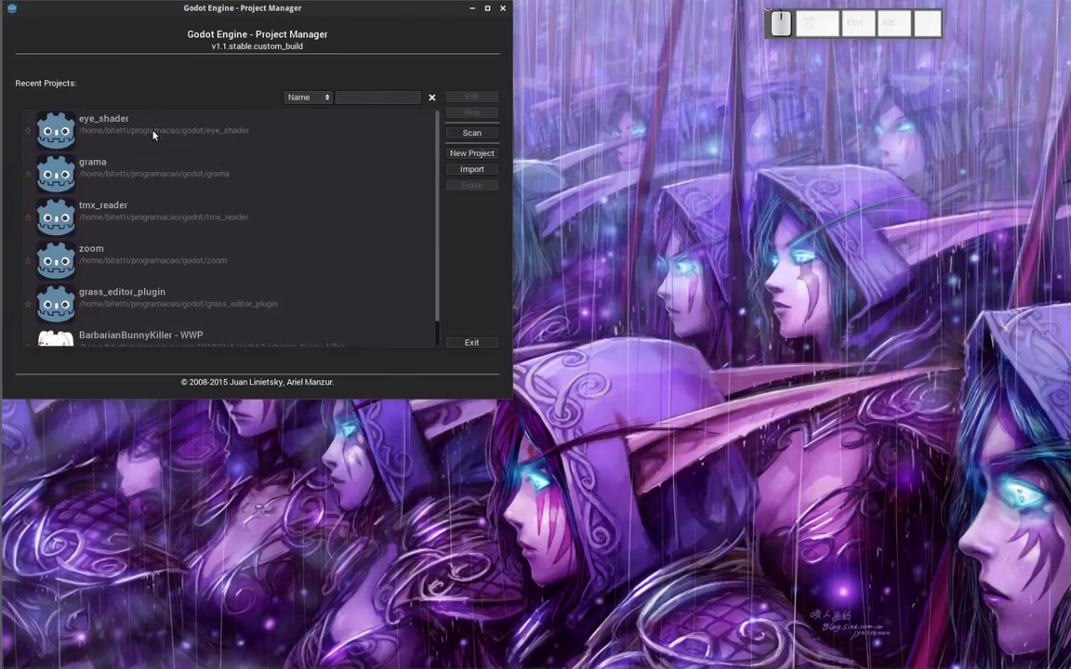
pyautogui.click(157, 134)
pyautogui.click(157, 134)
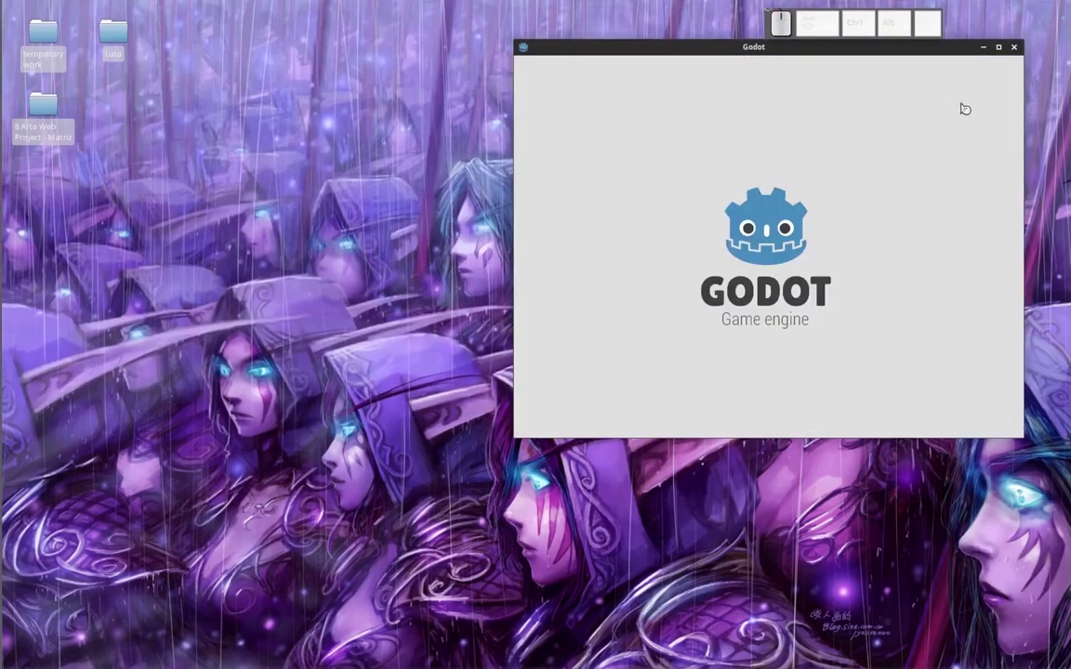
# Run the eye_shader scene to preview the white face with purple eyes
pyautogui.click(1002, 55)
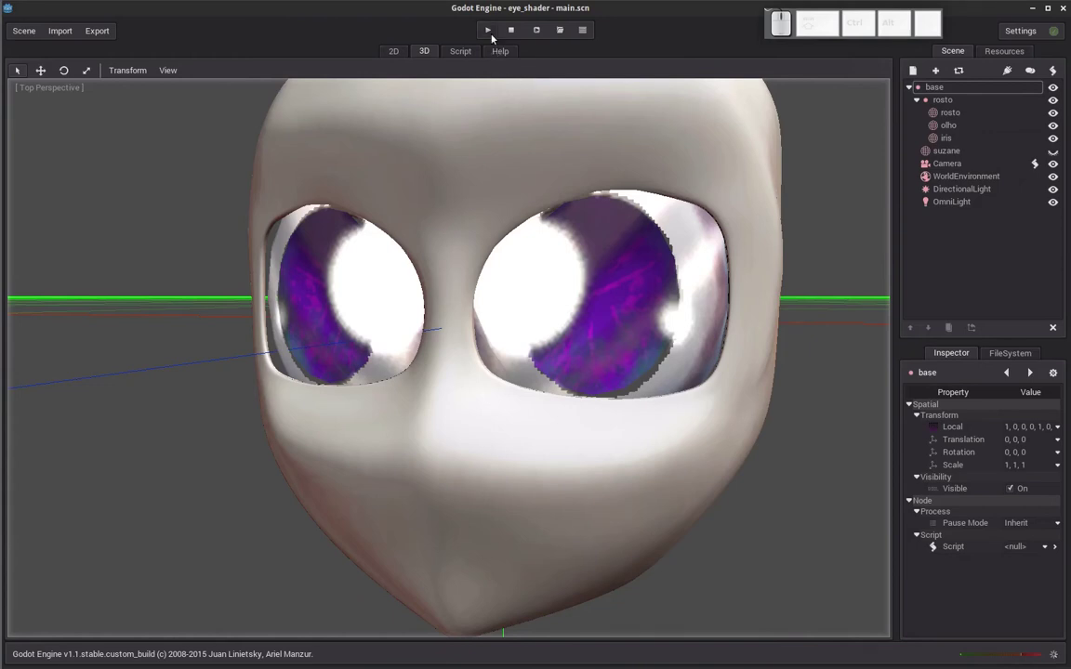
pyautogui.click(494, 38)
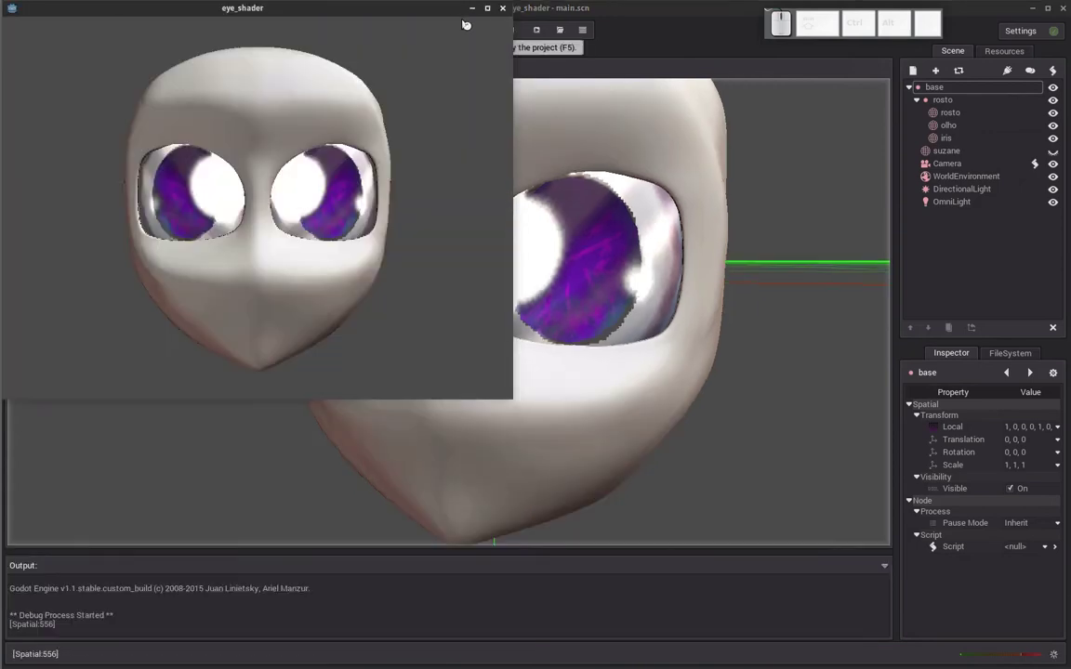
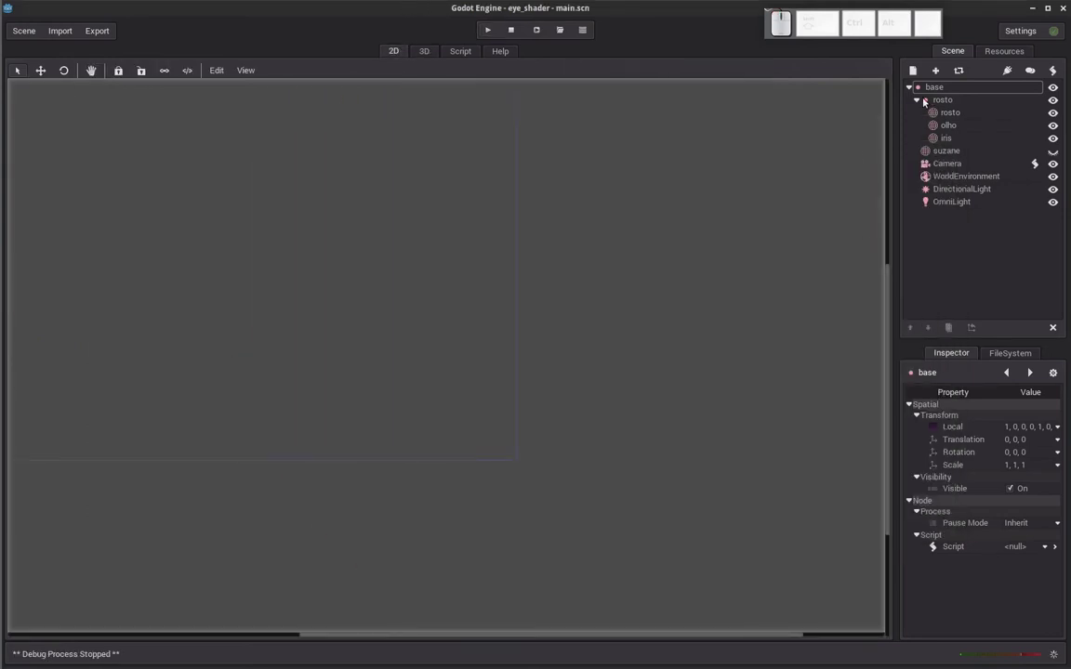
# Browse the Create Node list and dismiss it without adding anything
pyautogui.click(915, 73)
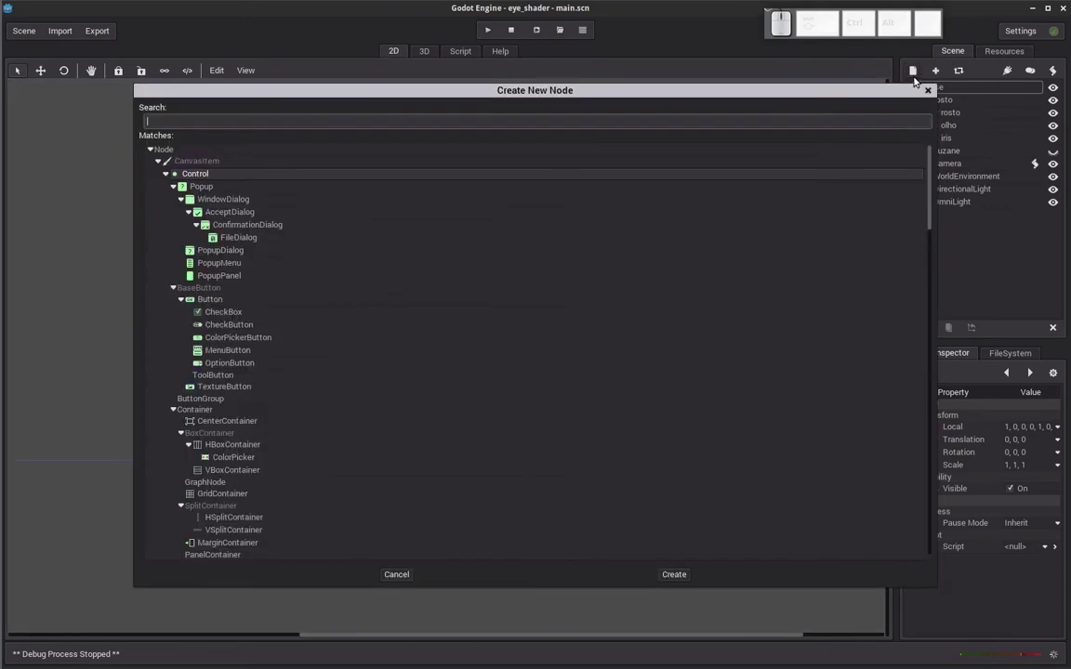
pyautogui.click(932, 98)
pyautogui.click(949, 60)
pyautogui.doubleClick(951, 55)
pyautogui.click(395, 50)
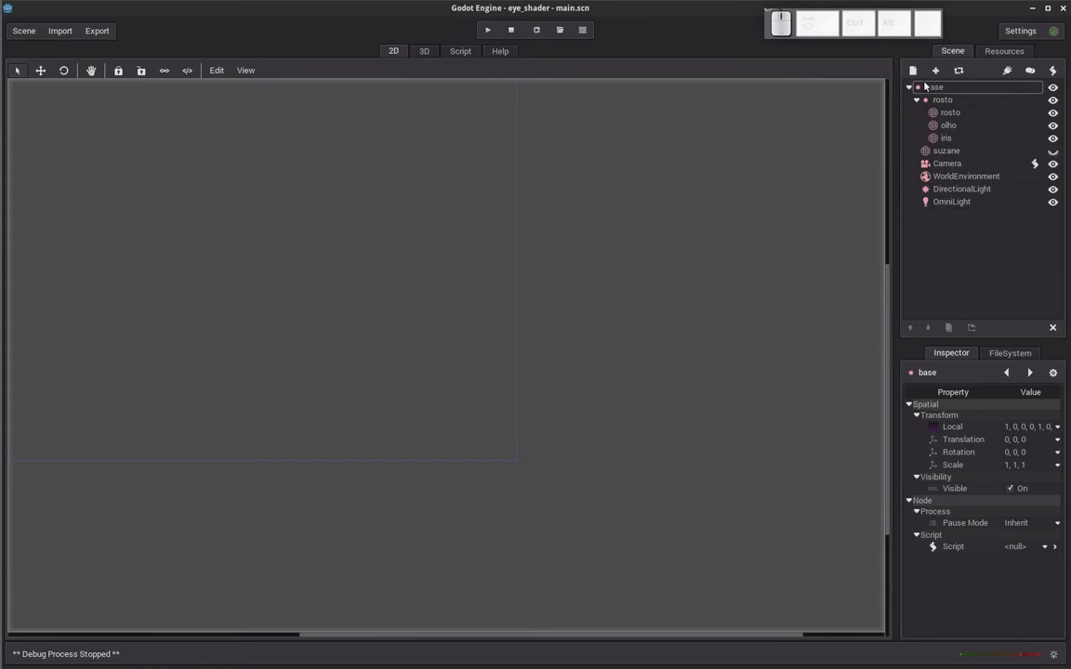
# Add a plain Node as a child of base in the scene tree
pyautogui.click(937, 280)
pyautogui.moveTo(430, 436); pyautogui.dragTo(768, 144)
pyautogui.click(920, 74)
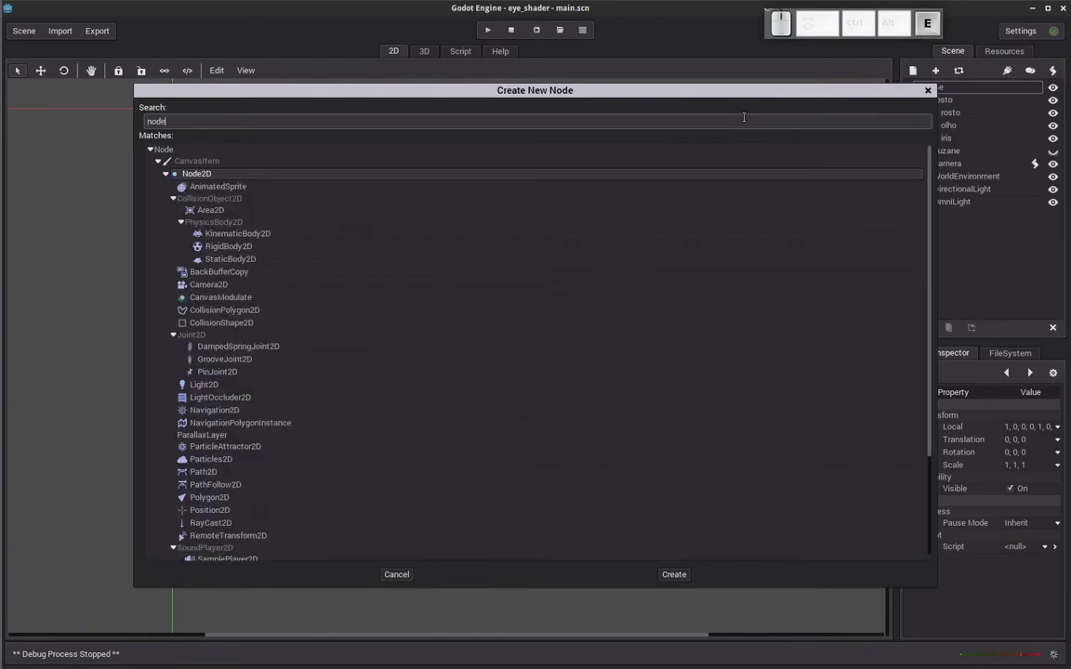
pyautogui.press('Return')
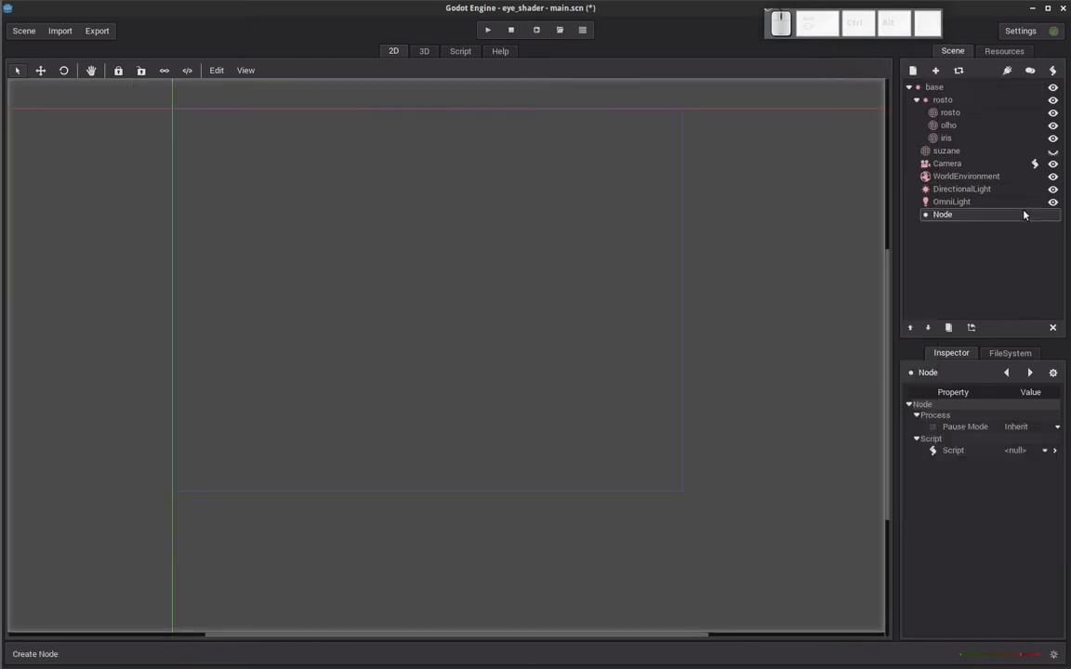
# Add a Button under Node and place it near the bottom-right of the screen area
pyautogui.click(916, 82)
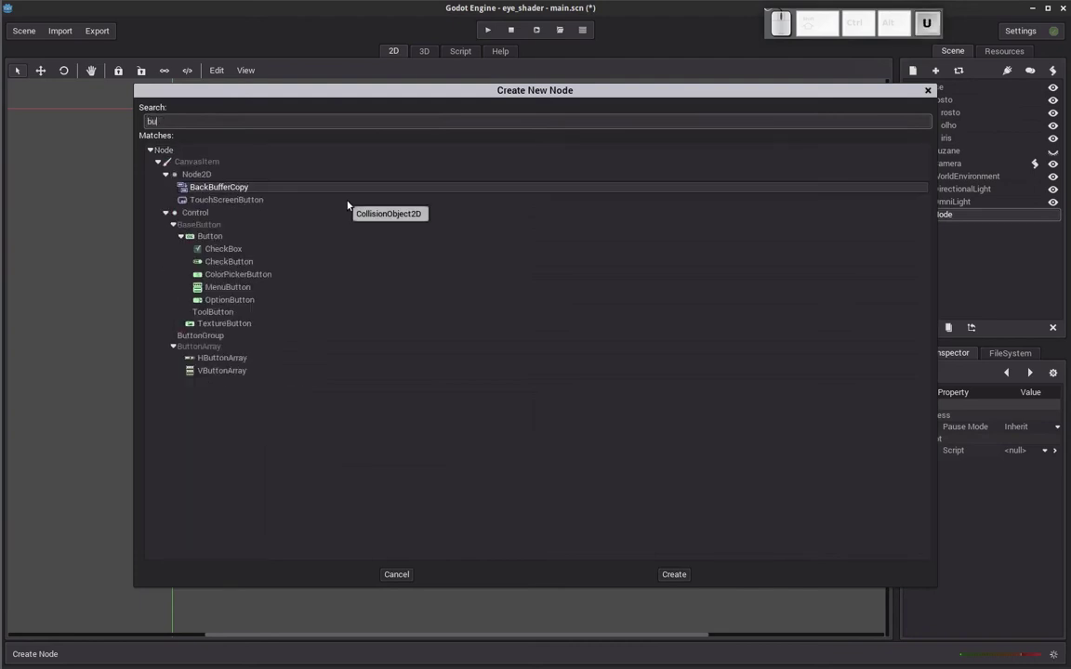
pyautogui.press('Return')
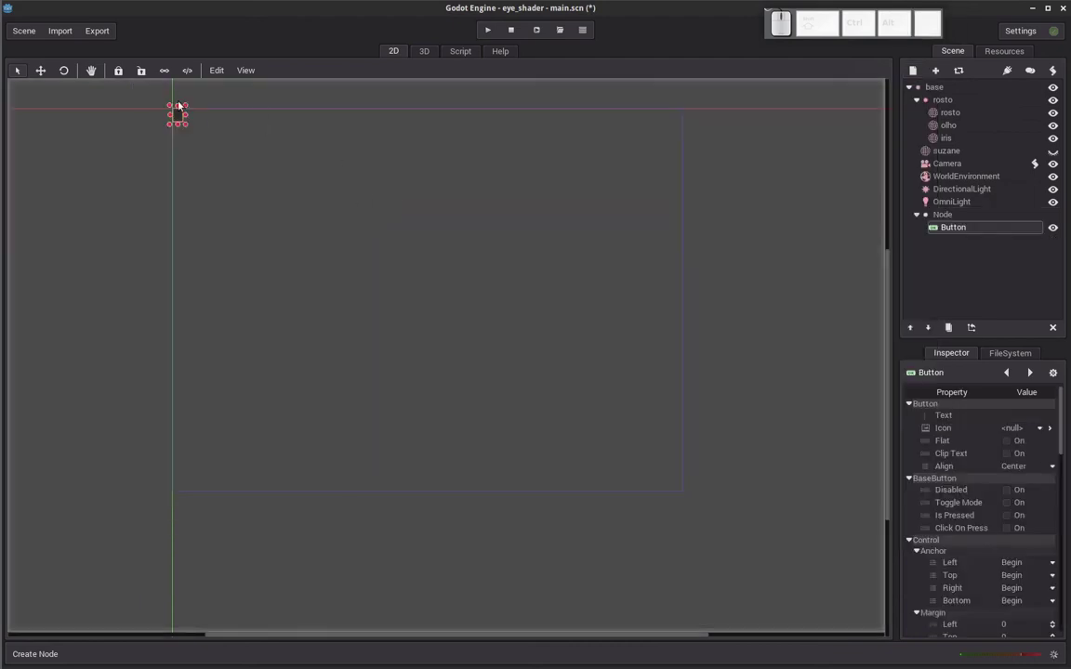
pyautogui.moveTo(188, 118); pyautogui.dragTo(237, 120)
pyautogui.moveTo(245, 125); pyautogui.dragTo(662, 464)
# Set the button's Text to 'meu botao' and run the project to see it in game
pyautogui.click(1046, 418)
pyautogui.click(1046, 419)
pyautogui.press('space')
pyautogui.press('Return')
pyautogui.click(494, 37)
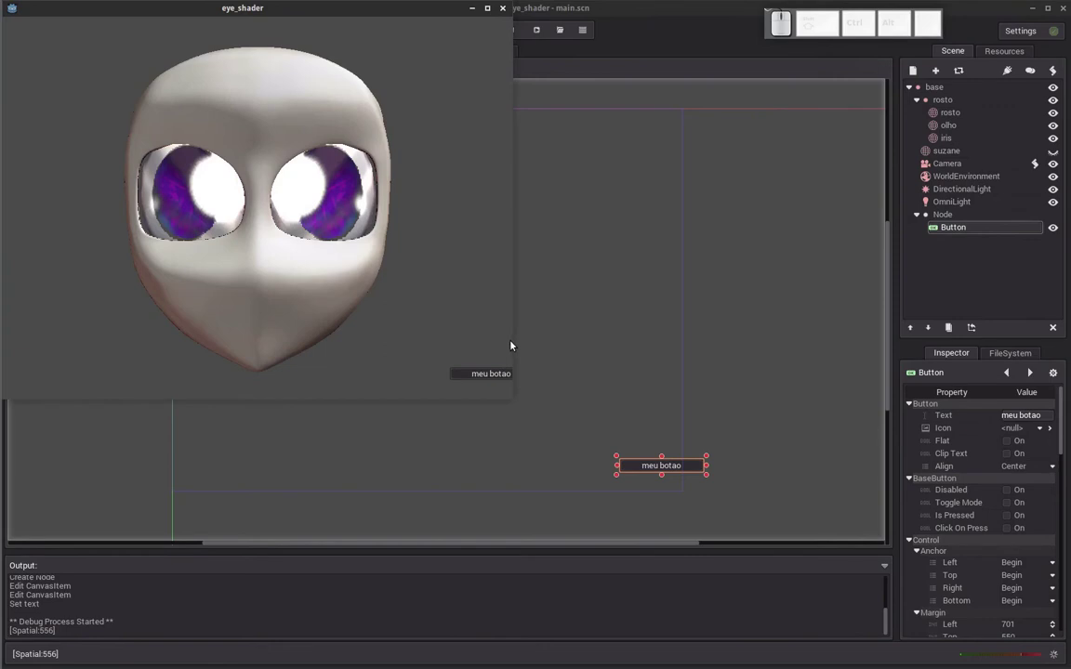
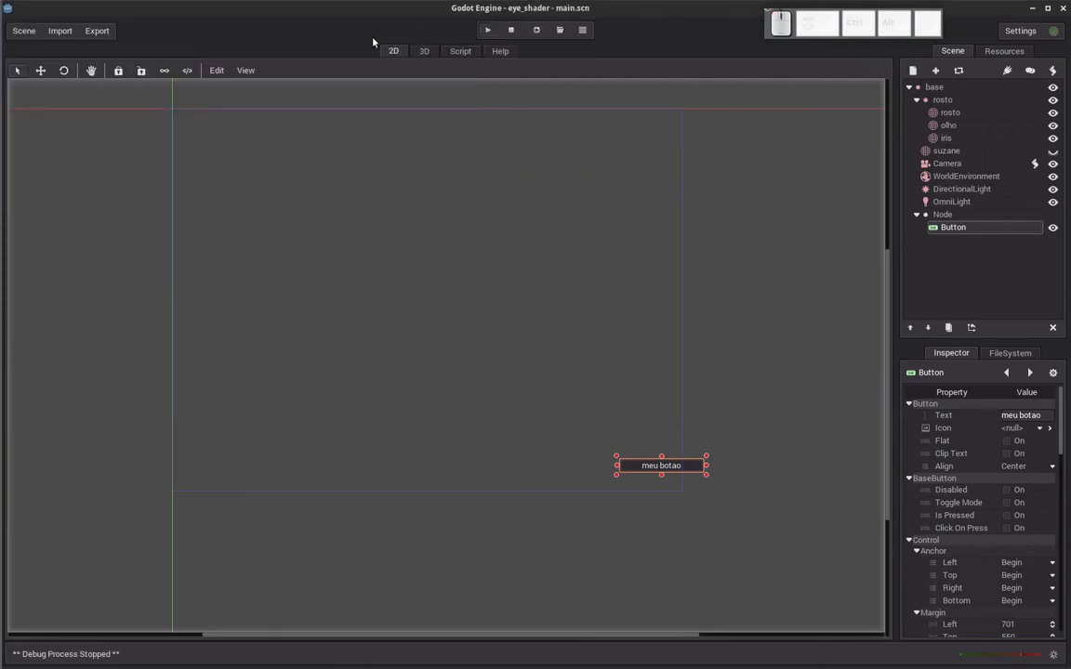
# Open Project Settings from the Scene menu and locate the display section
pyautogui.click(225, 33)
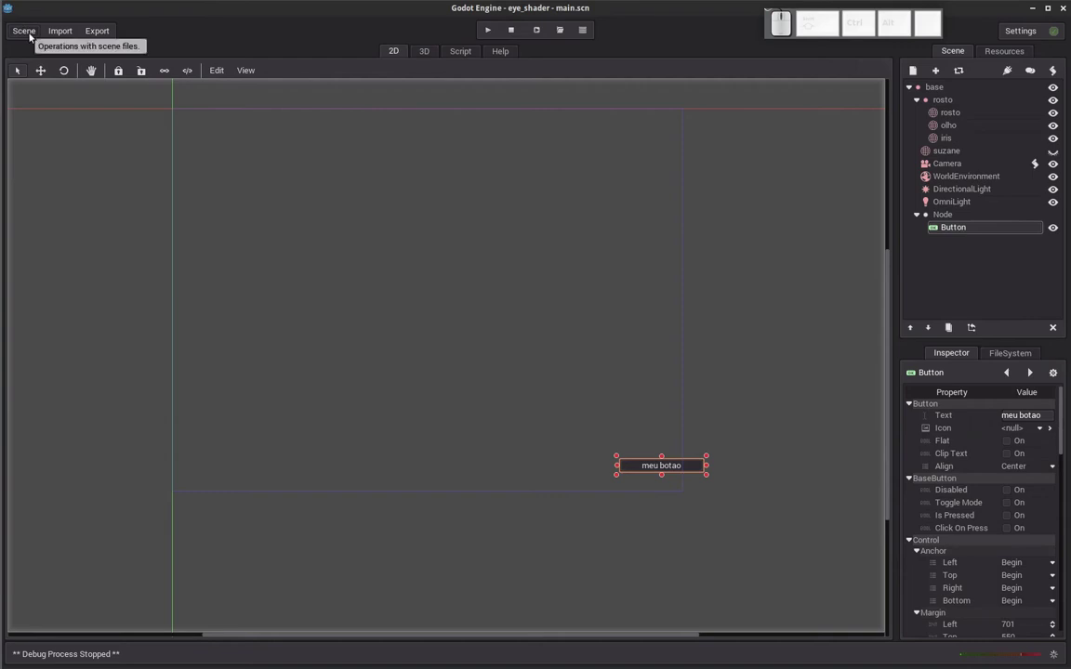
pyautogui.click(33, 38)
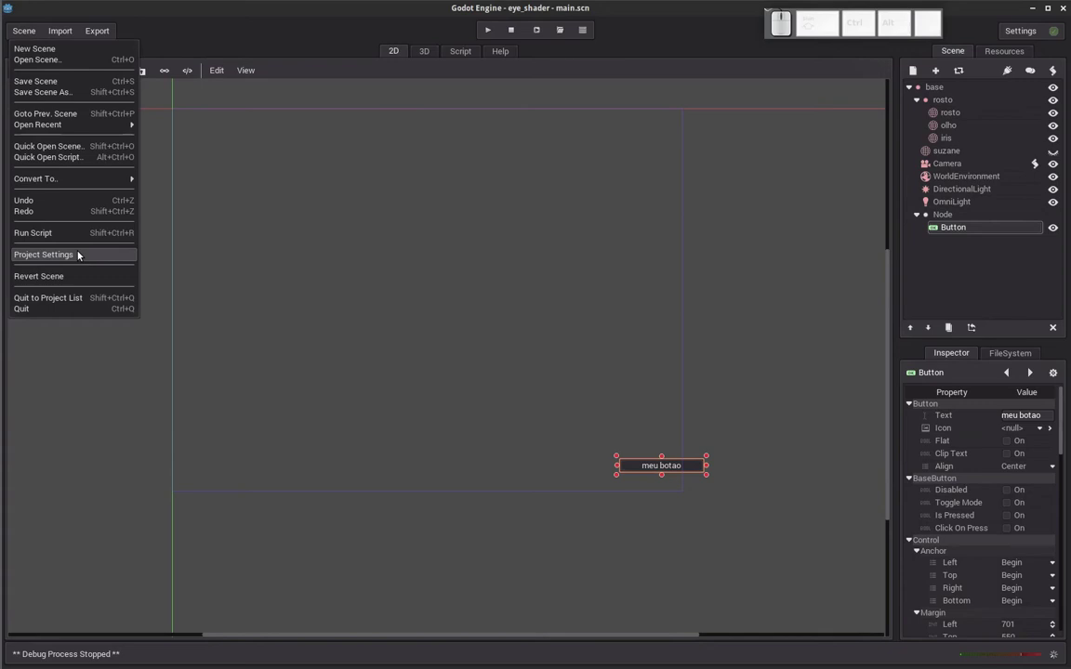
pyautogui.click(82, 256)
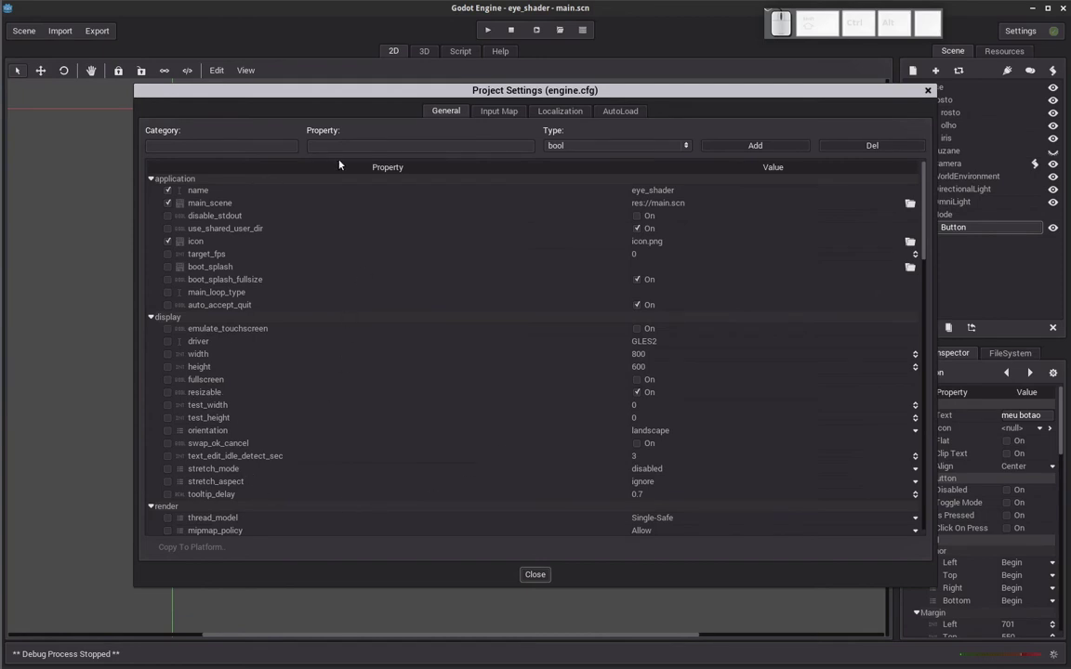
pyautogui.moveTo(316, 102); pyautogui.dragTo(322, 115)
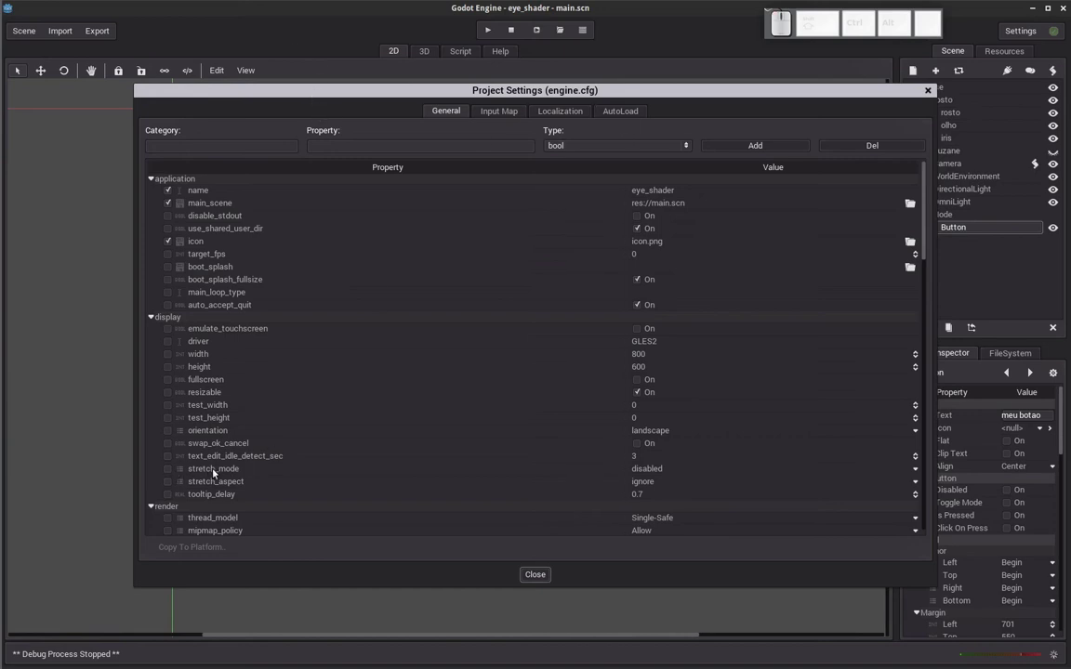
# Persist stretch_mode and stretch_aspect, and set stretch_mode to 2d
pyautogui.click(221, 473)
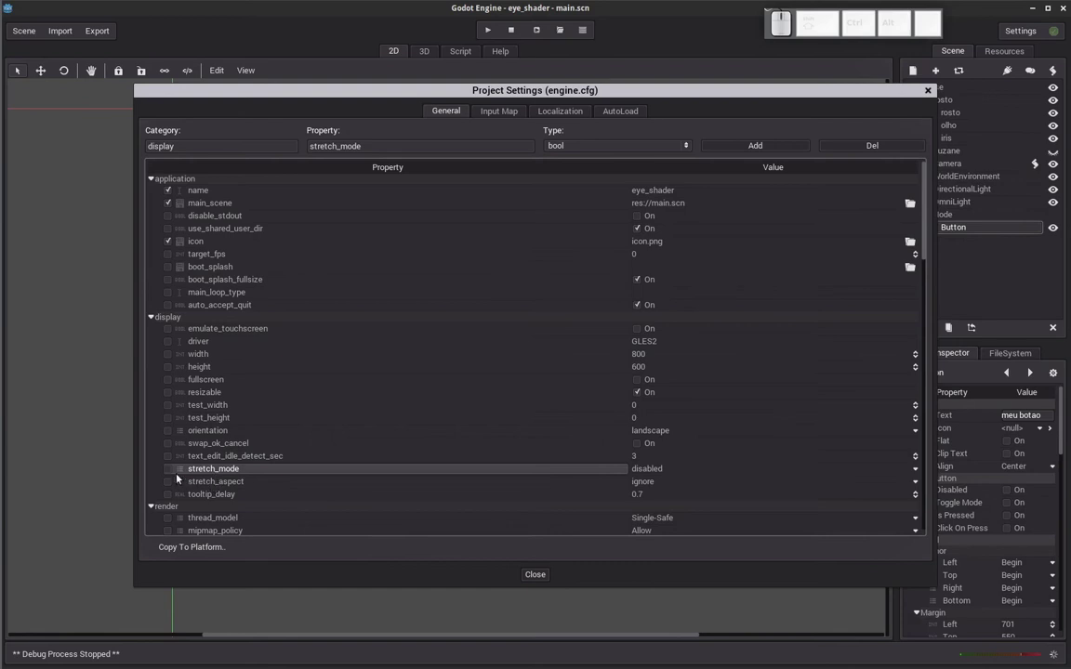
pyautogui.click(175, 477)
pyautogui.click(169, 484)
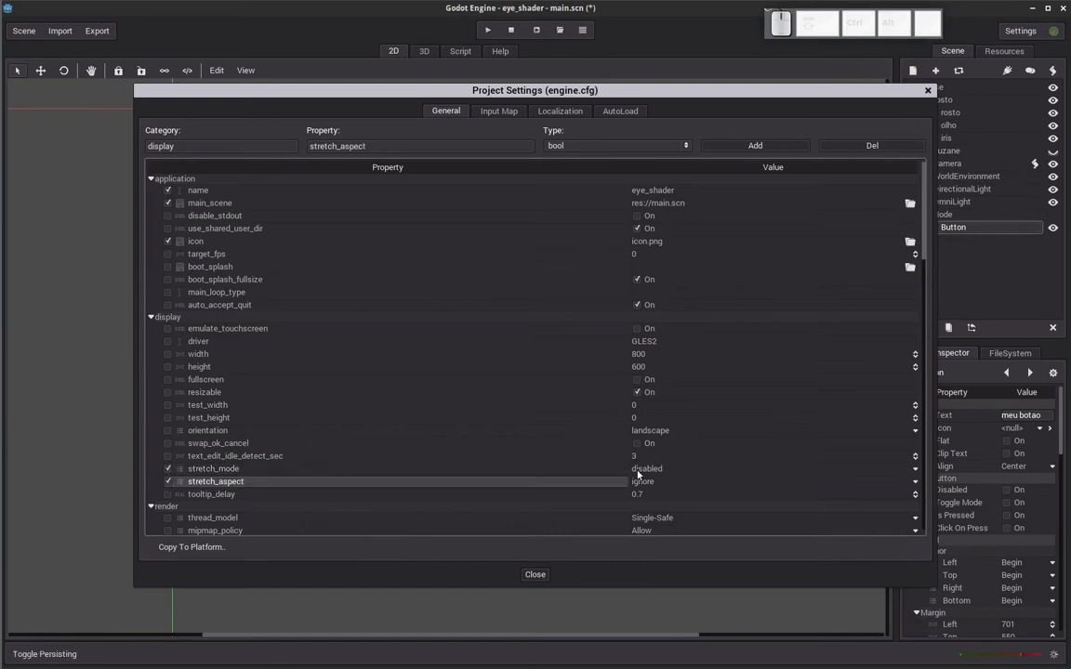
pyautogui.click(658, 476)
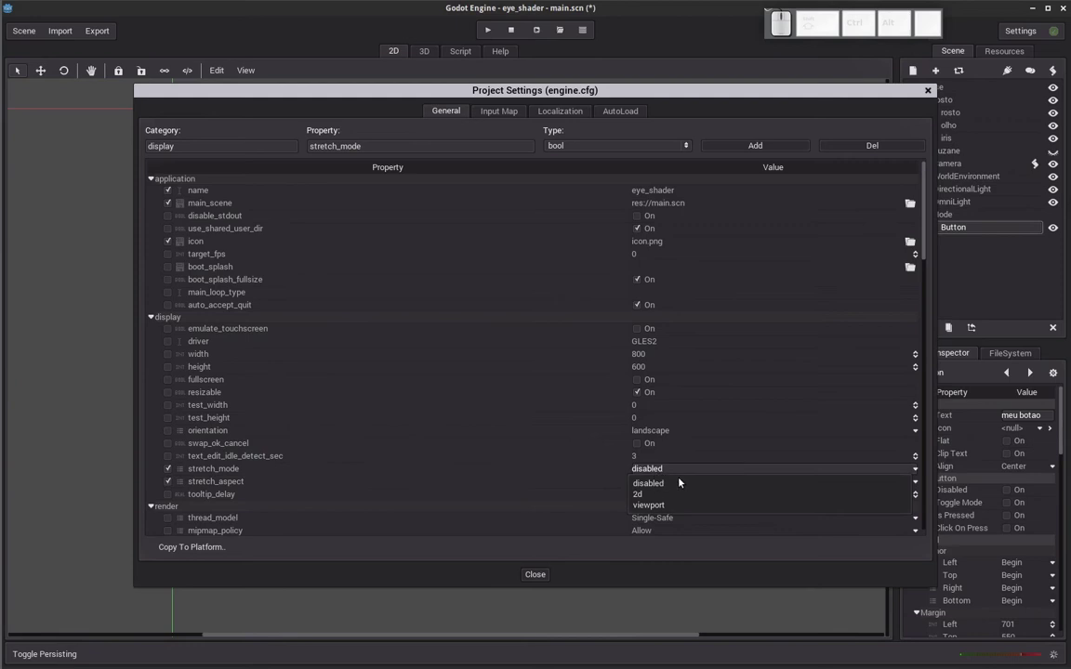
pyautogui.click(667, 499)
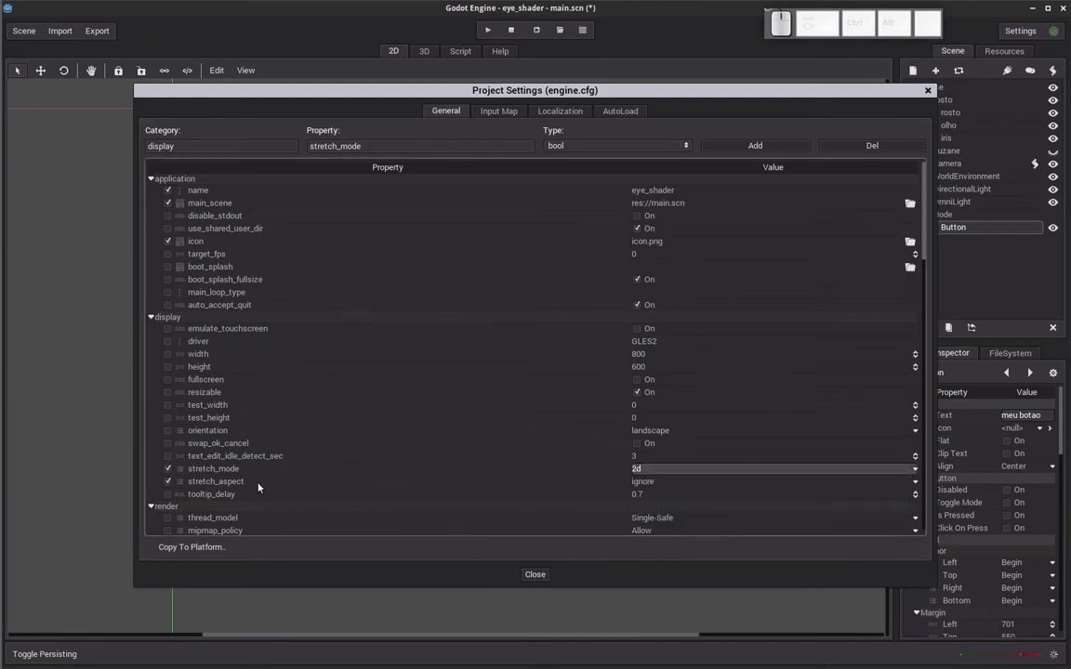
# Close Project Settings, run the game and enlarge its window to check button scaling
pyautogui.click(531, 585)
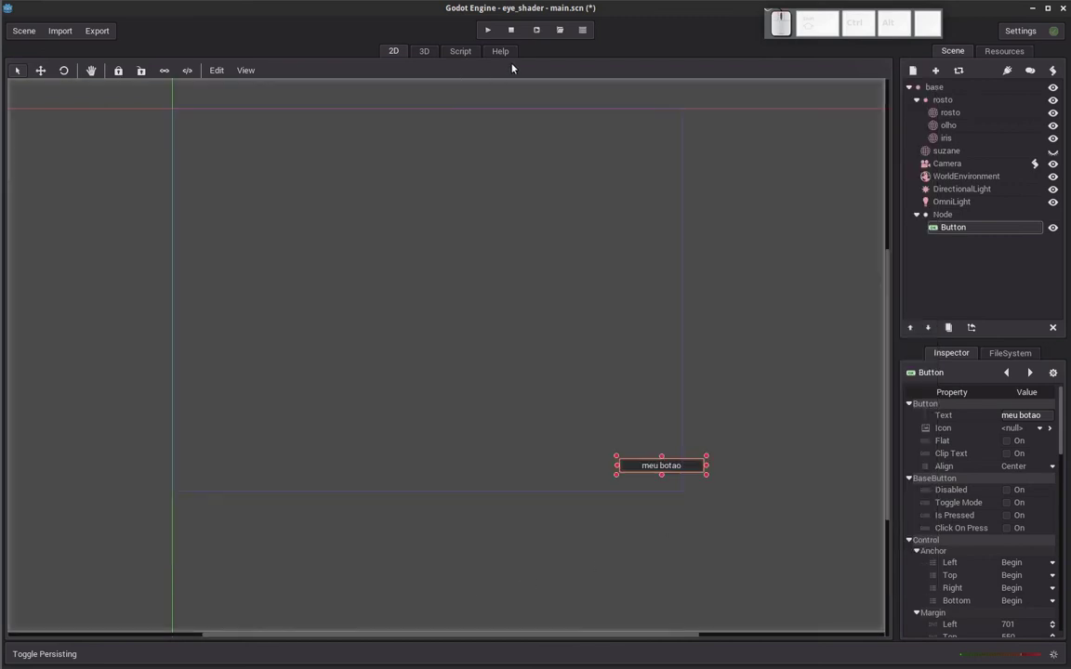
pyautogui.click(496, 39)
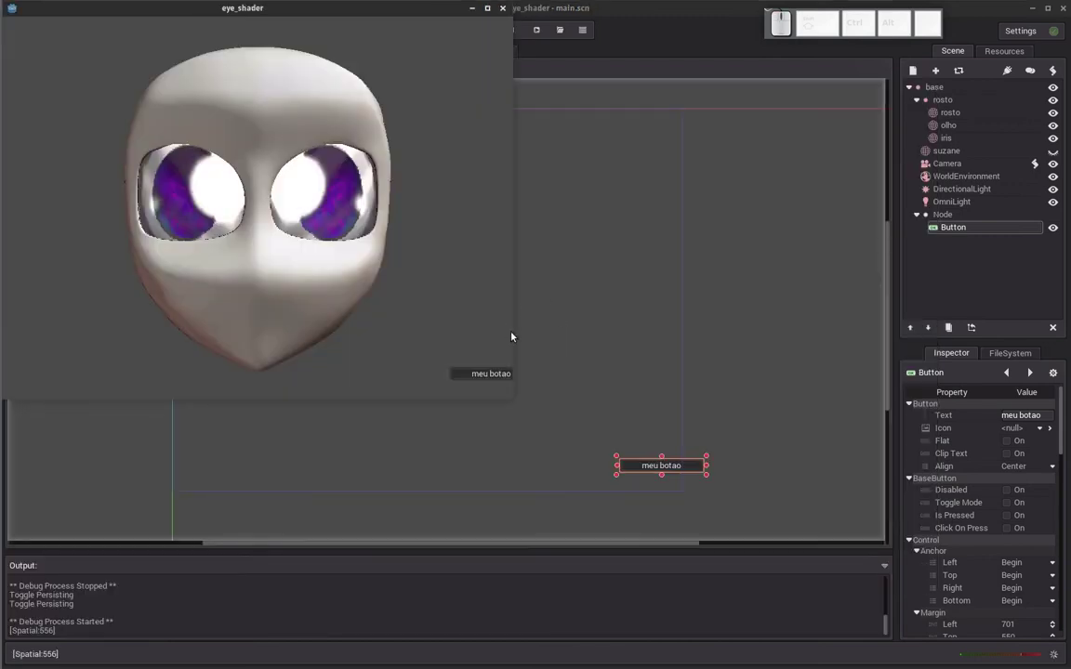
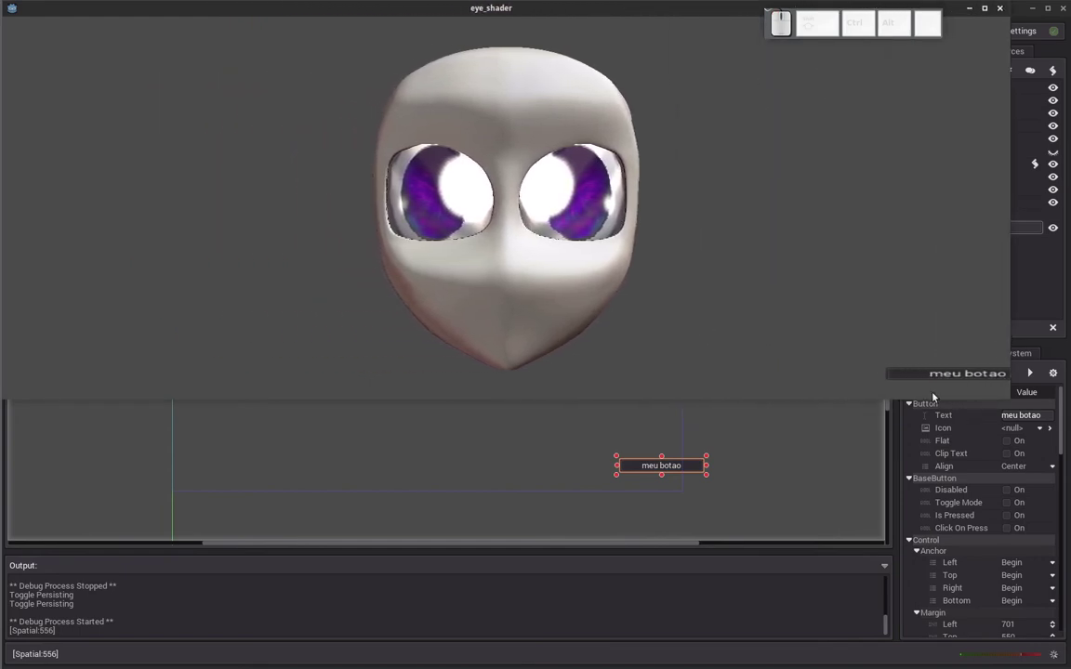
pyautogui.moveTo(571, 203); pyautogui.dragTo(846, 349)
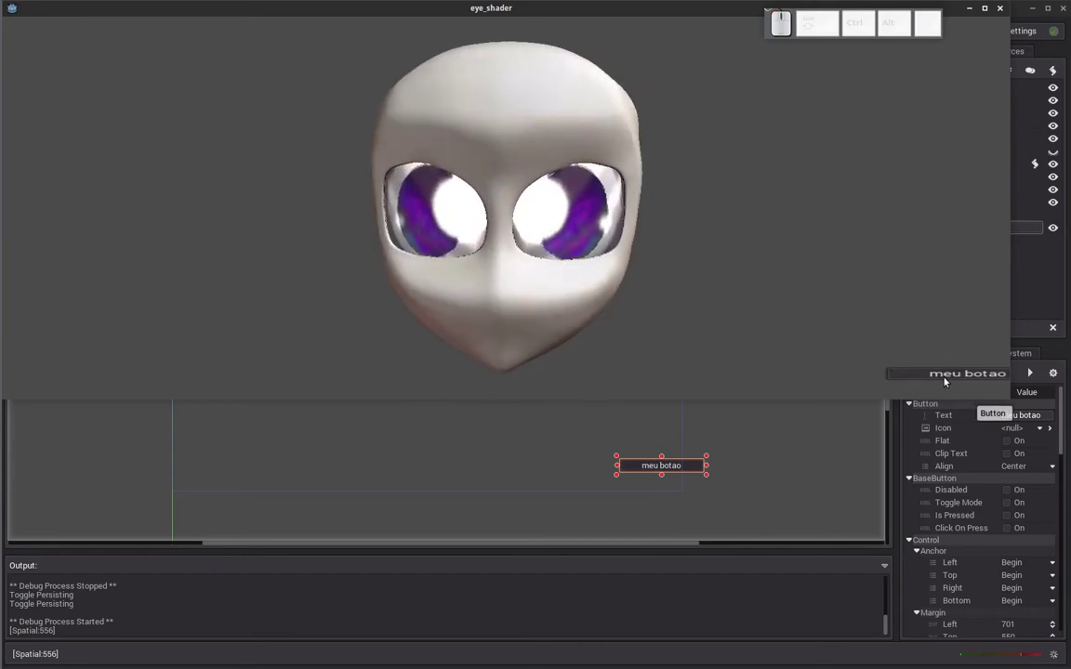
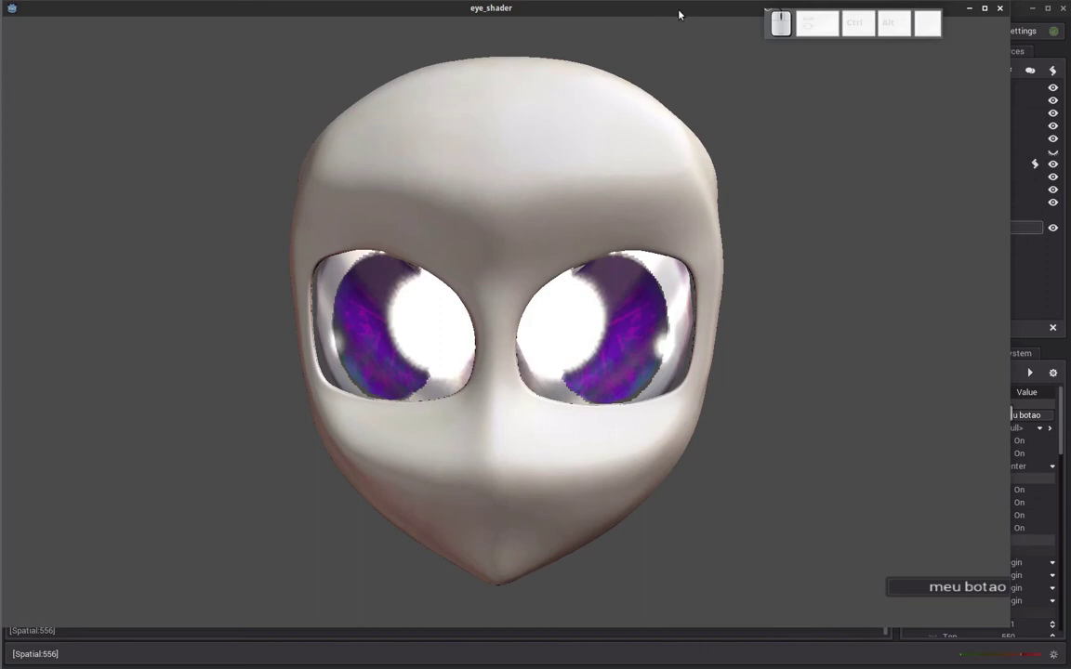
# Close the game window and reopen Project Settings to check stretch_mode is 2d
pyautogui.click(1011, 12)
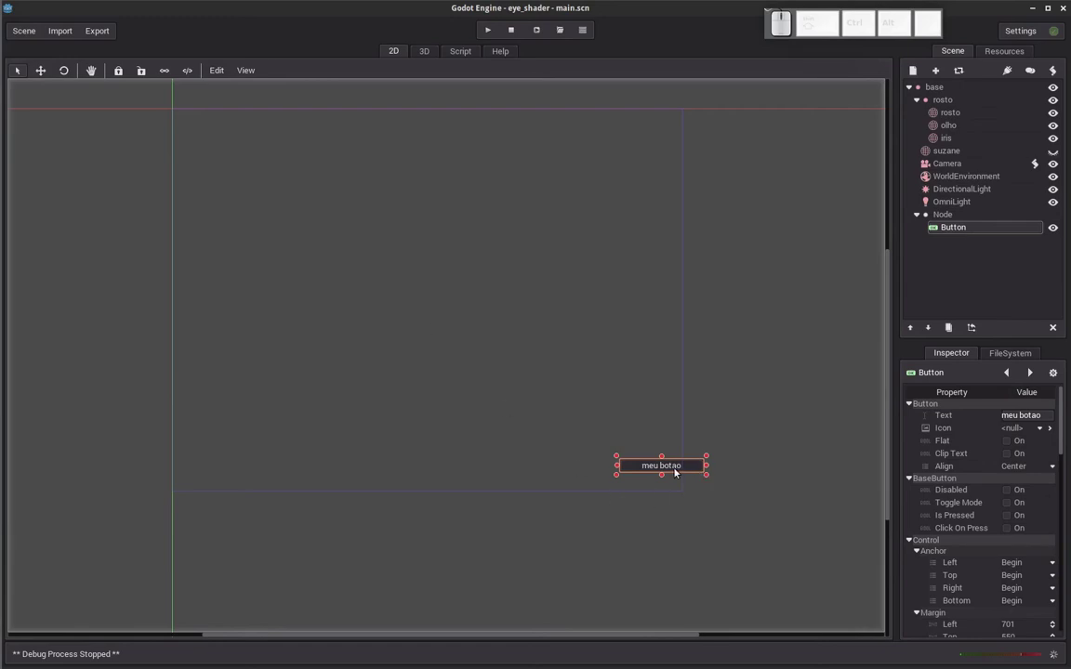
pyautogui.click(36, 36)
pyautogui.click(58, 264)
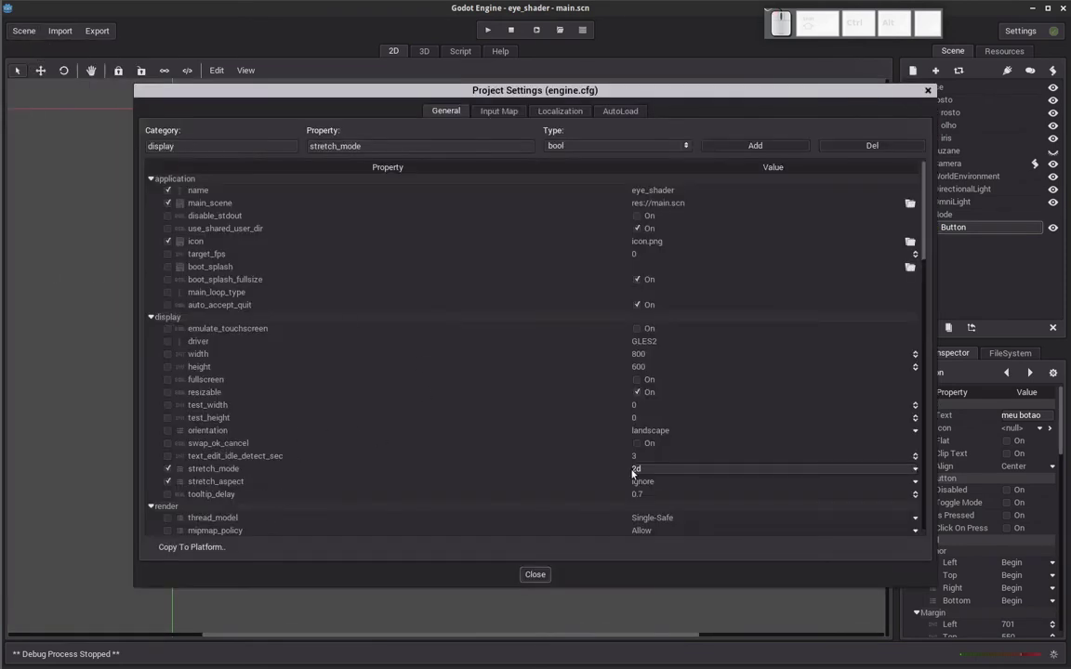
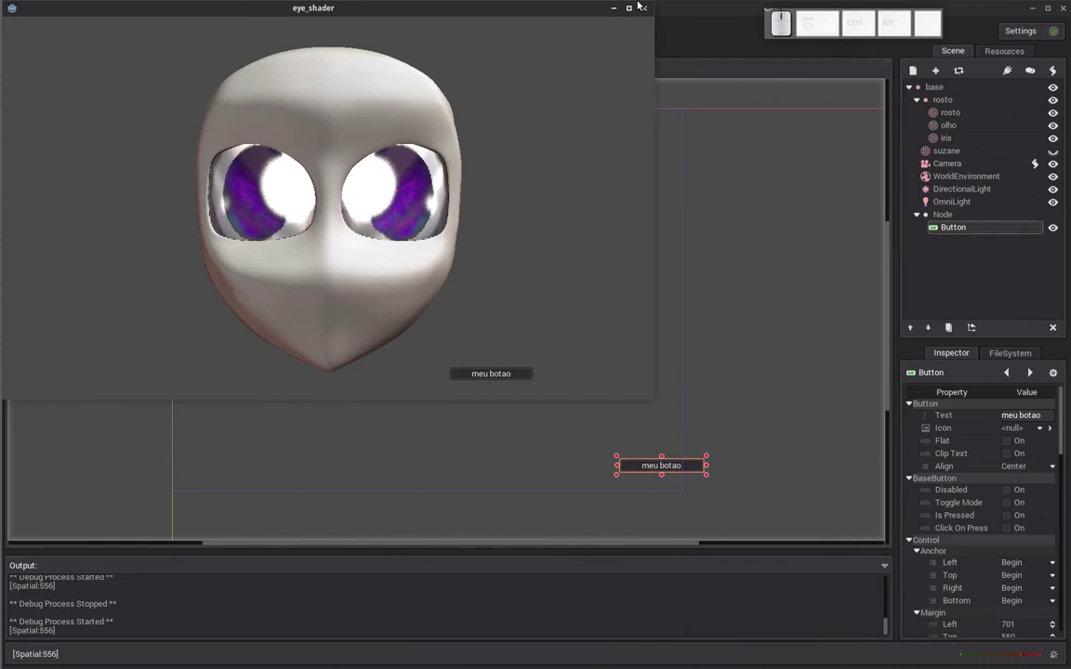
# Stop the game and set display stretch_mode to viewport in Project Settings
pyautogui.click(651, 16)
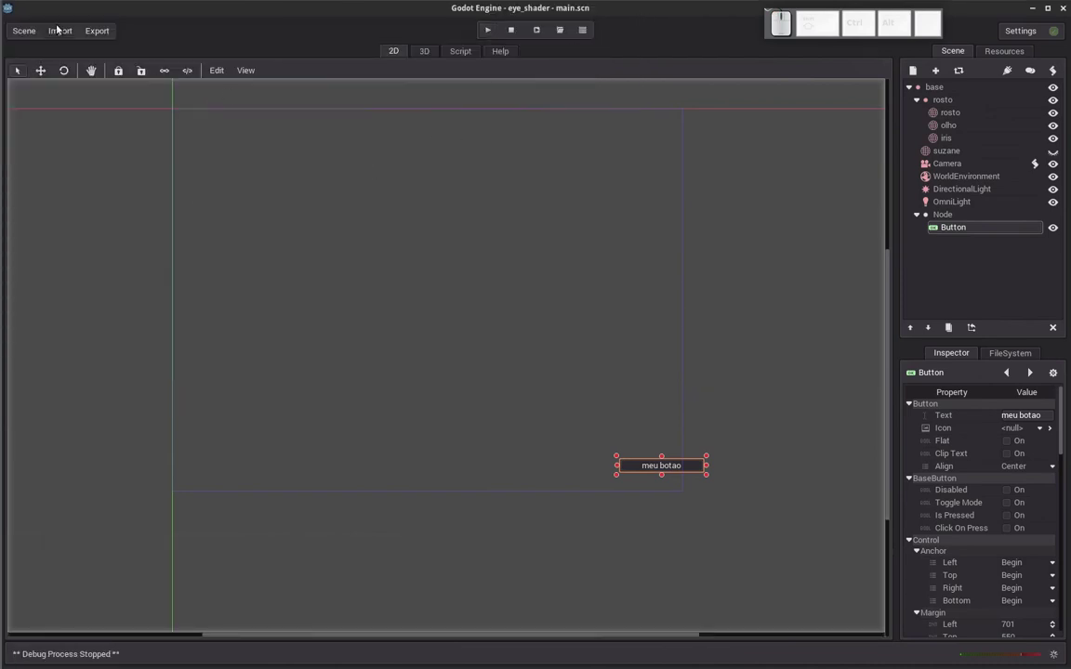
pyautogui.click(183, 51)
pyautogui.click(28, 36)
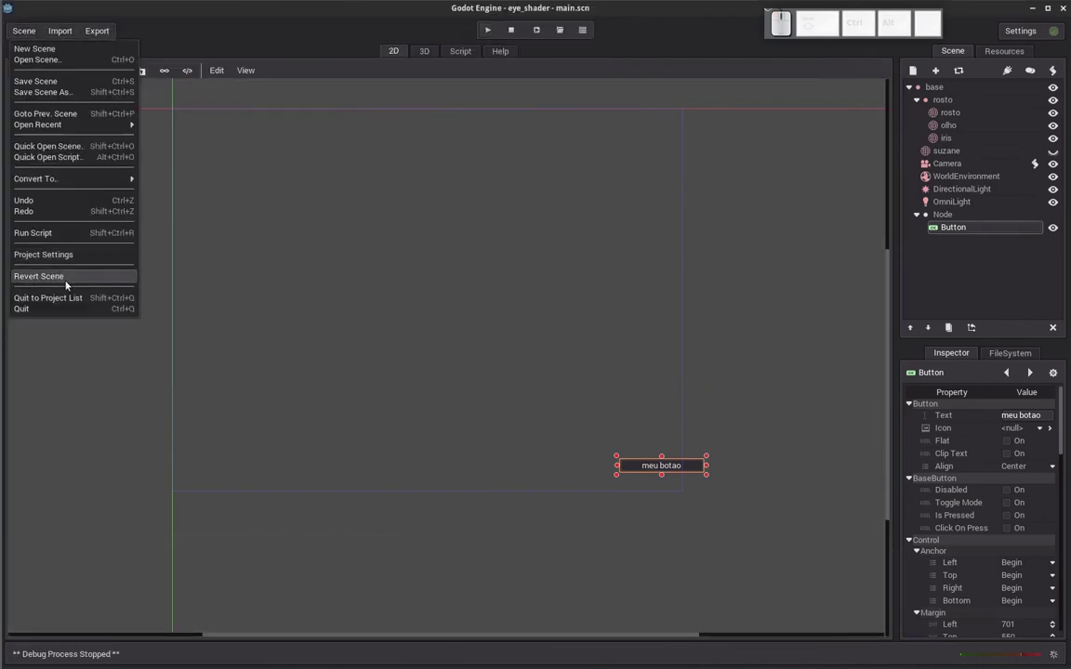
pyautogui.click(56, 259)
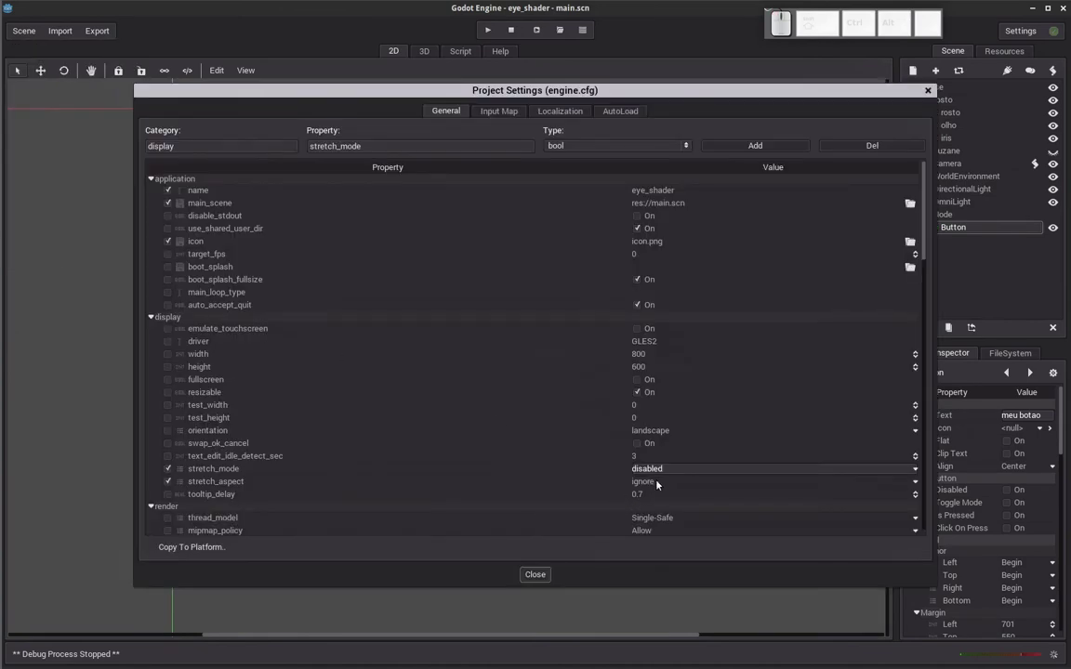
pyautogui.click(675, 468)
pyautogui.click(661, 512)
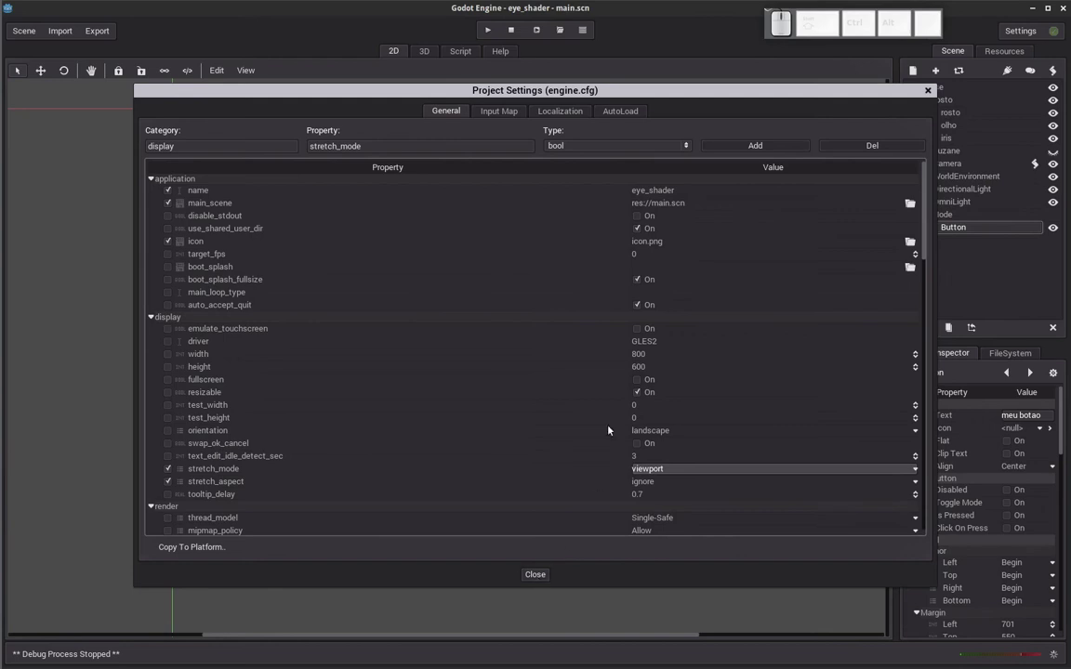
pyautogui.click(543, 585)
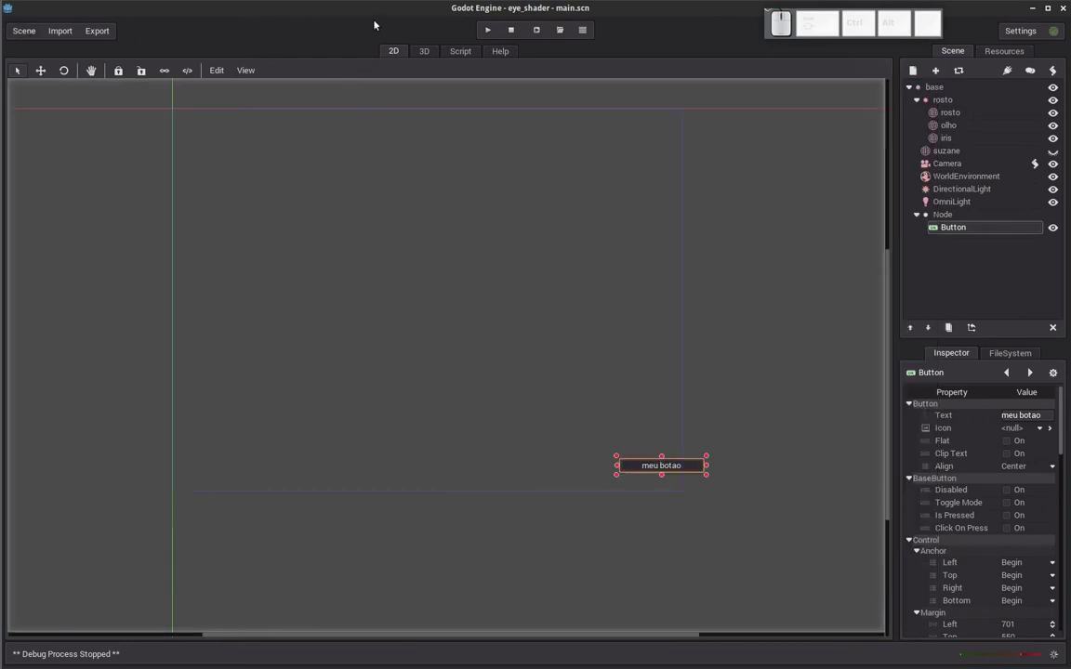
# Run the game with viewport stretching and rotate the head to view the eyes from several angles
pyautogui.click(491, 35)
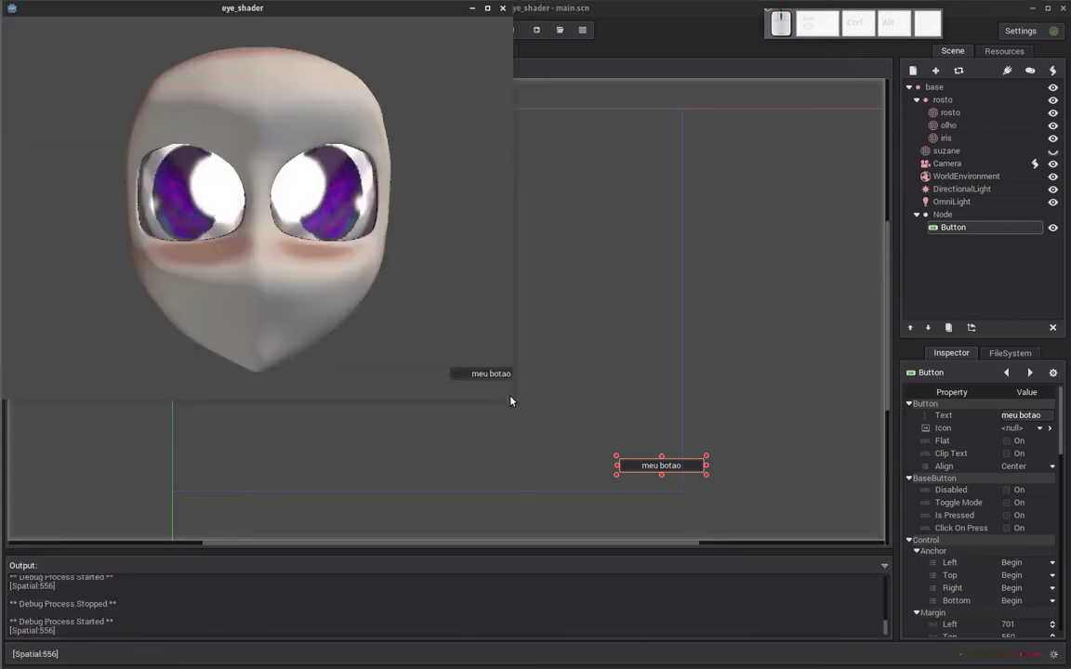
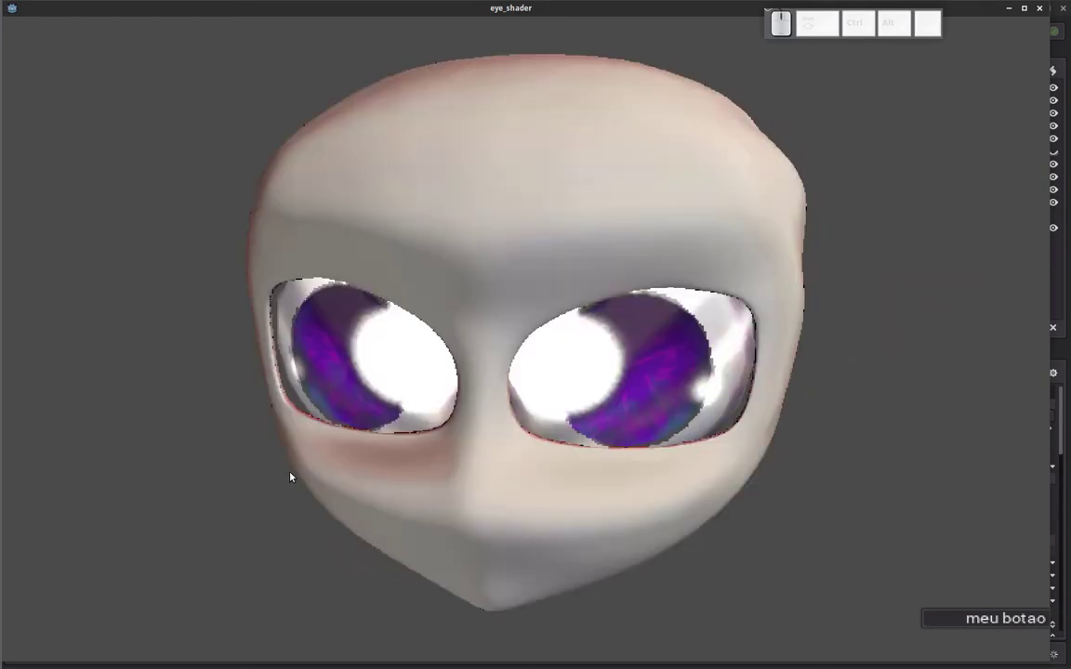
pyautogui.moveTo(406, 489); pyautogui.dragTo(519, 406)
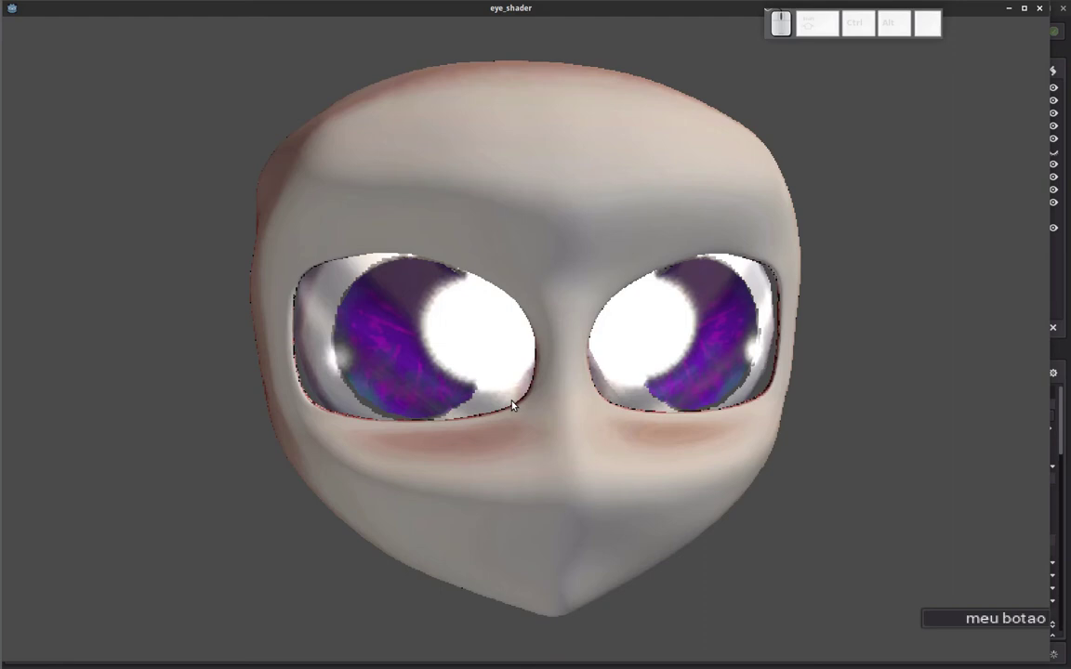
pyautogui.moveTo(762, 330); pyautogui.dragTo(504, 405)
pyautogui.moveTo(424, 447); pyautogui.dragTo(738, 257)
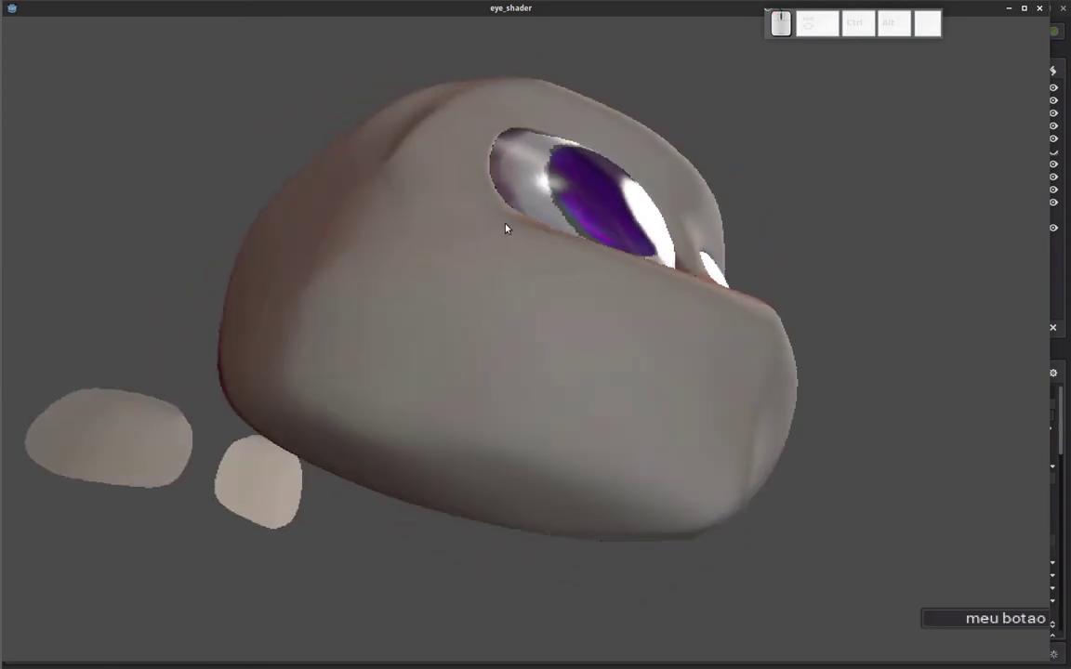
pyautogui.moveTo(538, 199); pyautogui.dragTo(447, 310)
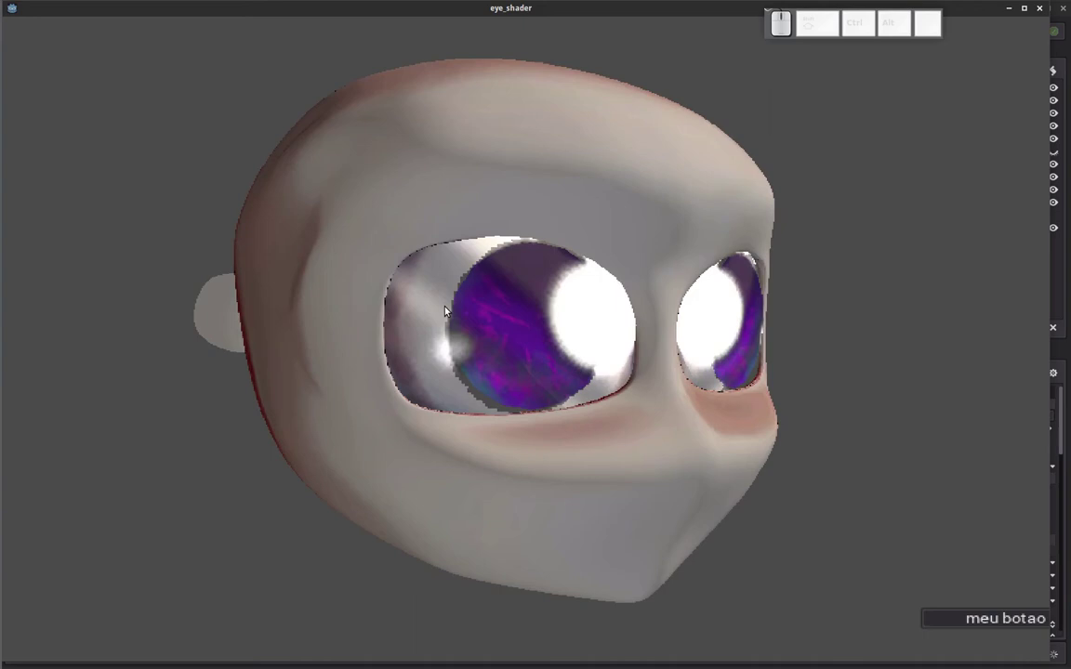
pyautogui.moveTo(593, 338); pyautogui.dragTo(380, 464)
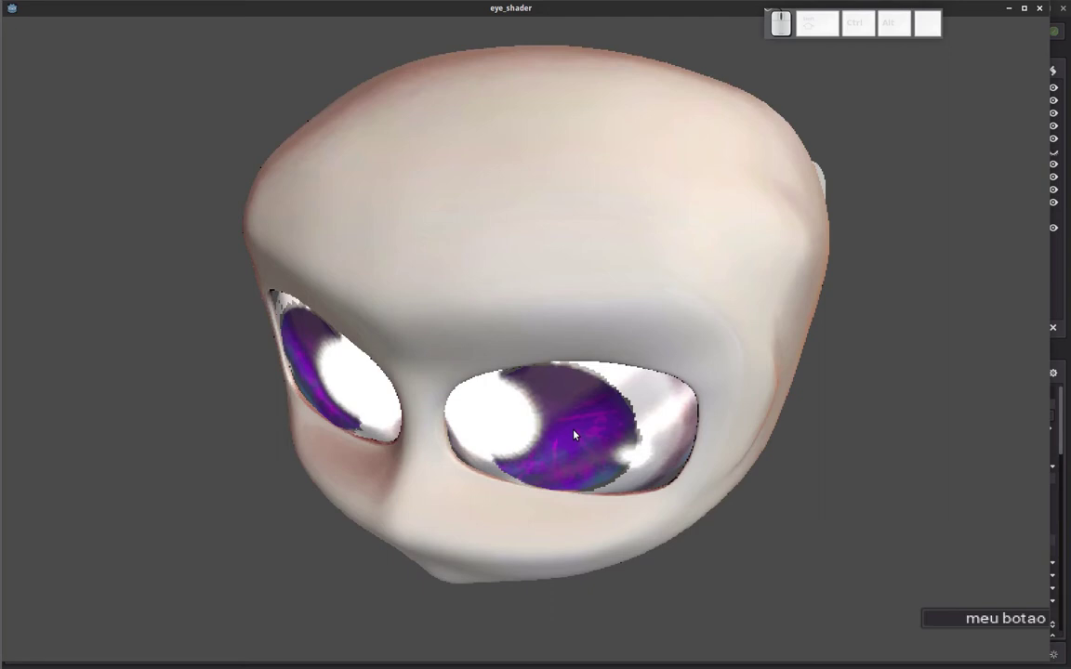
# Close the game and set stretch_mode back to 2d in Project Settings
pyautogui.click(1044, 11)
pyautogui.click(23, 31)
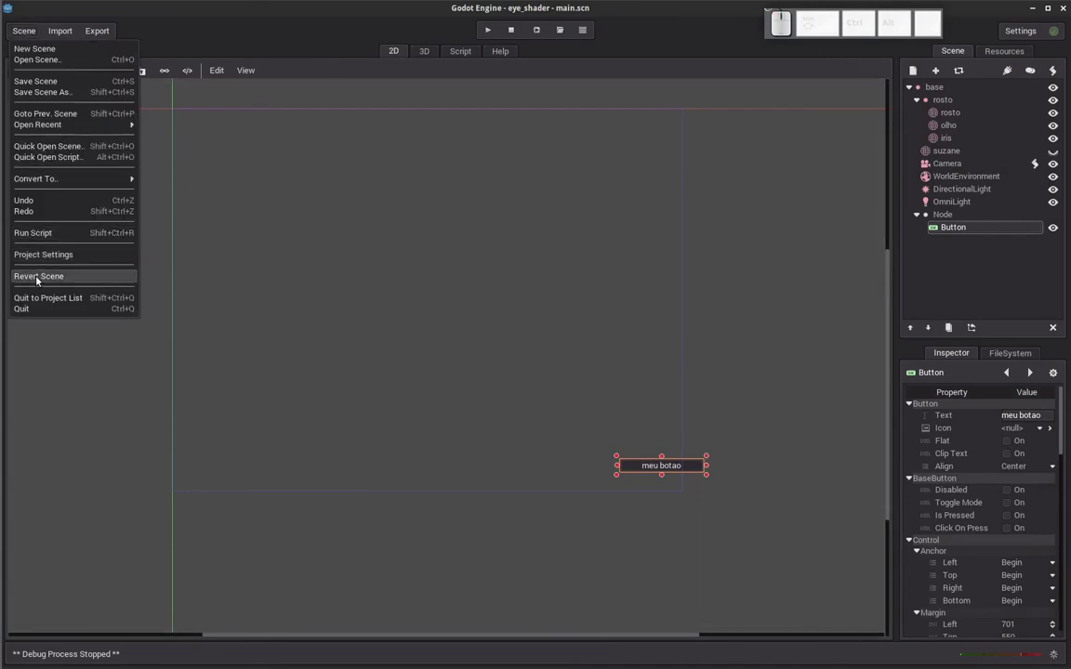
pyautogui.click(70, 256)
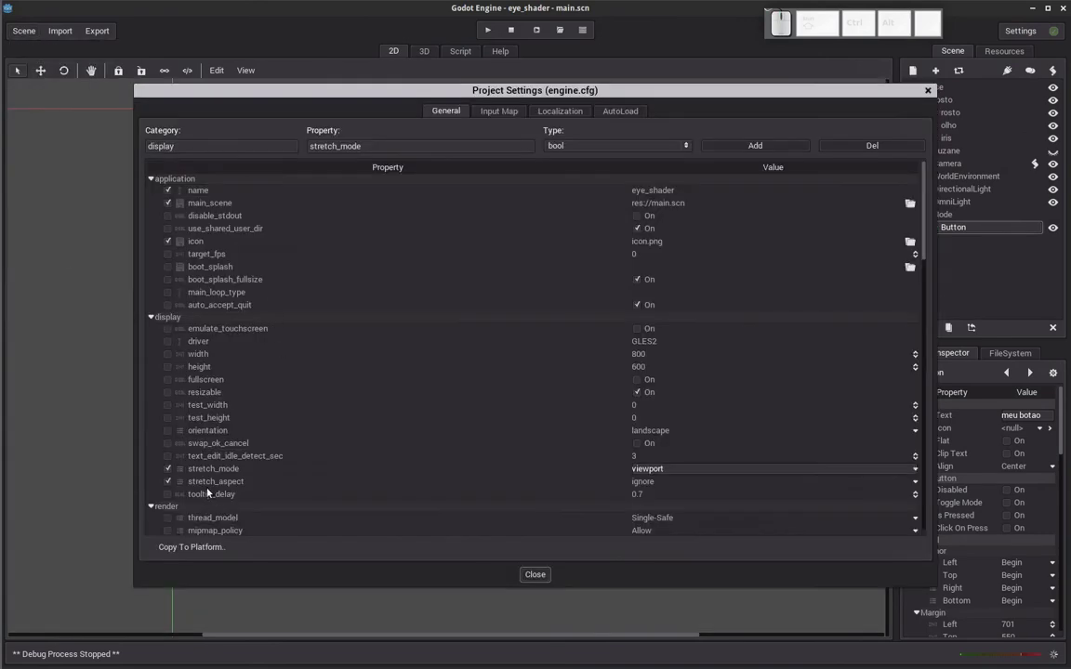
pyautogui.click(667, 473)
pyautogui.click(655, 498)
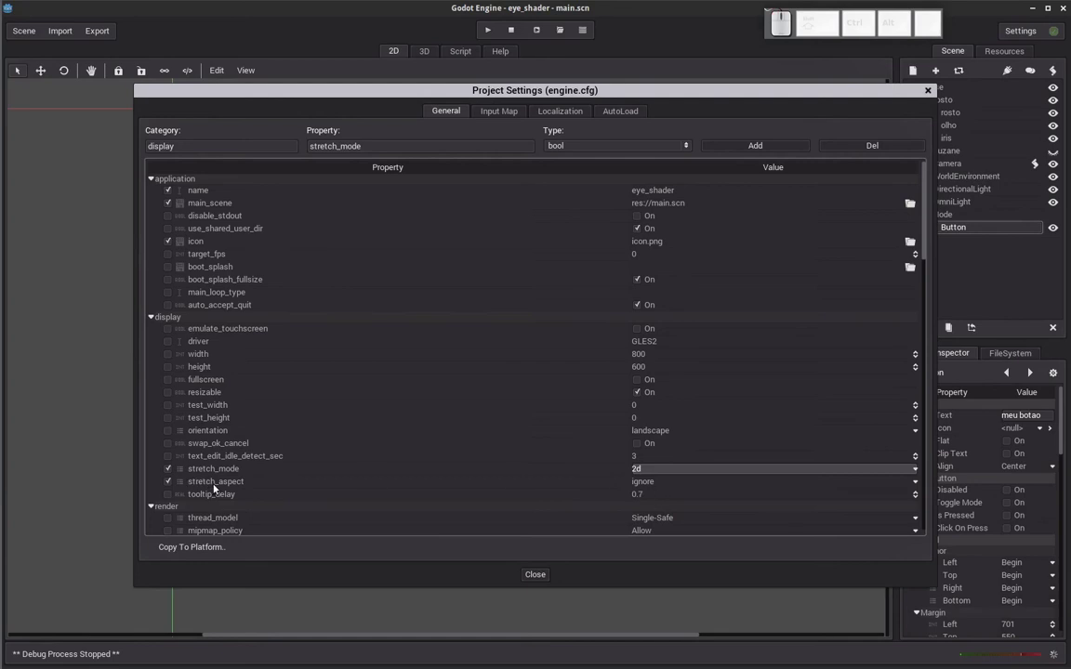
# Set stretch_aspect to keep and close Project Settings
pyautogui.click(667, 487)
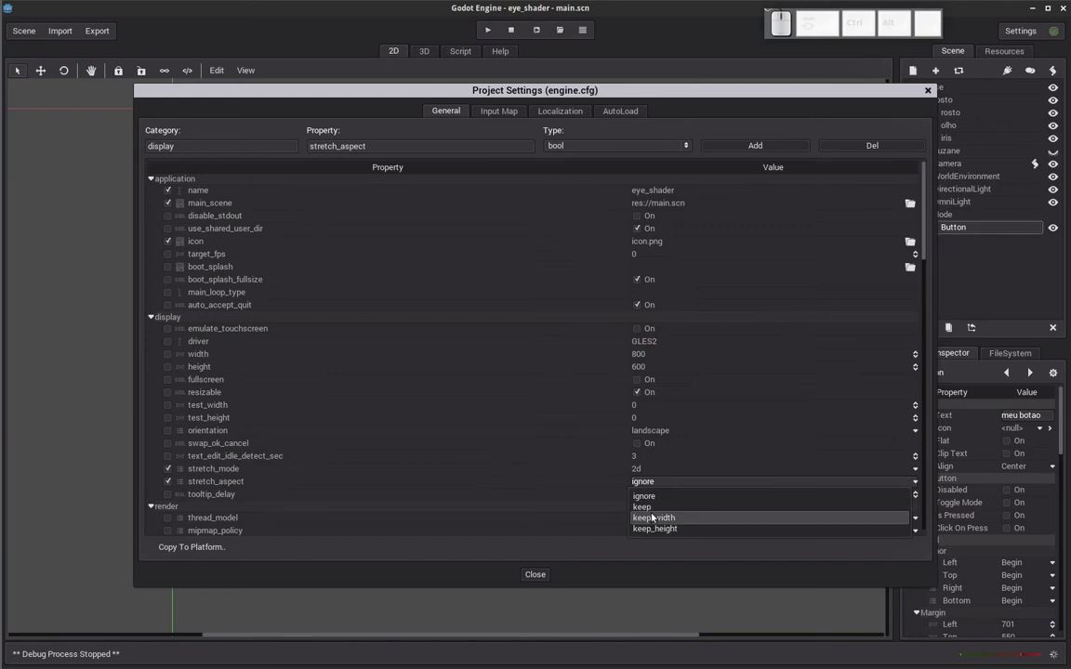
pyautogui.click(656, 518)
pyautogui.click(656, 483)
pyautogui.click(654, 513)
pyautogui.click(543, 578)
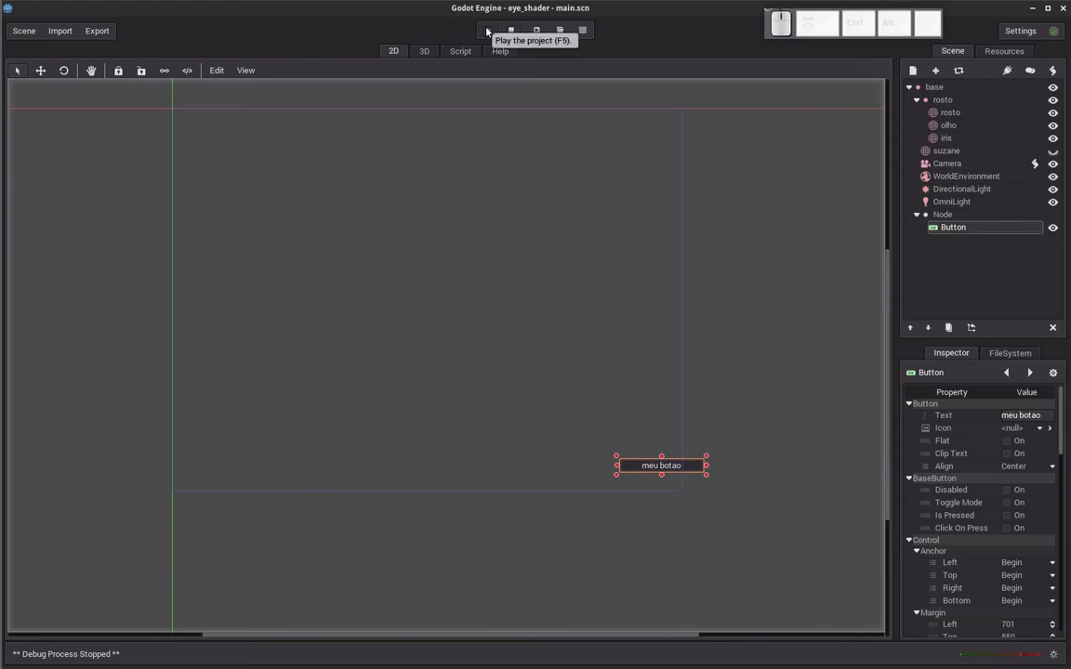
# Run the eye_shader scene and try out the running window with its face and button
pyautogui.click(494, 33)
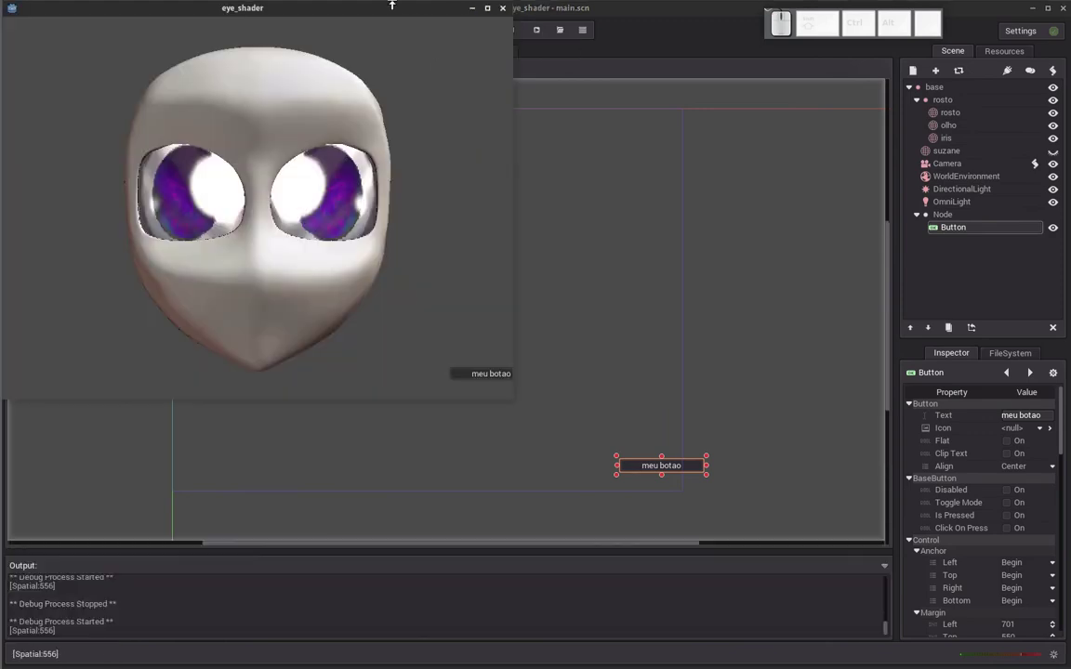
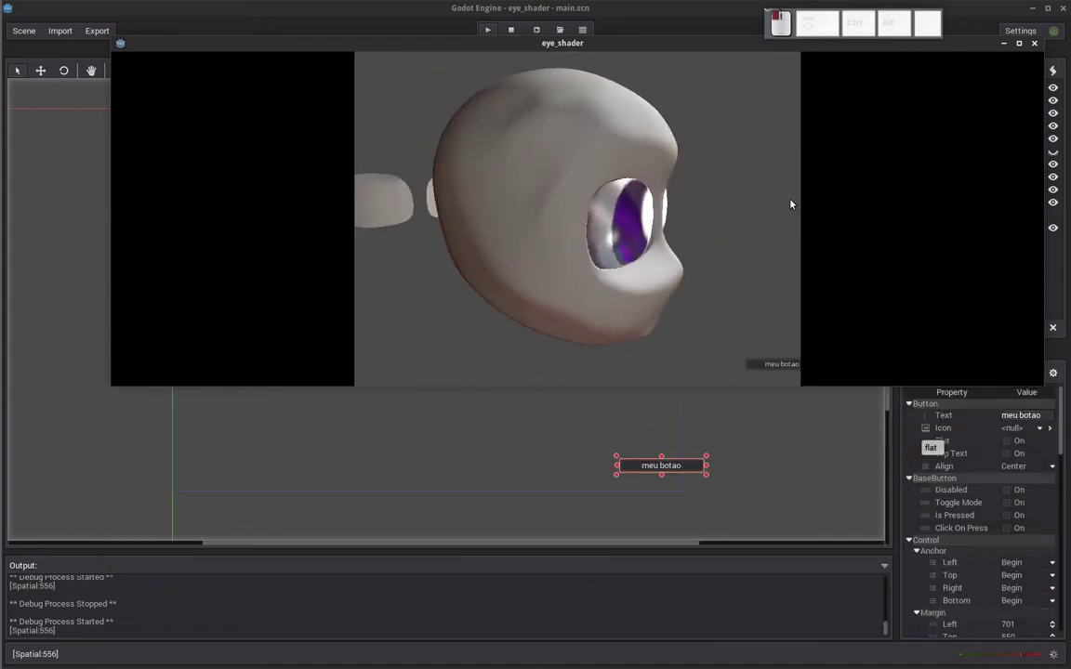
pyautogui.click(1044, 46)
pyautogui.click(30, 37)
pyautogui.click(64, 255)
pyautogui.click(323, 480)
pyautogui.click(544, 583)
# Restore the game window to its smaller size and stop the running preview
pyautogui.click(494, 34)
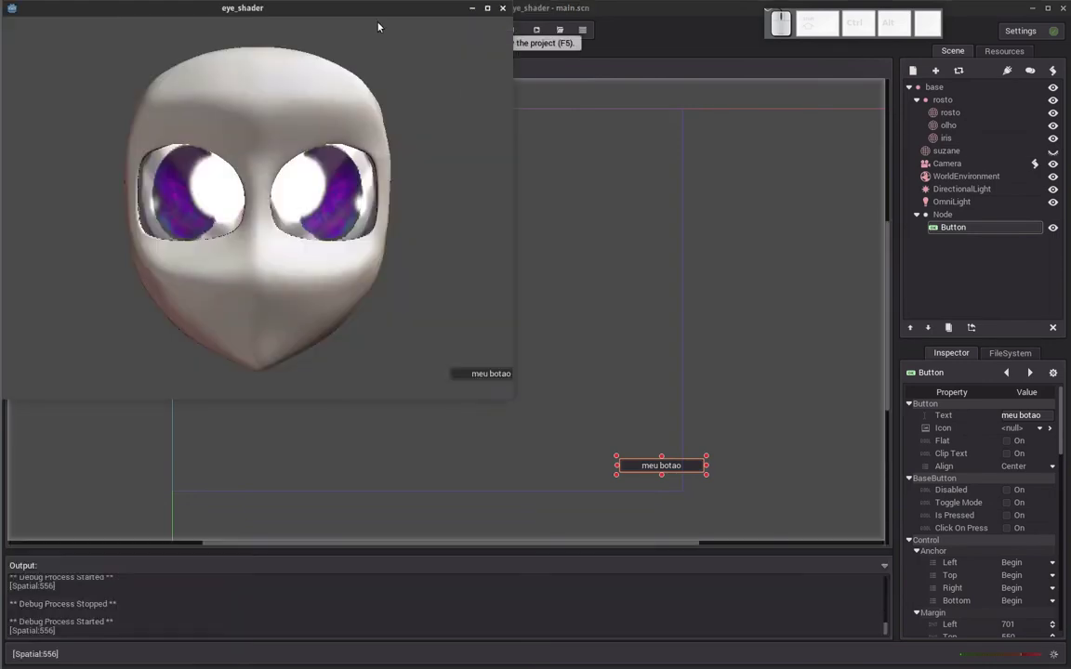
pyautogui.click(379, 19)
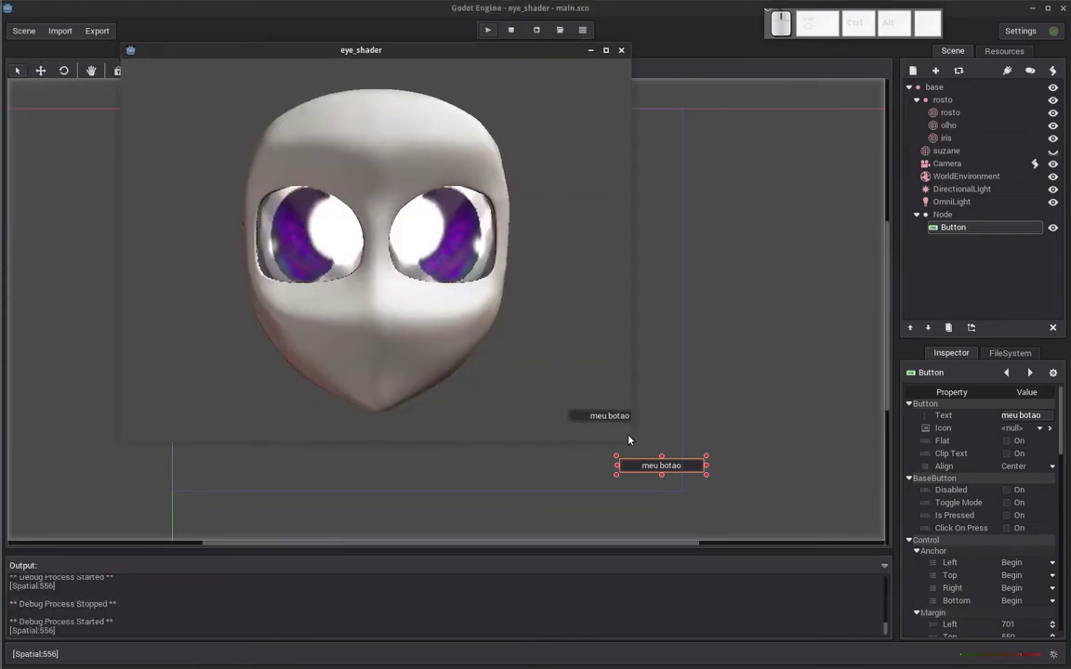
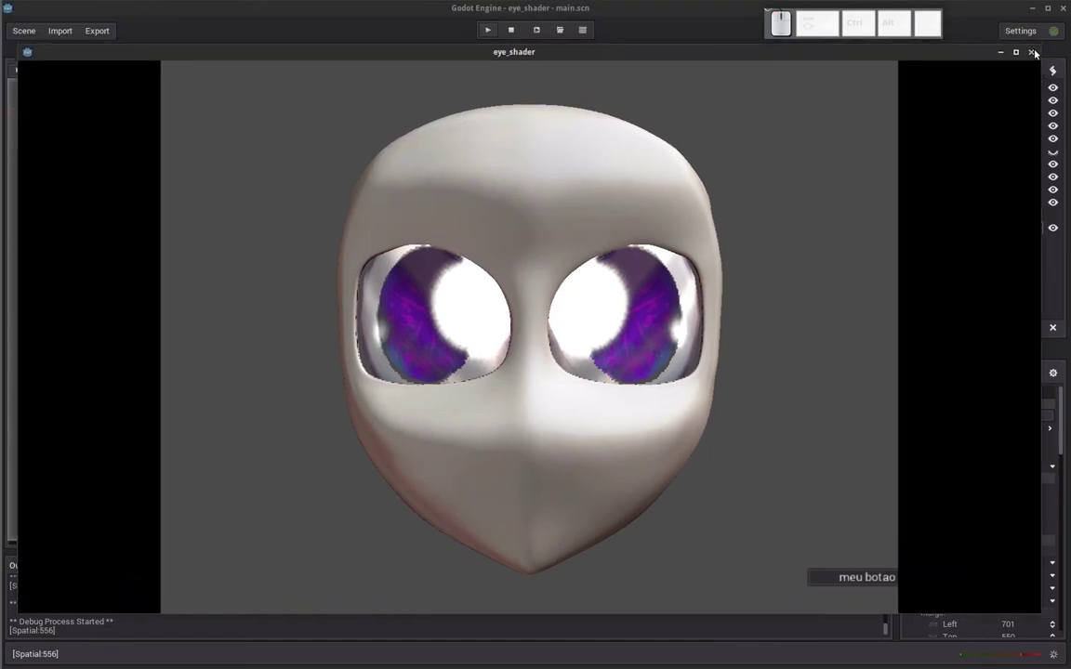
pyautogui.click(1041, 56)
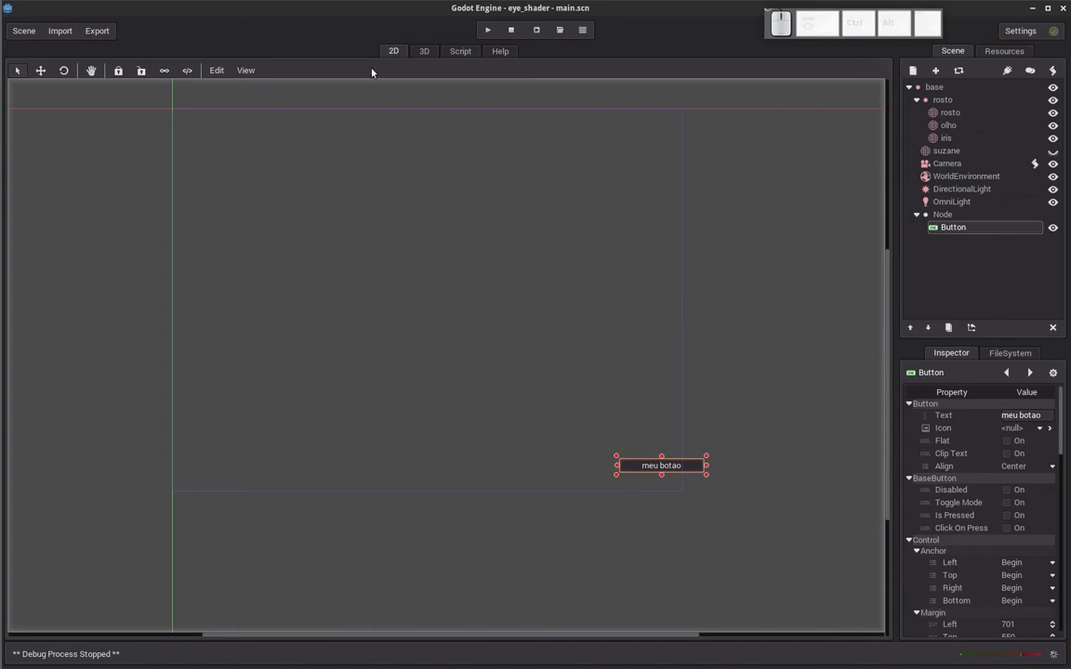
# Delete the 'meu botao' Button from the scene tree, then request deletion of its empty parent Node
pyautogui.click(596, 440)
pyautogui.click(690, 467)
pyautogui.press('Delete')
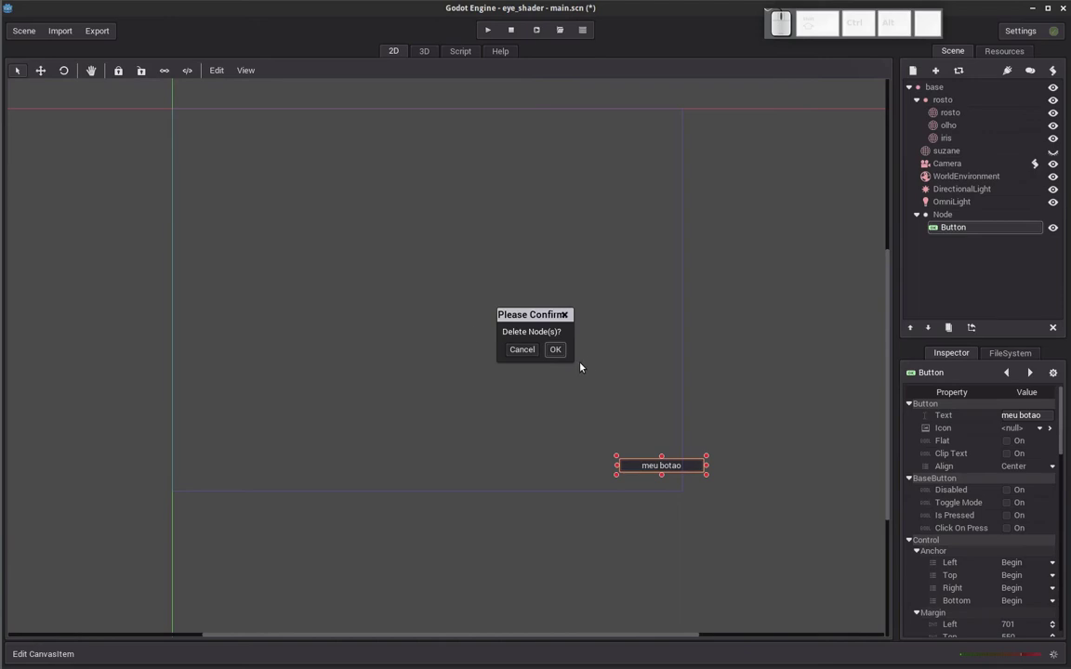
pyautogui.click(565, 354)
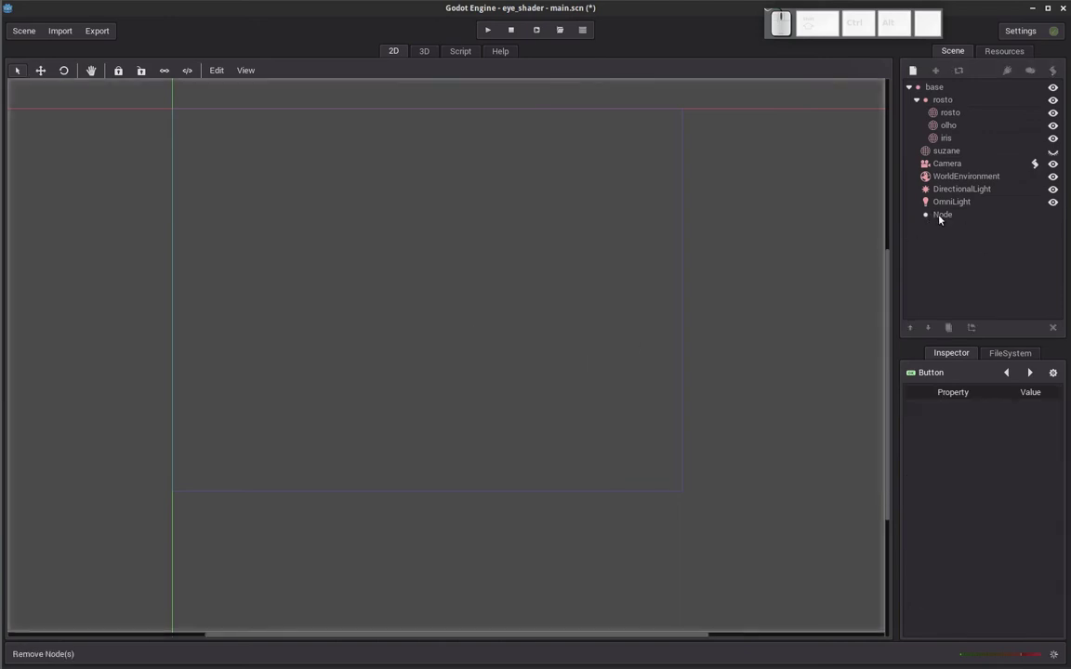
pyautogui.click(943, 218)
pyautogui.press('Delete')
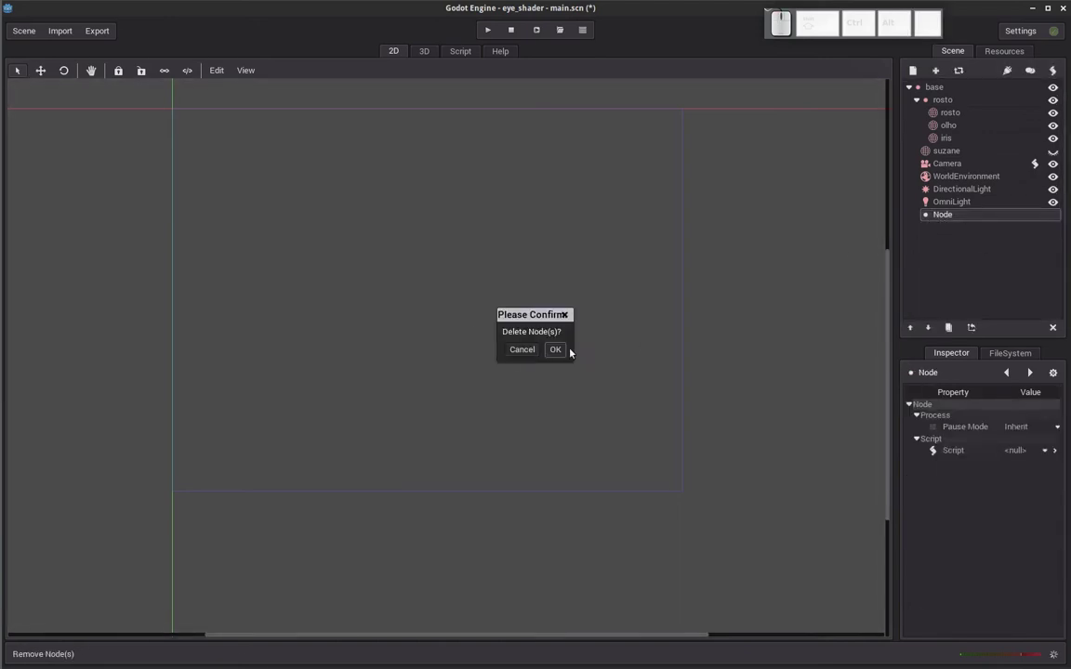
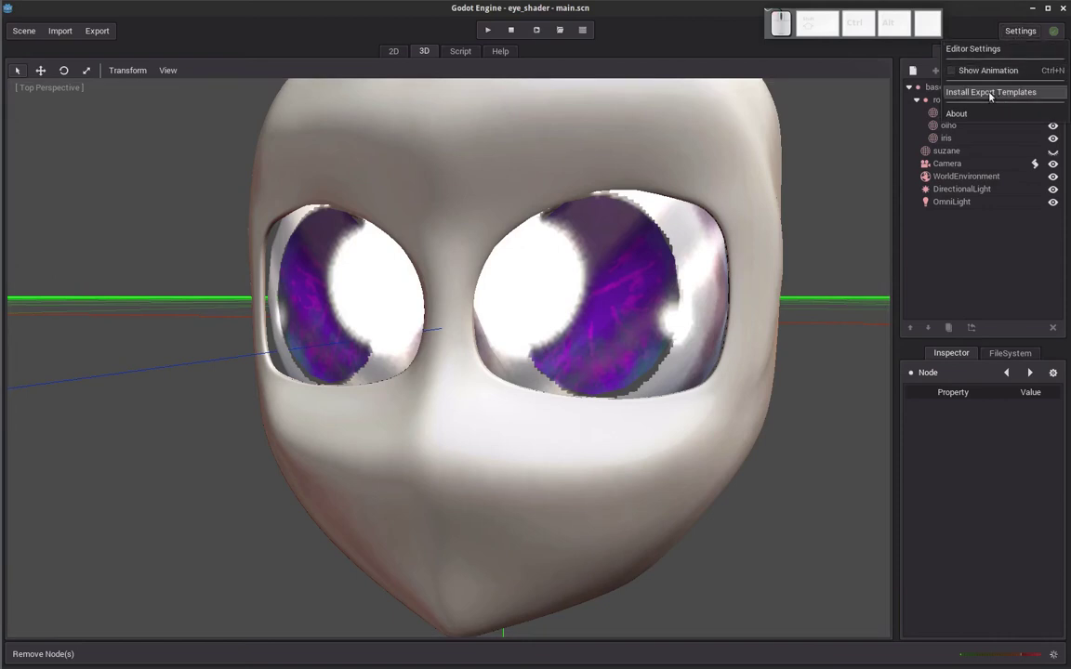
# Install export templates from export_templates-1.1stable.tpz in /home/bitetti/Downloads
pyautogui.click(992, 96)
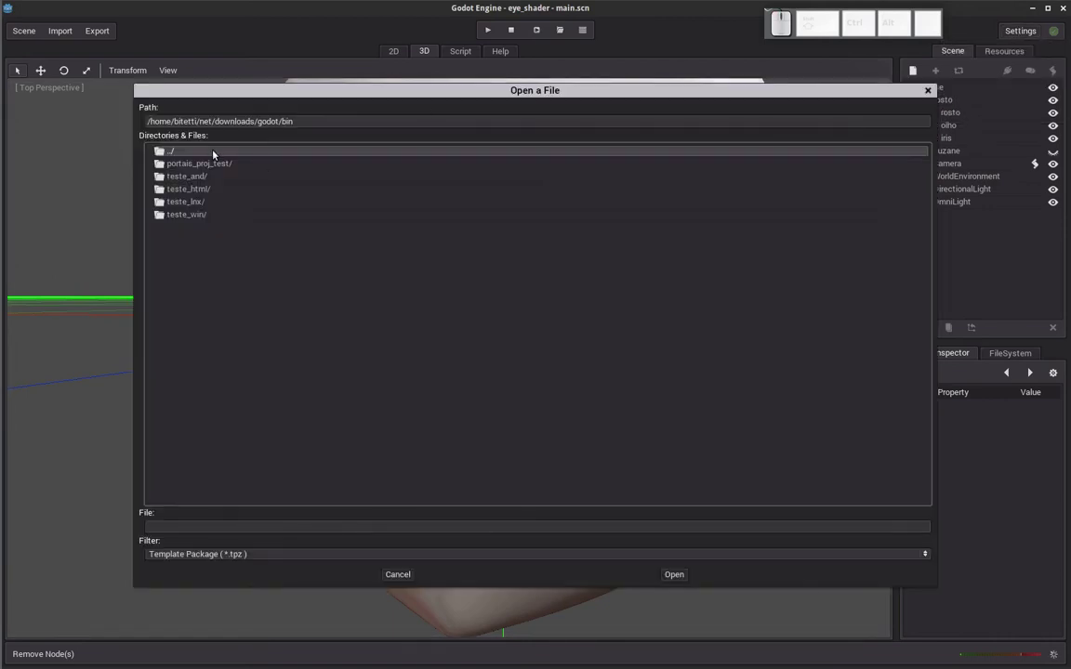
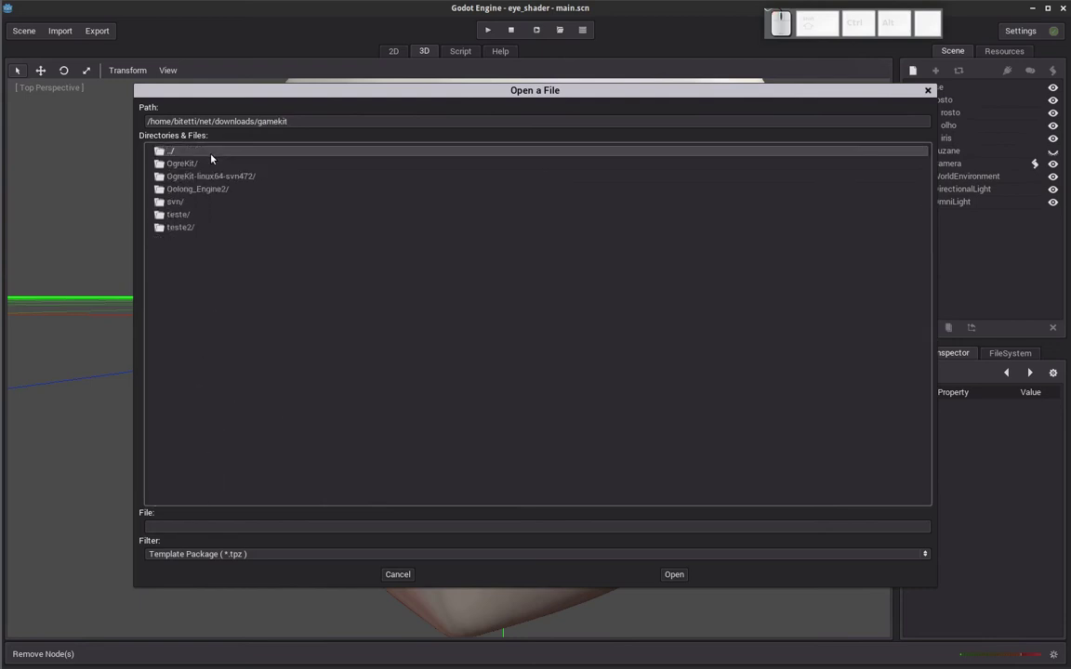
pyautogui.click(180, 158)
pyautogui.scroll(3)
pyautogui.click(174, 156)
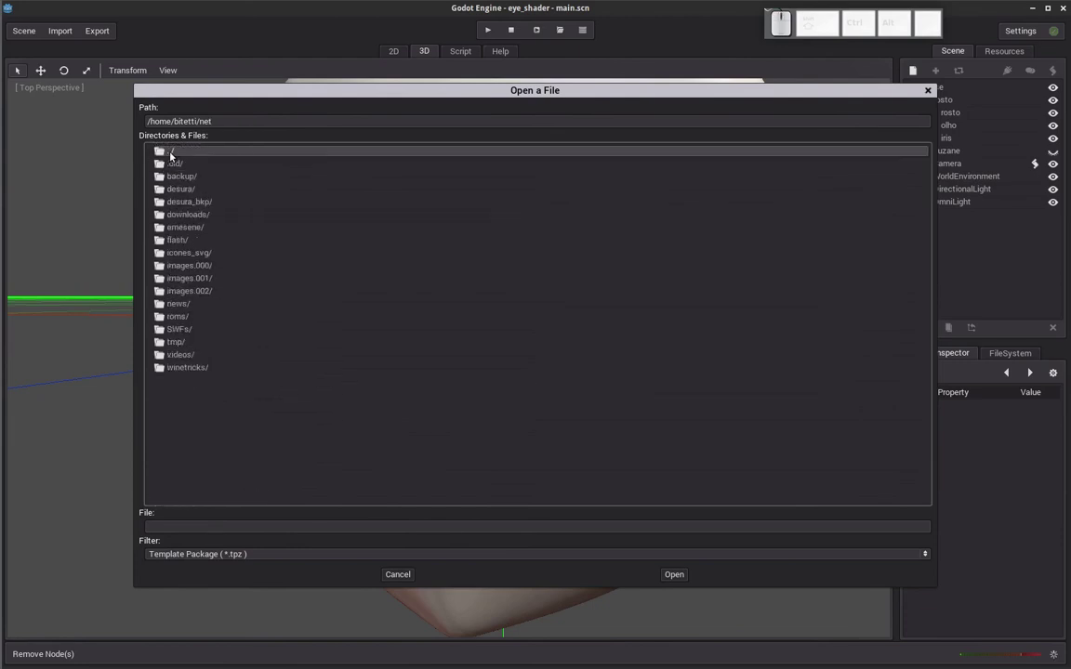
pyautogui.click(174, 156)
pyautogui.click(184, 298)
pyautogui.press('d')
pyautogui.scroll(-3)
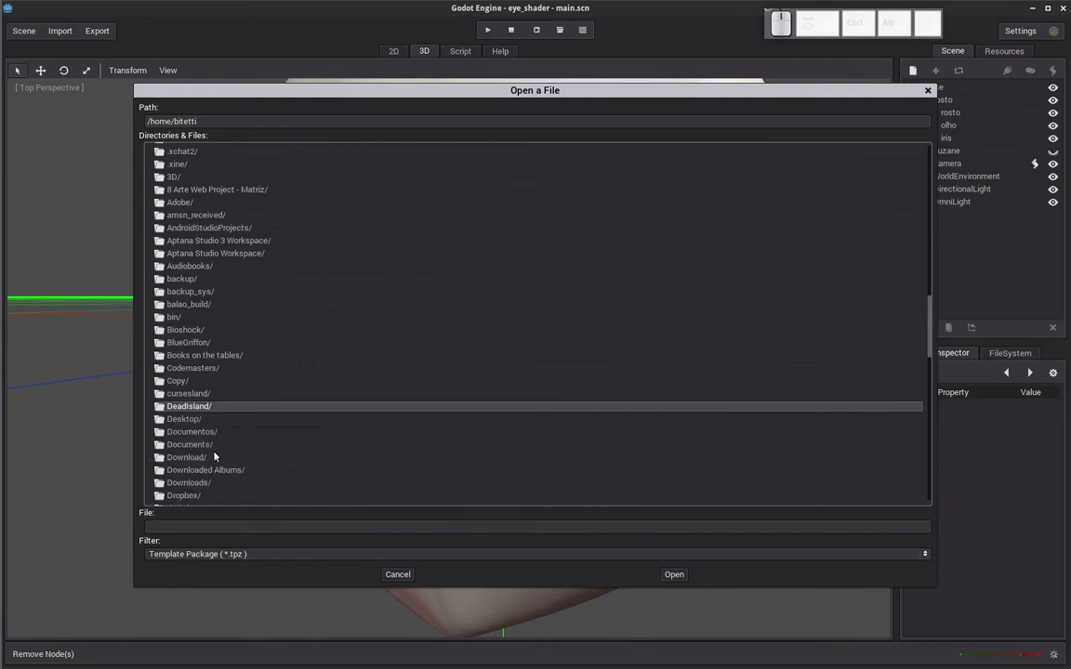
pyautogui.click(199, 489)
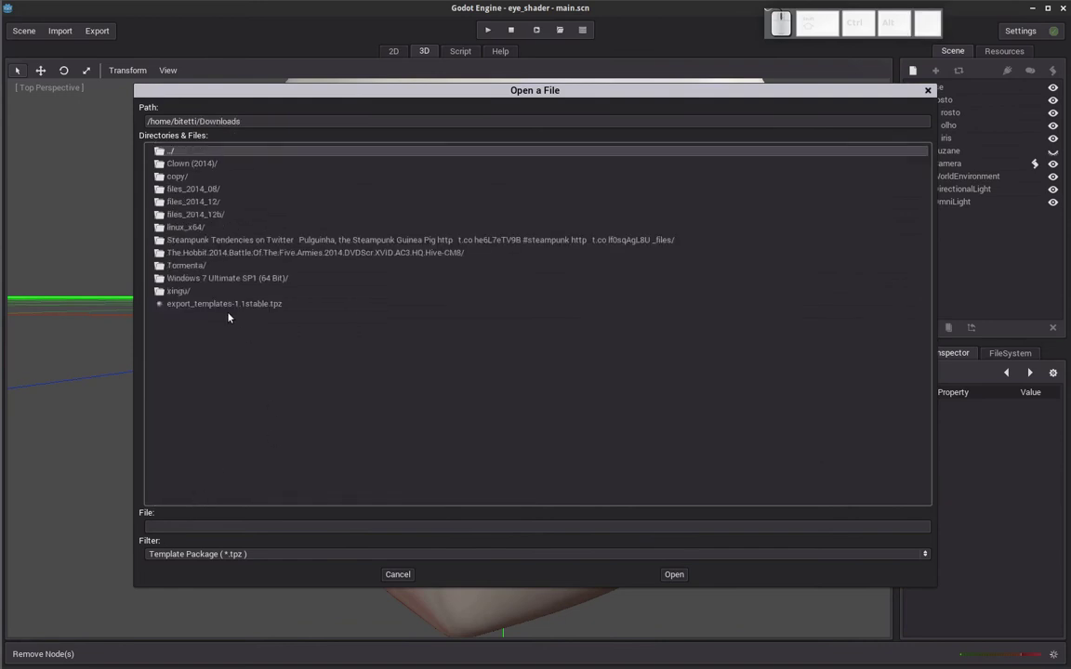
pyautogui.click(224, 313)
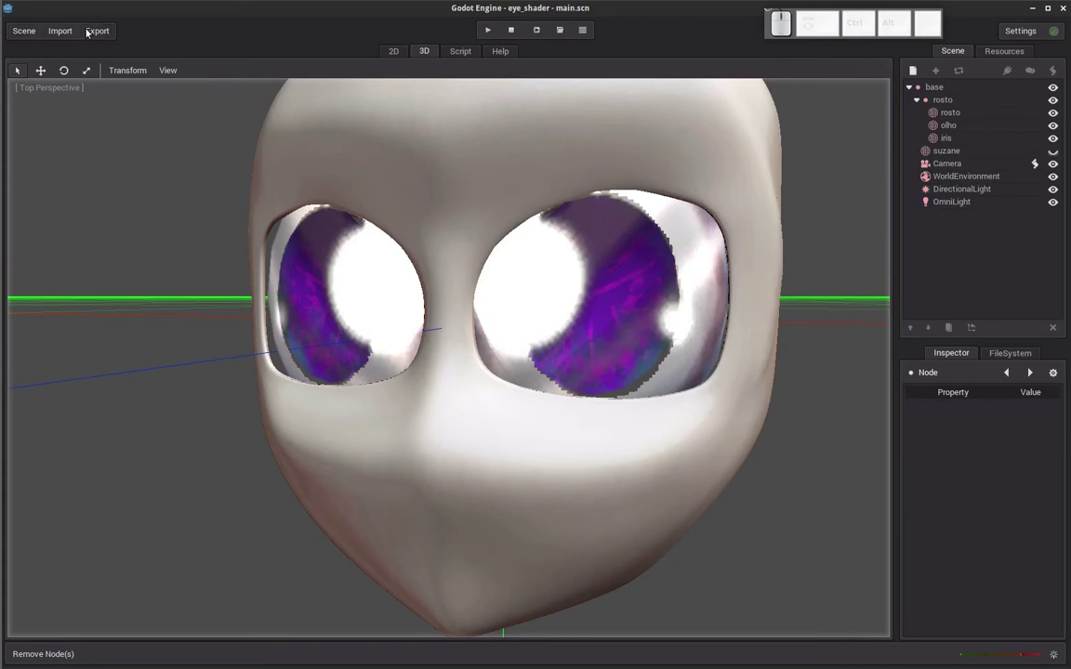
# Bring up Project Export Settings with the Linux X11 platform listed
pyautogui.click(98, 31)
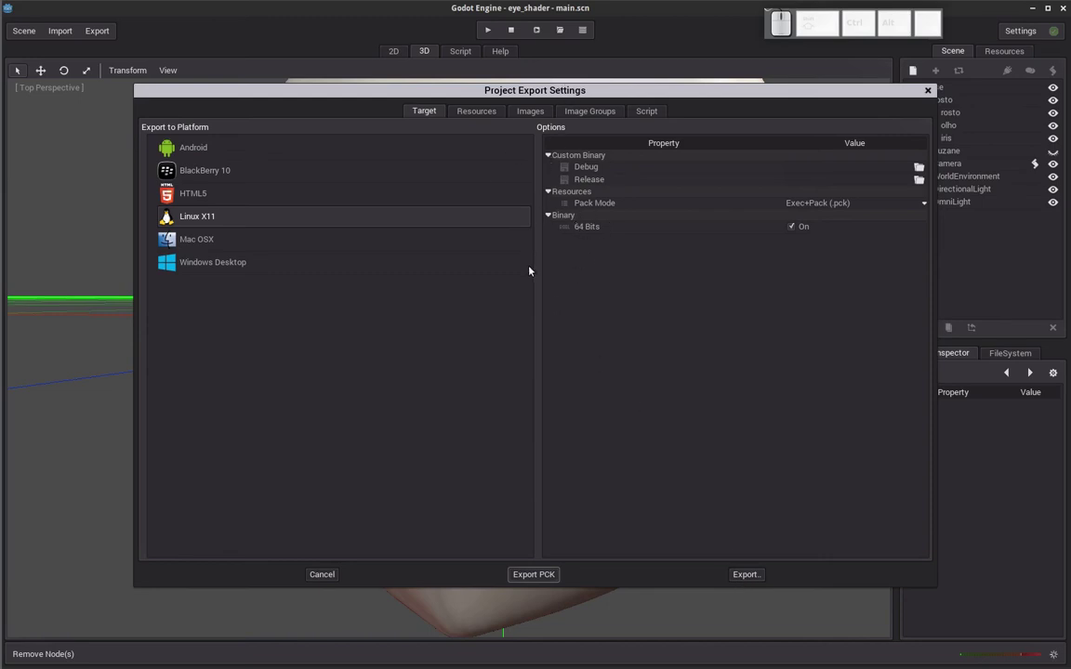
# Set Convert Images to Keep Original and choose Linux X11 as the export target
pyautogui.click(485, 115)
pyautogui.click(536, 114)
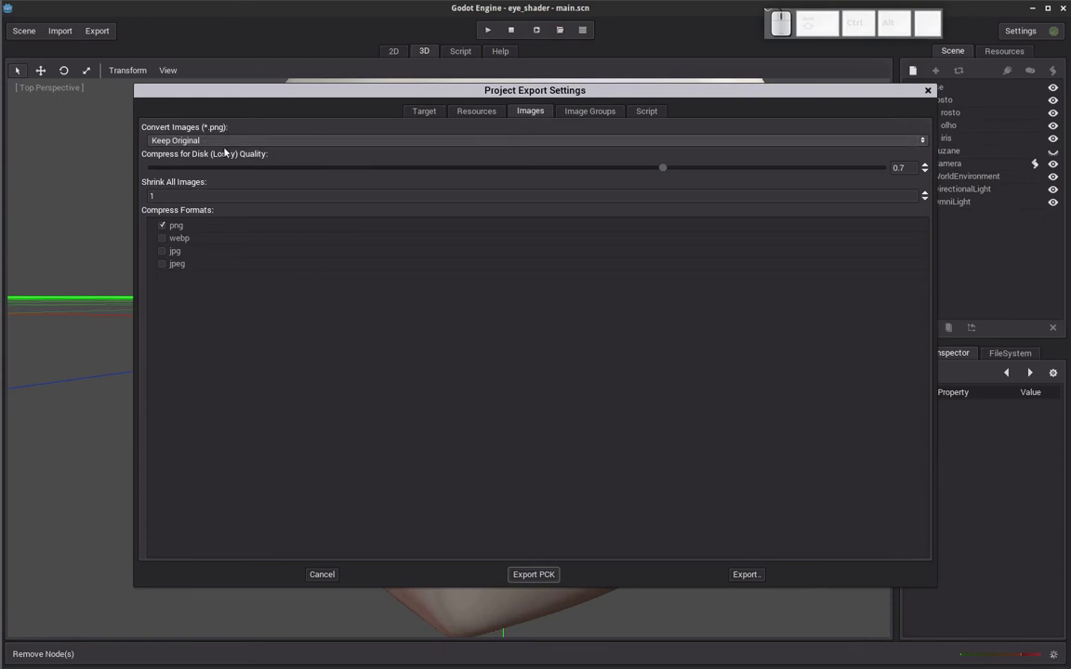
pyautogui.click(229, 147)
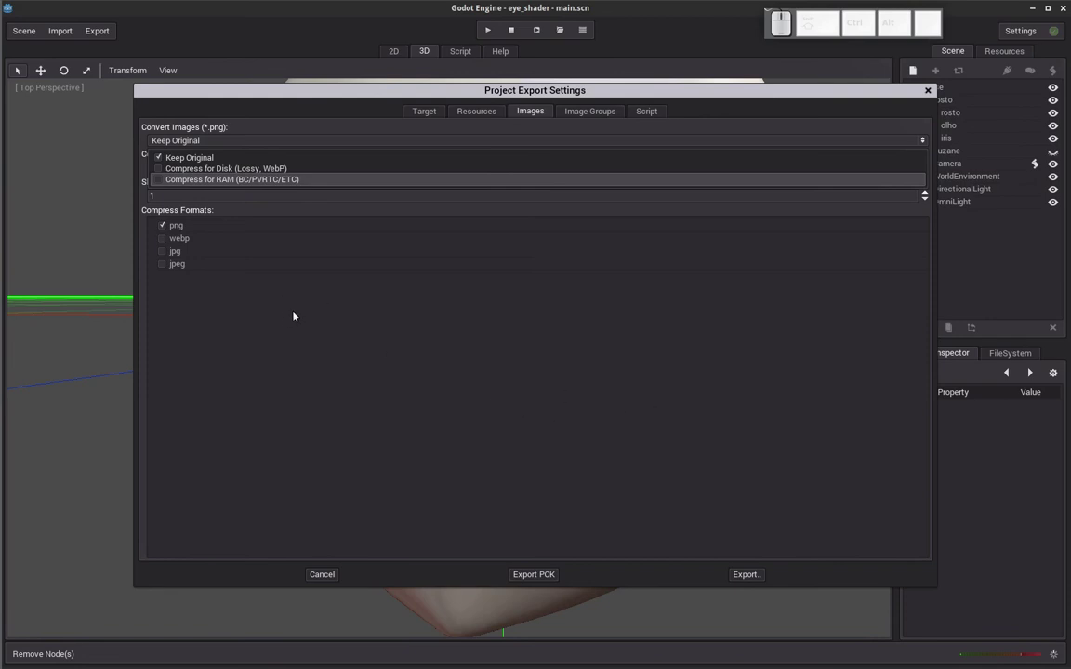
pyautogui.click(298, 316)
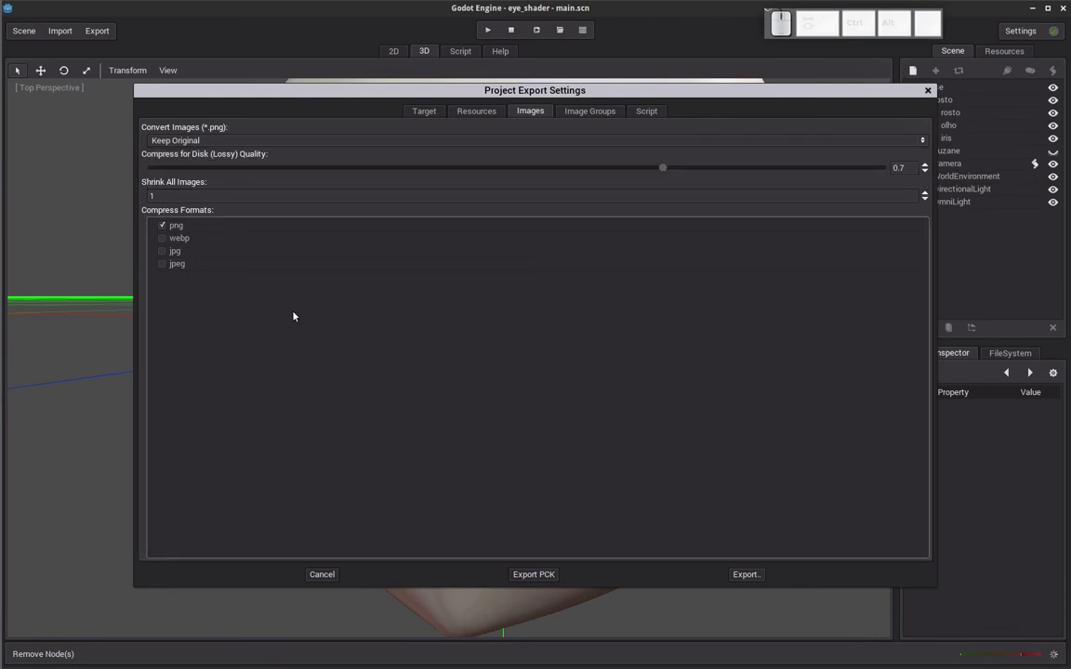
pyautogui.click(432, 113)
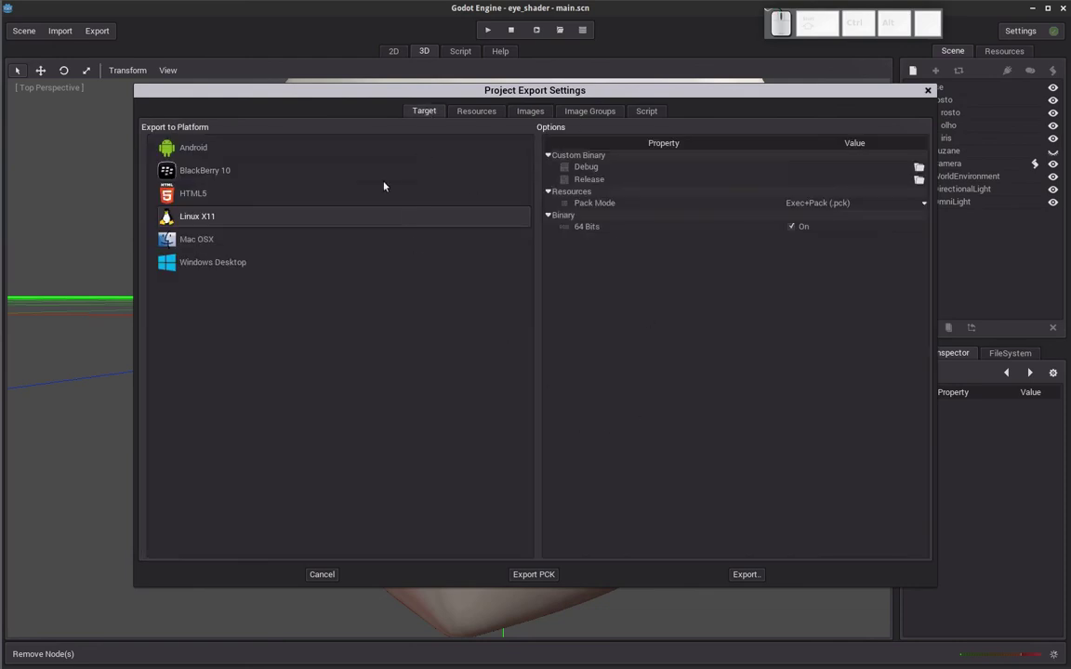
pyautogui.click(253, 213)
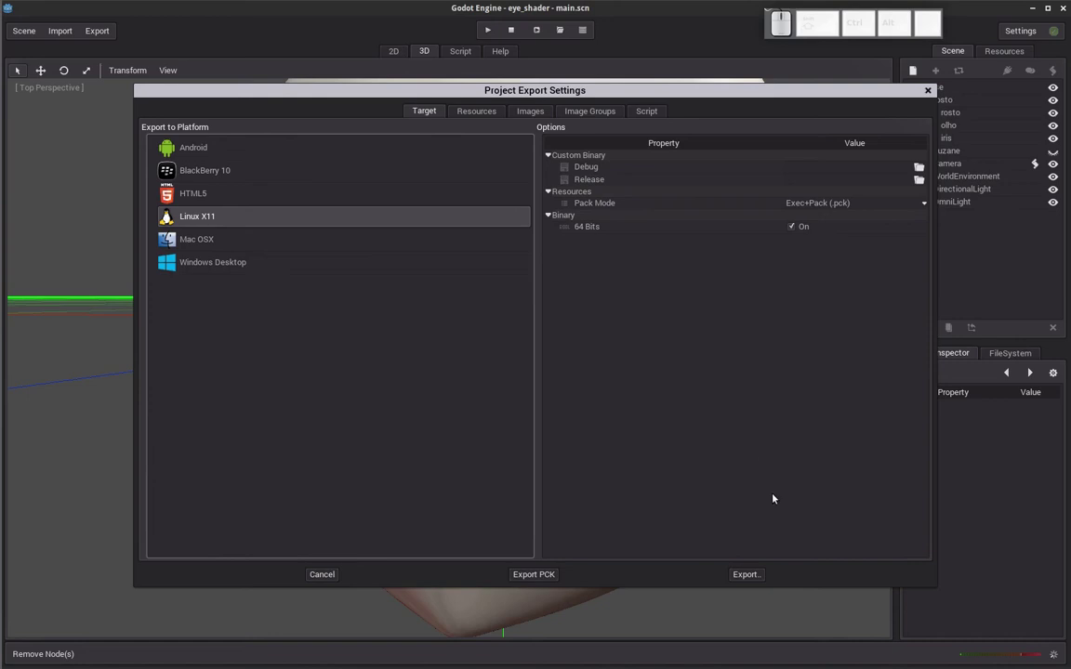
# Create a new eye_shader_final folder under godot as the export destination
pyautogui.click(753, 580)
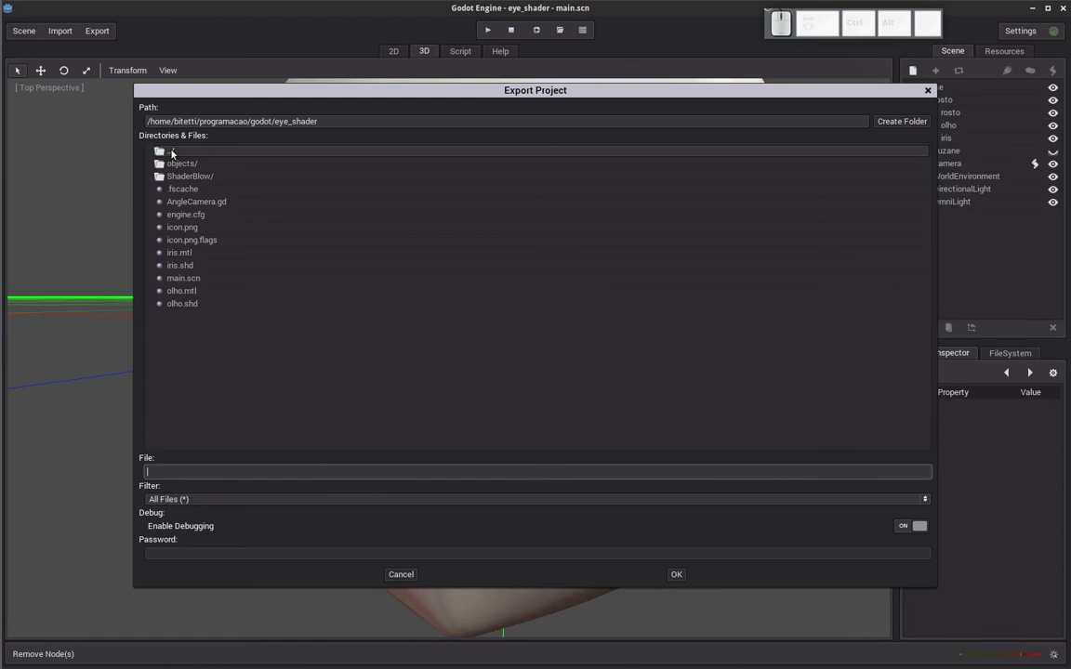
pyautogui.click(176, 155)
pyautogui.click(900, 129)
pyautogui.press('y')
pyautogui.press('BackSpace')
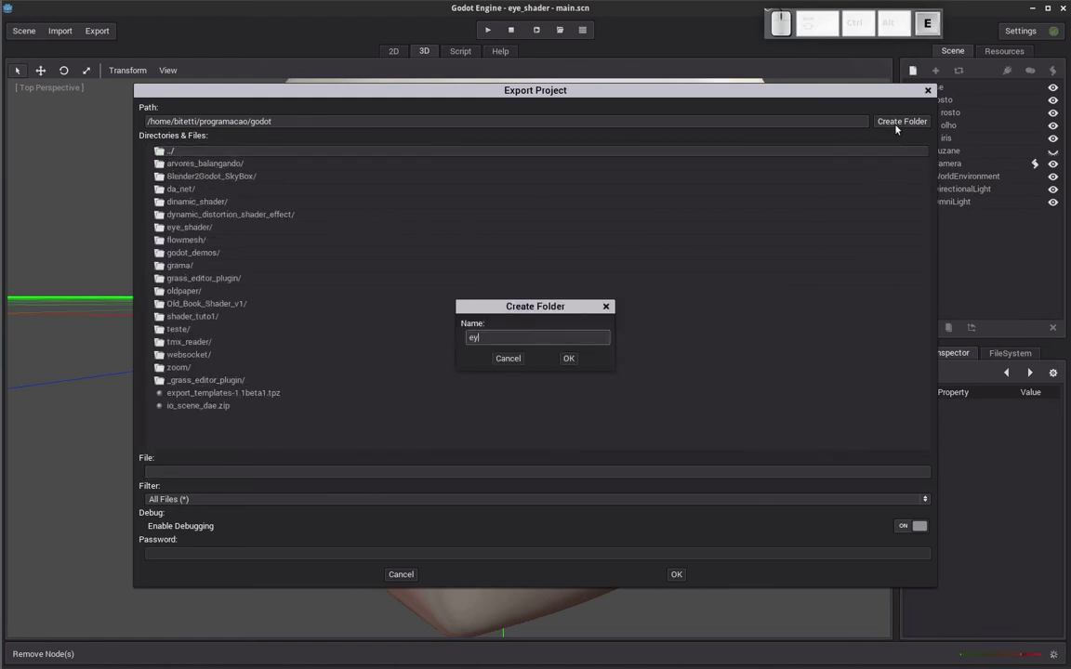
pyautogui.press('shift+-')
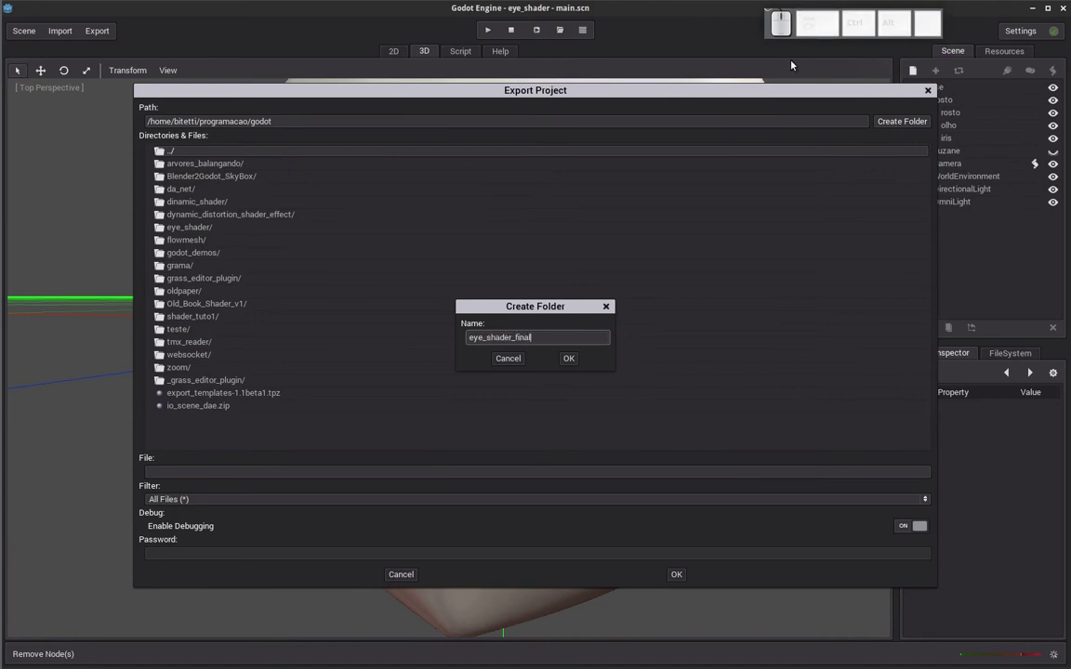
pyautogui.click(579, 362)
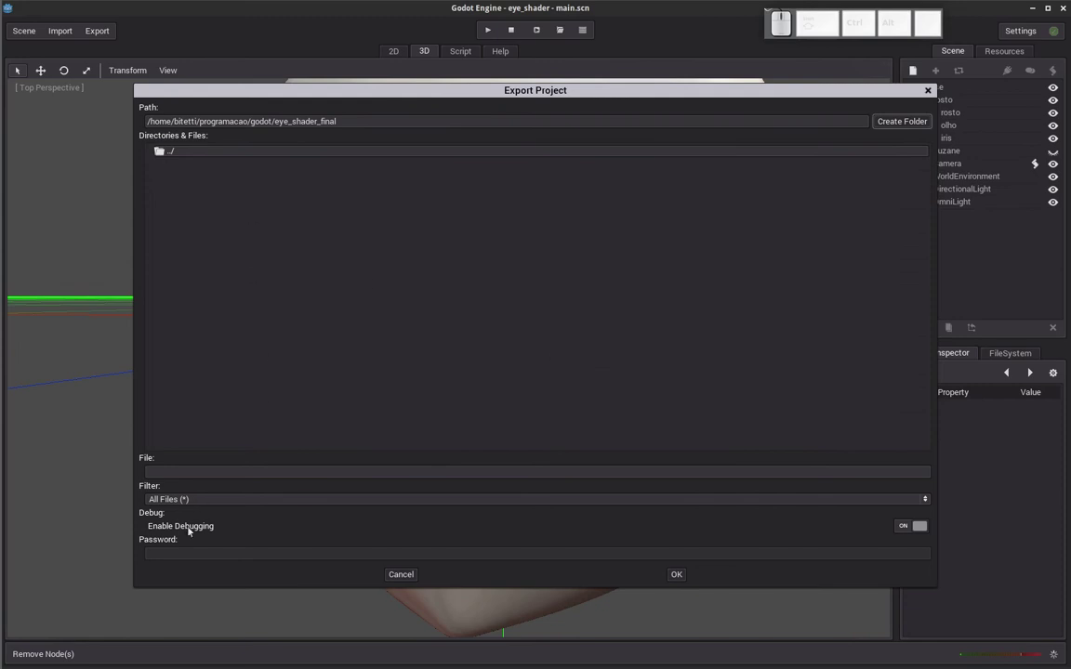
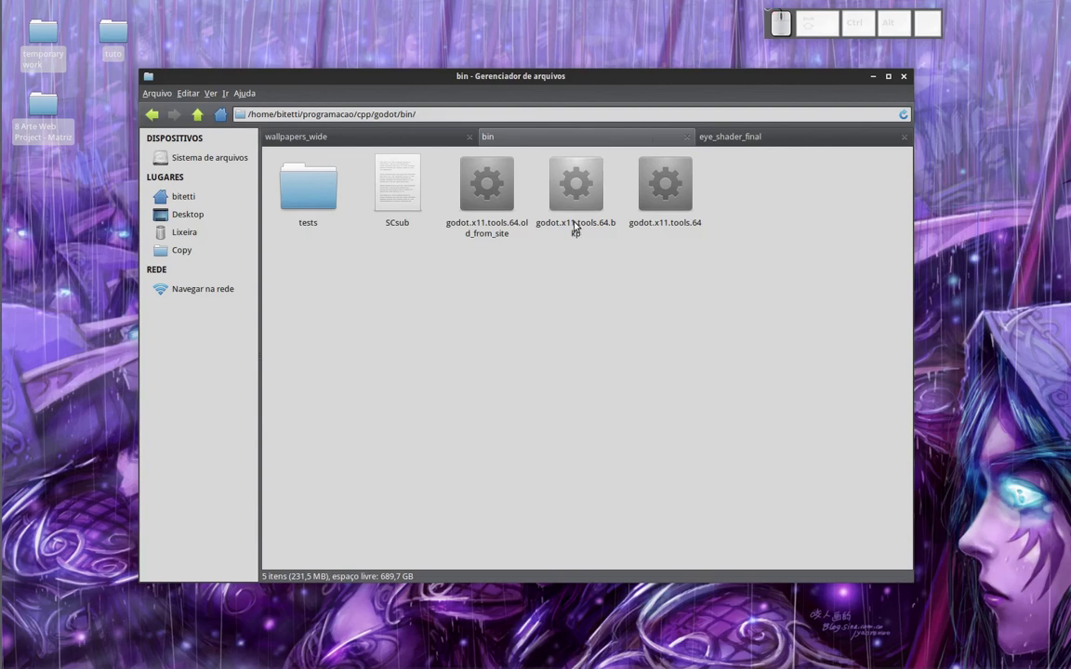
# Navigate up from the bin folder to the parent godot source folder
pyautogui.click(503, 237)
pyautogui.click(559, 286)
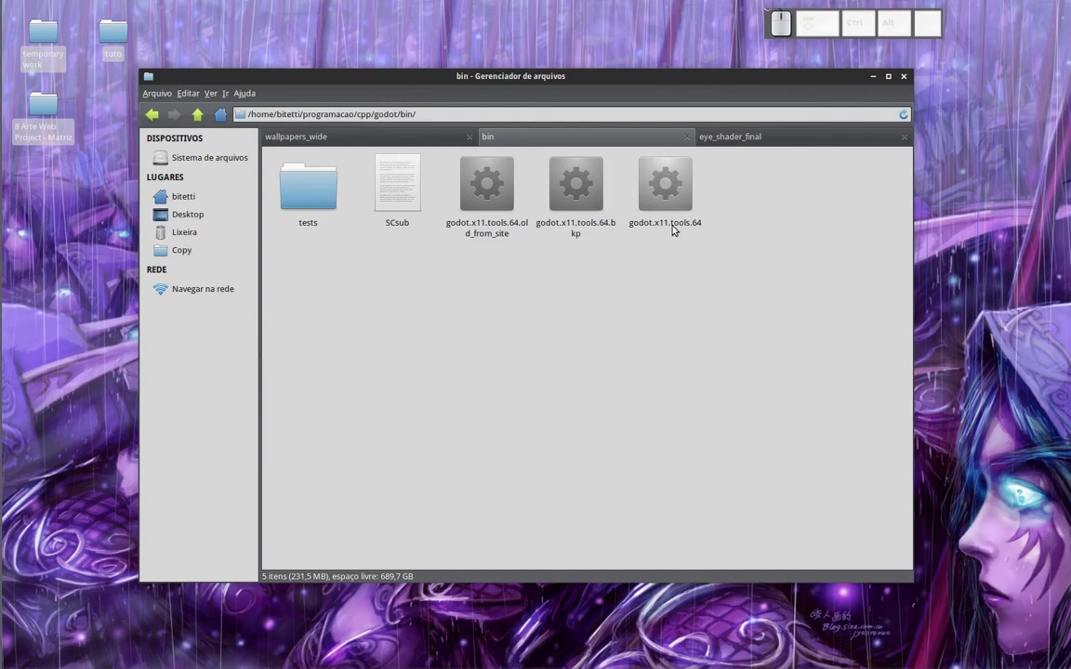
pyautogui.click(198, 120)
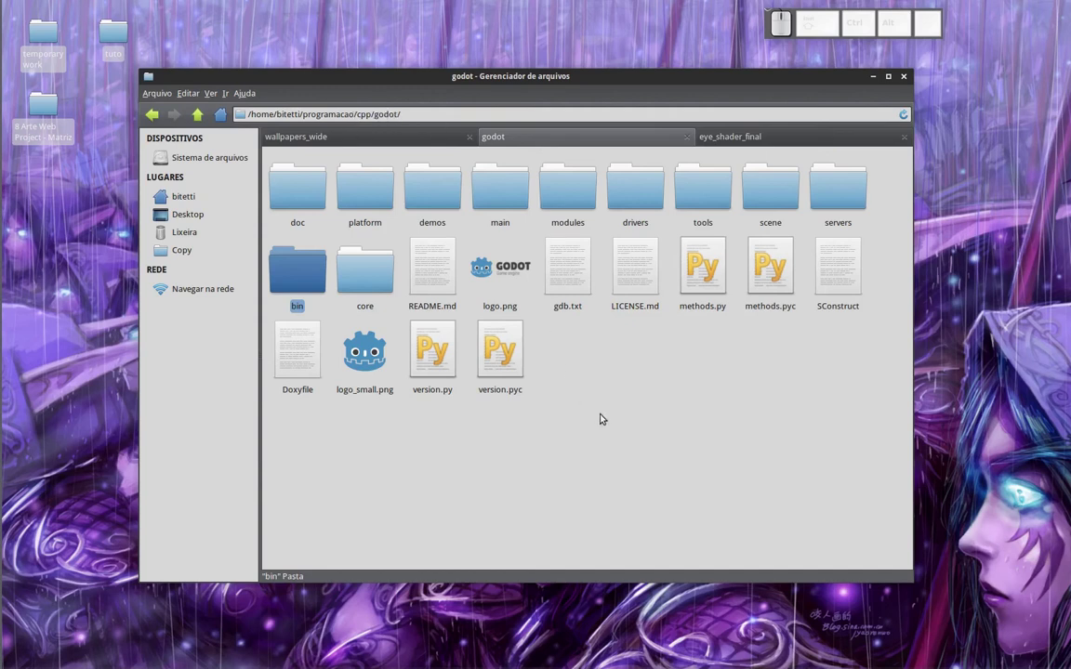
pyautogui.click(600, 421)
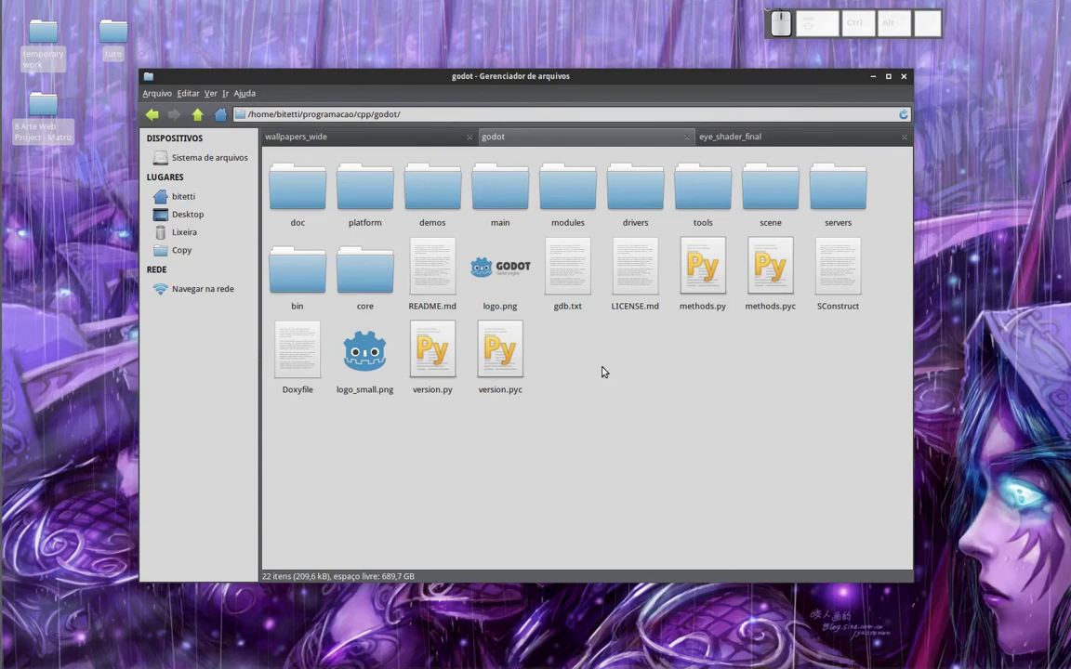
pyautogui.rightClick(604, 371)
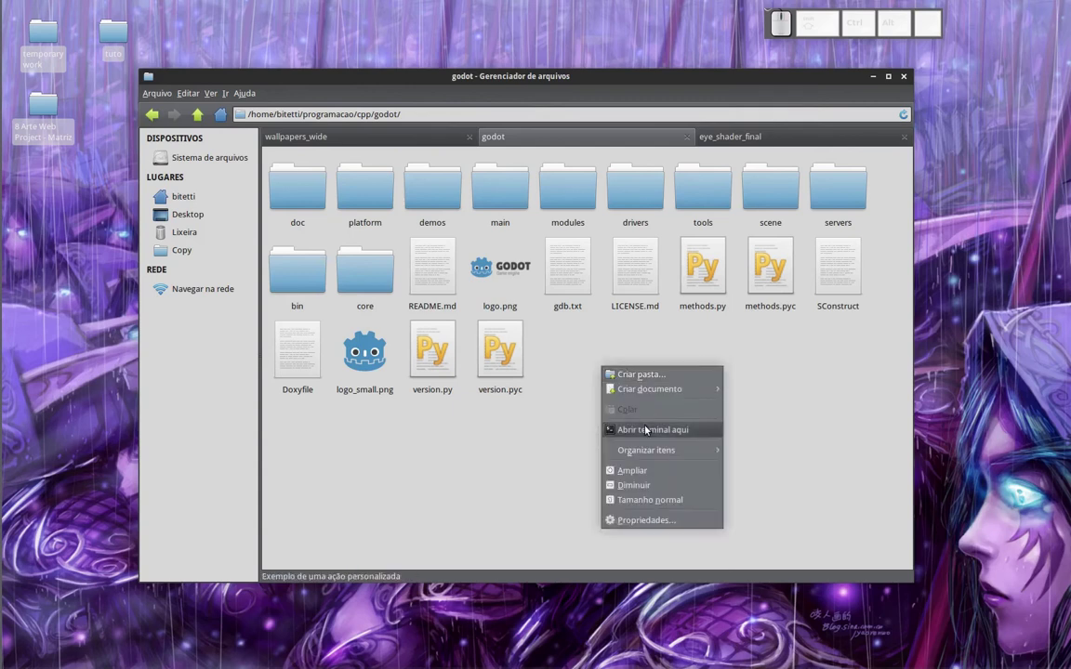
pyautogui.click(649, 430)
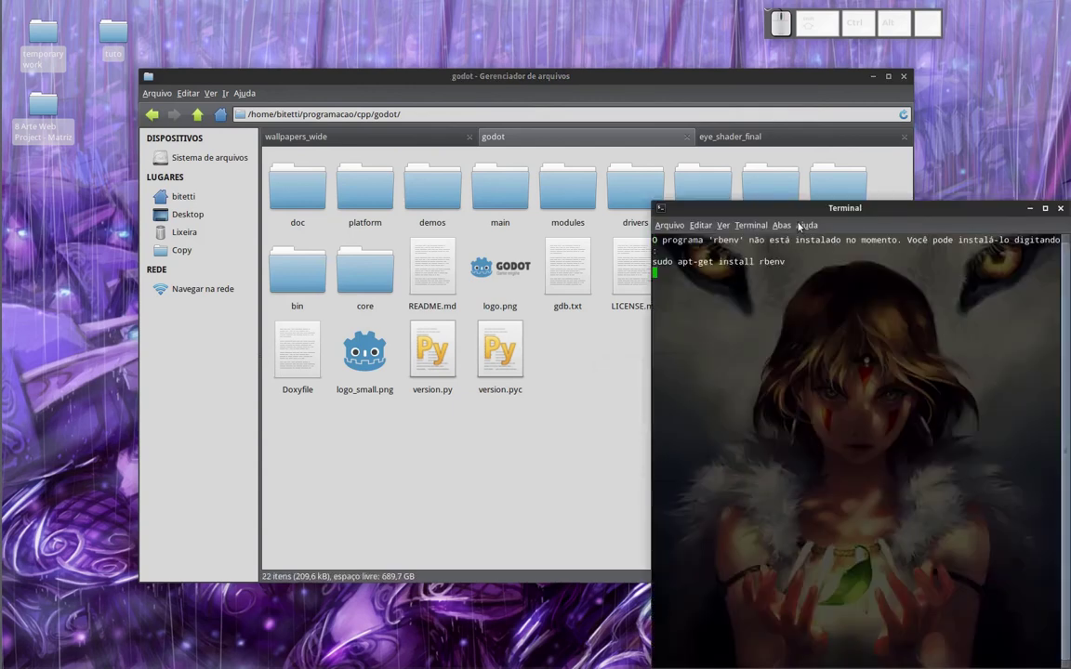
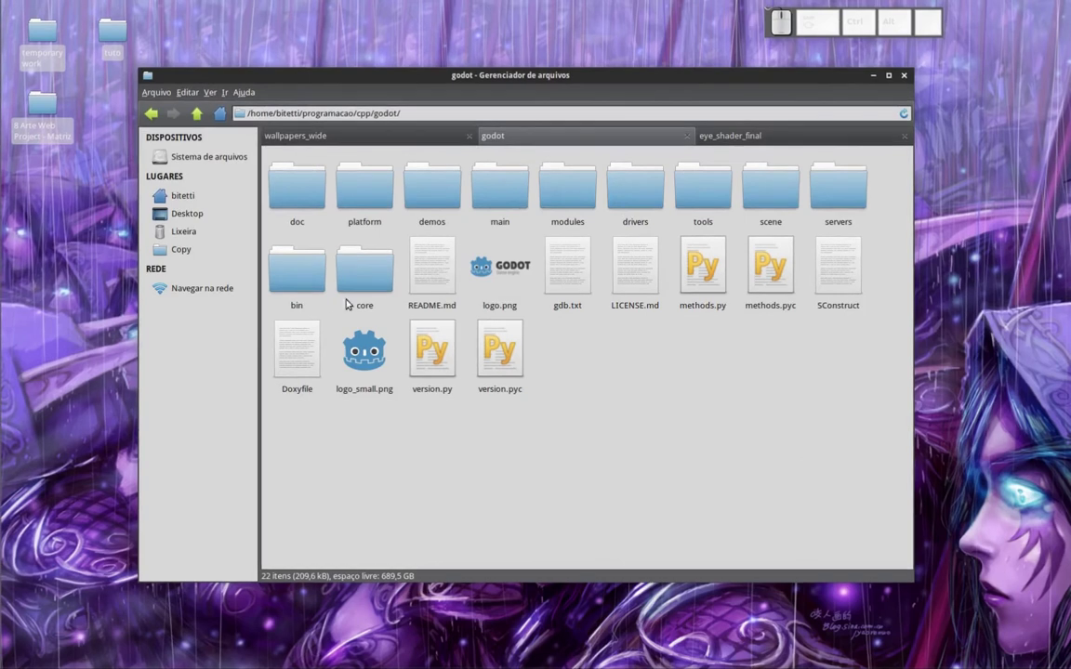
# Locate and select the optimized godot.x11.opt.64 binary in the godot bin folder
pyautogui.click(313, 287)
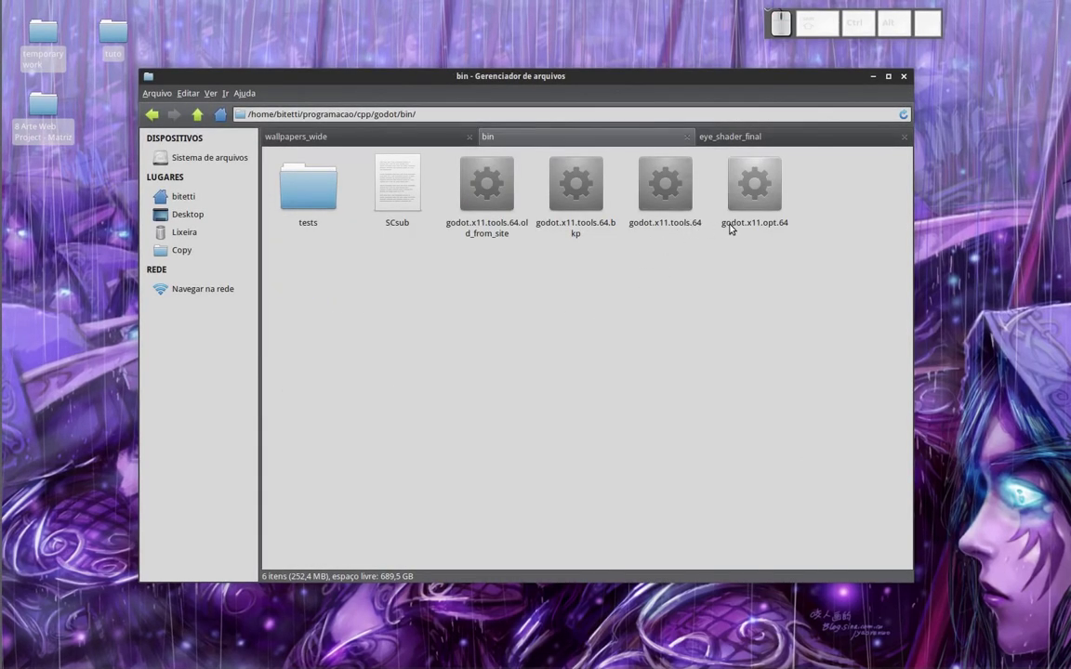
pyautogui.click(768, 193)
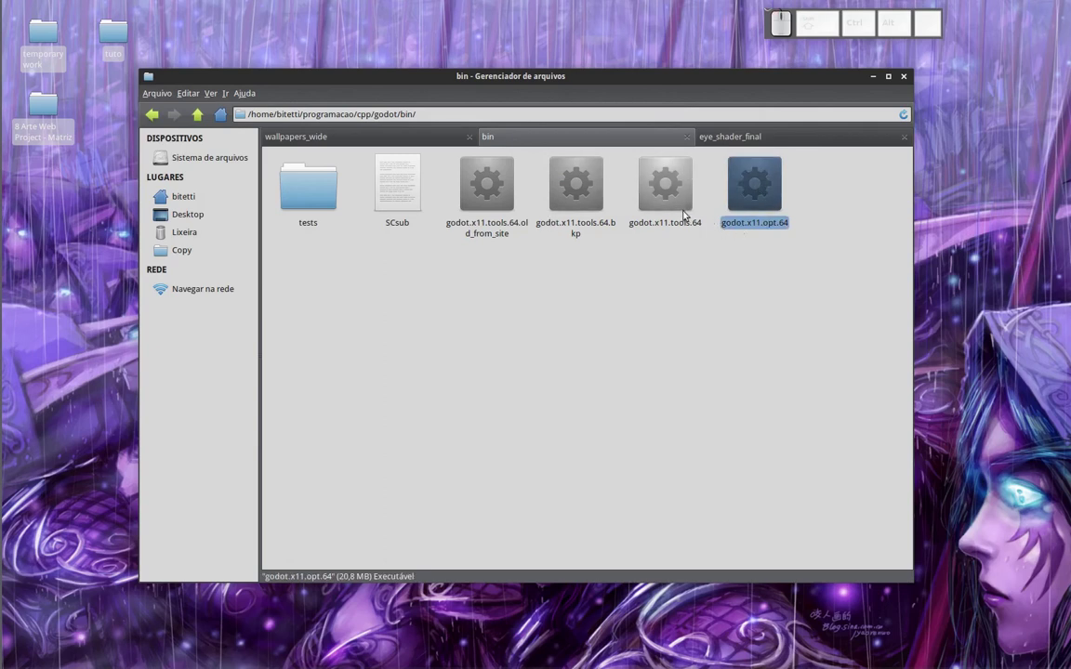
pyautogui.click(683, 209)
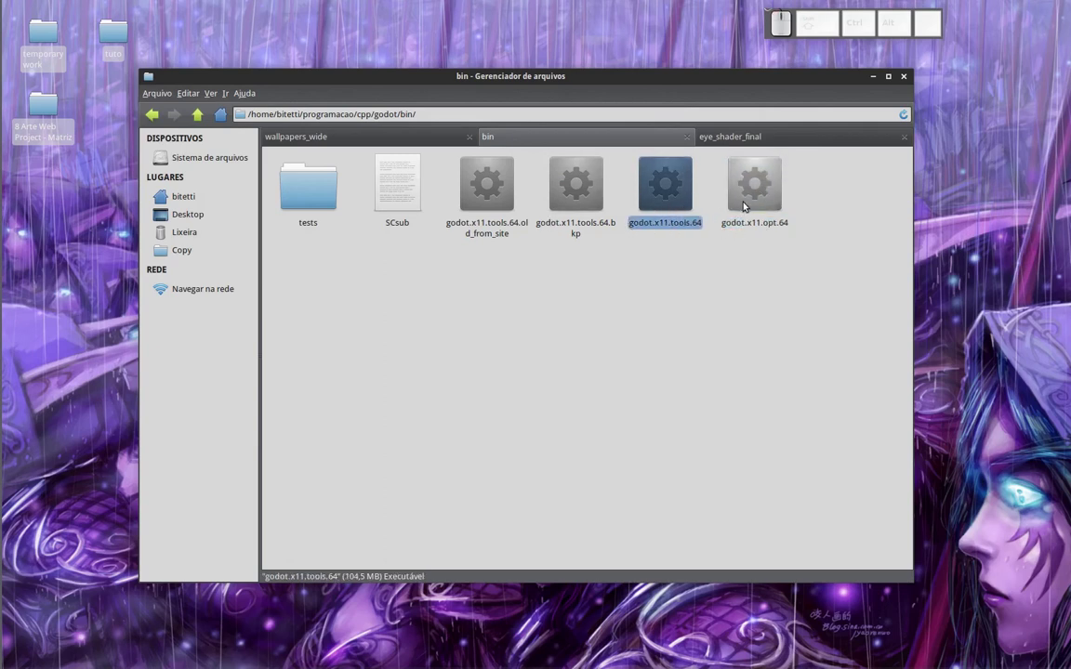
pyautogui.moveTo(762, 205); pyautogui.dragTo(769, 247)
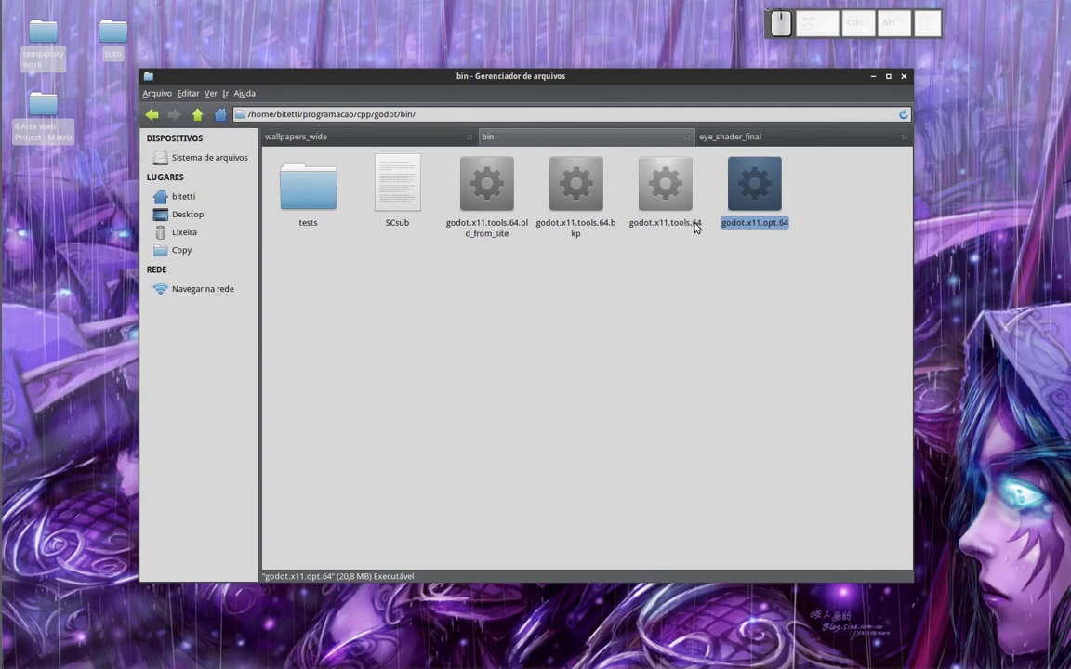
pyautogui.click(673, 205)
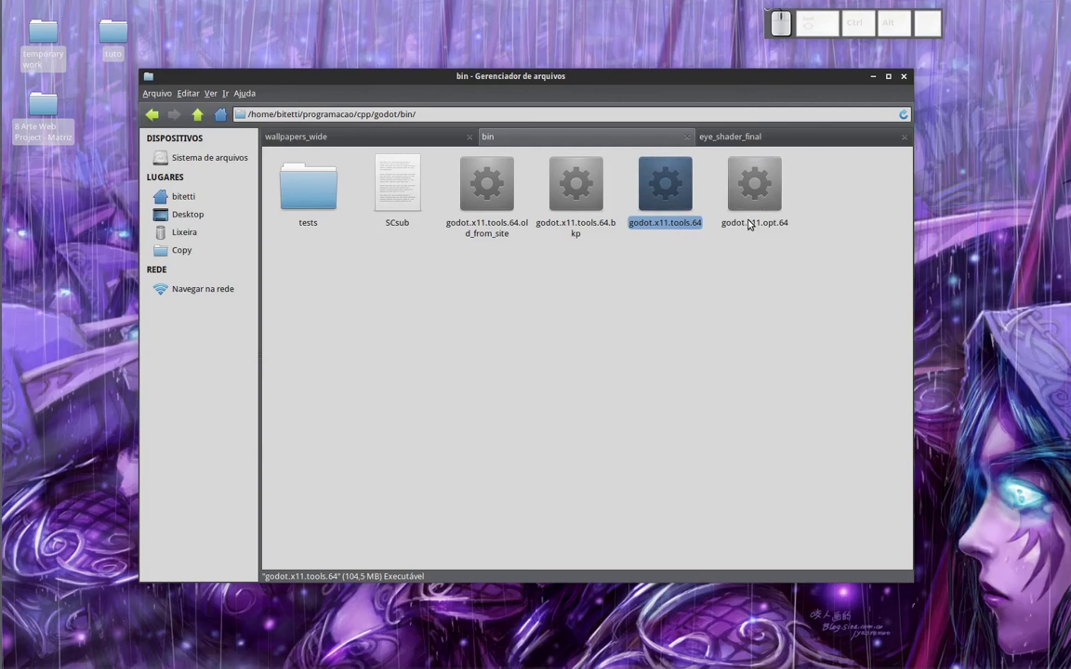
pyautogui.click(750, 192)
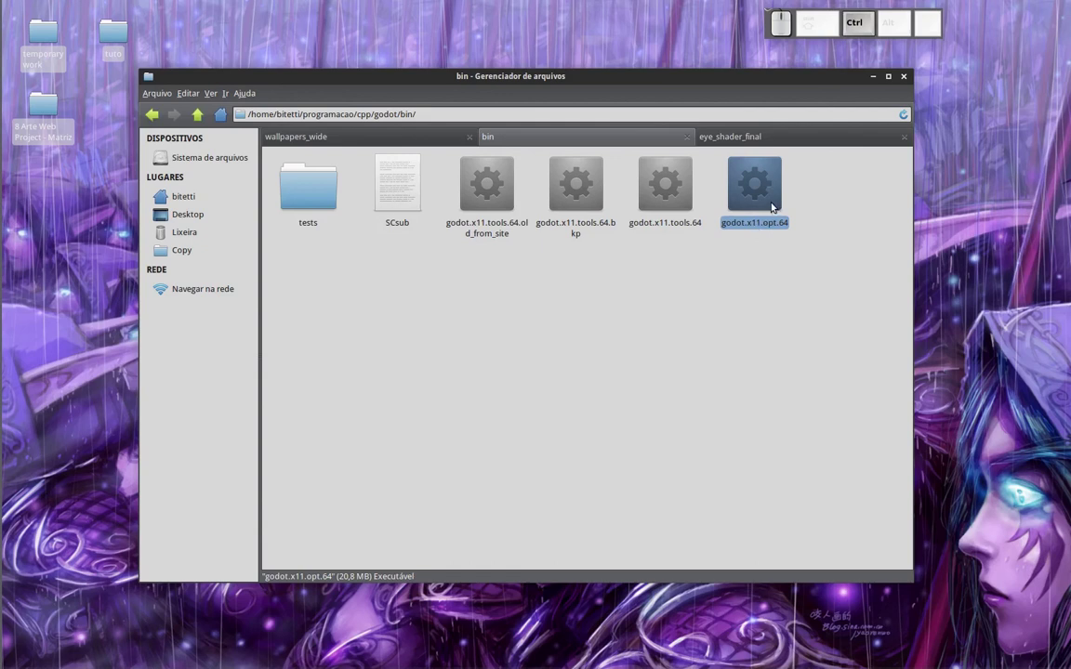
# Copy godot.x11.opt.64 into the eye_shader_final folder beside eye and data.pck
pyautogui.press('ctrl+x')
pyautogui.click(771, 142)
pyautogui.click(558, 313)
pyautogui.press('ctrl+v')
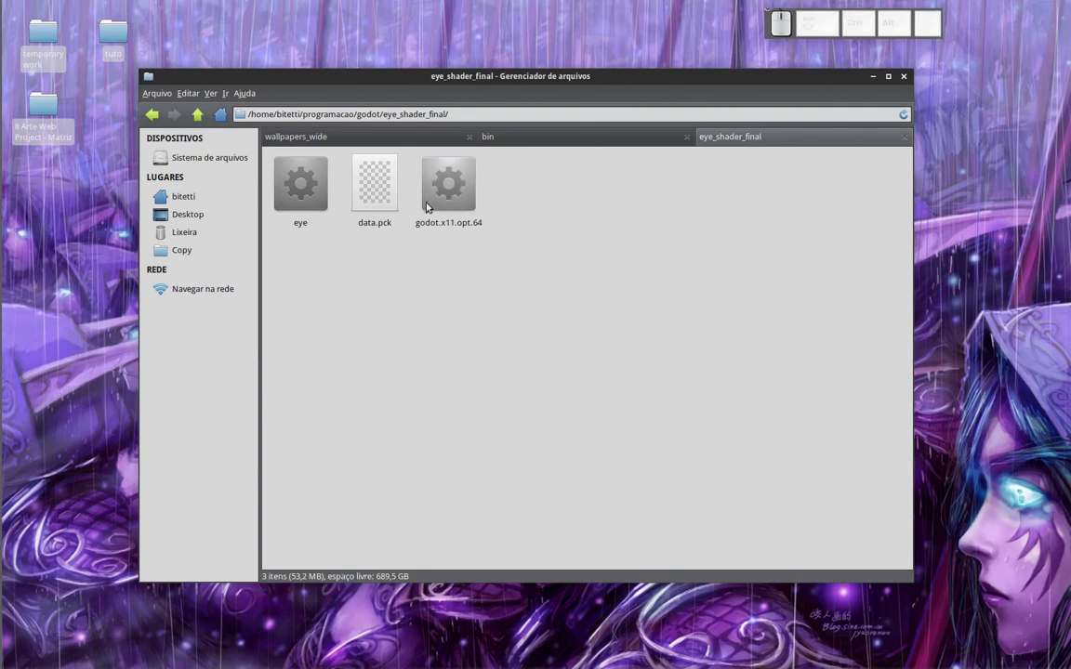
pyautogui.click(441, 247)
pyautogui.rightClick(469, 200)
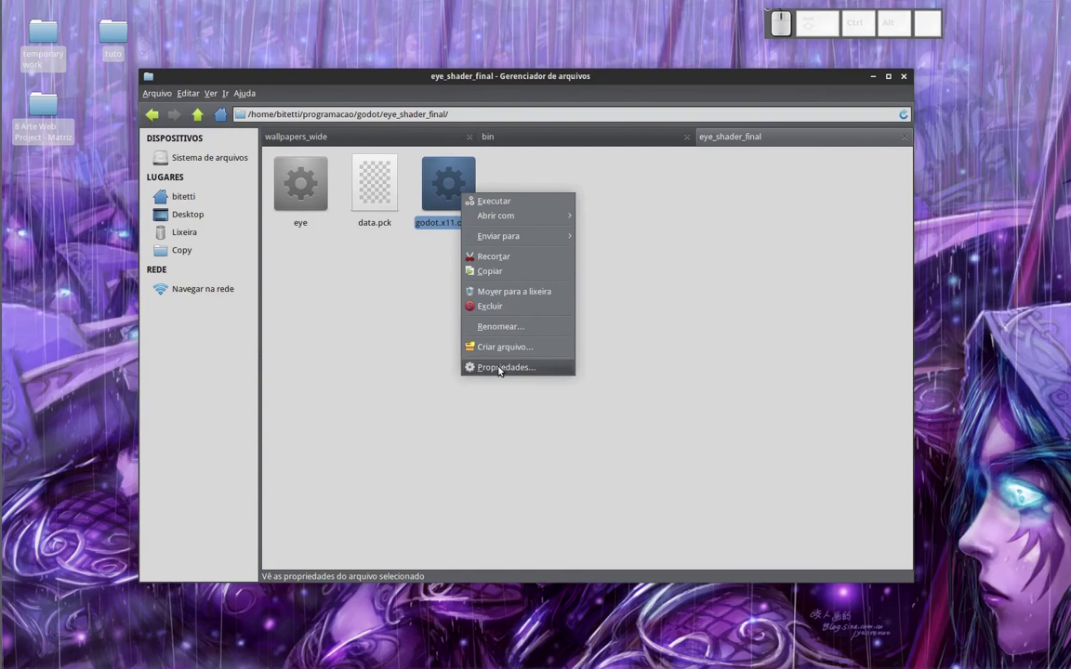
pyautogui.click(511, 365)
pyautogui.click(480, 185)
pyautogui.click(653, 519)
pyautogui.click(504, 385)
pyautogui.click(469, 195)
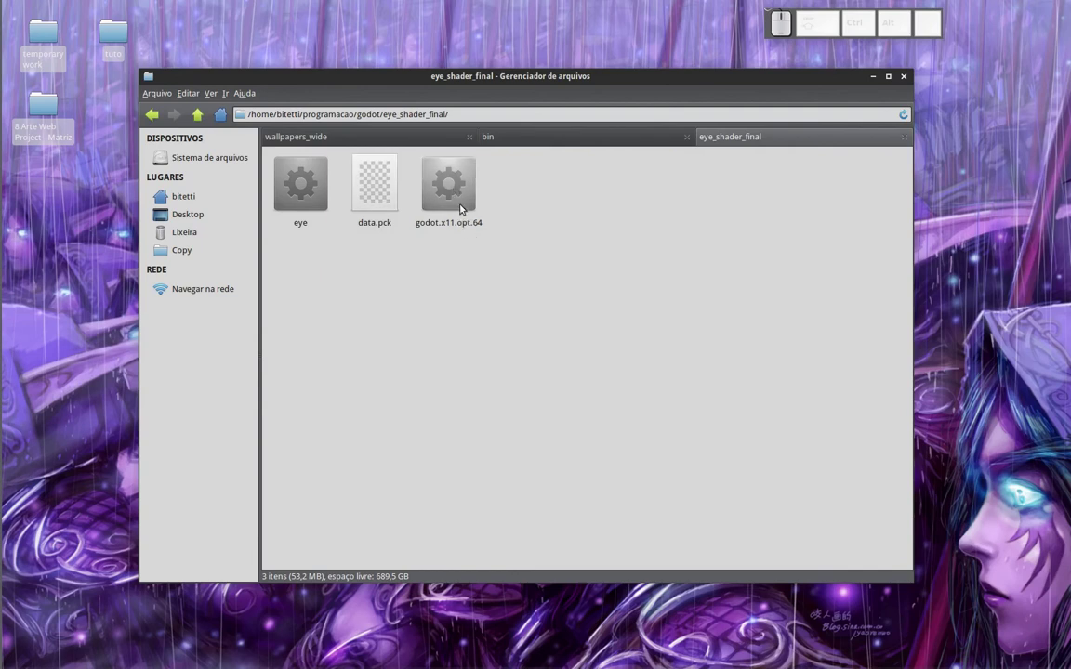
pyautogui.click(463, 208)
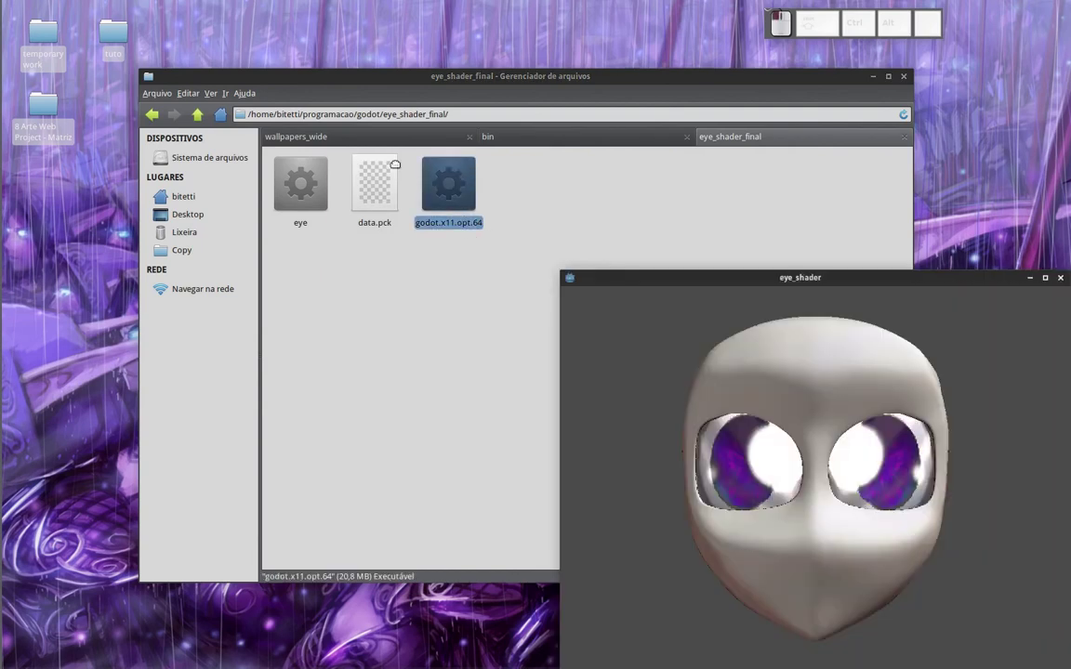
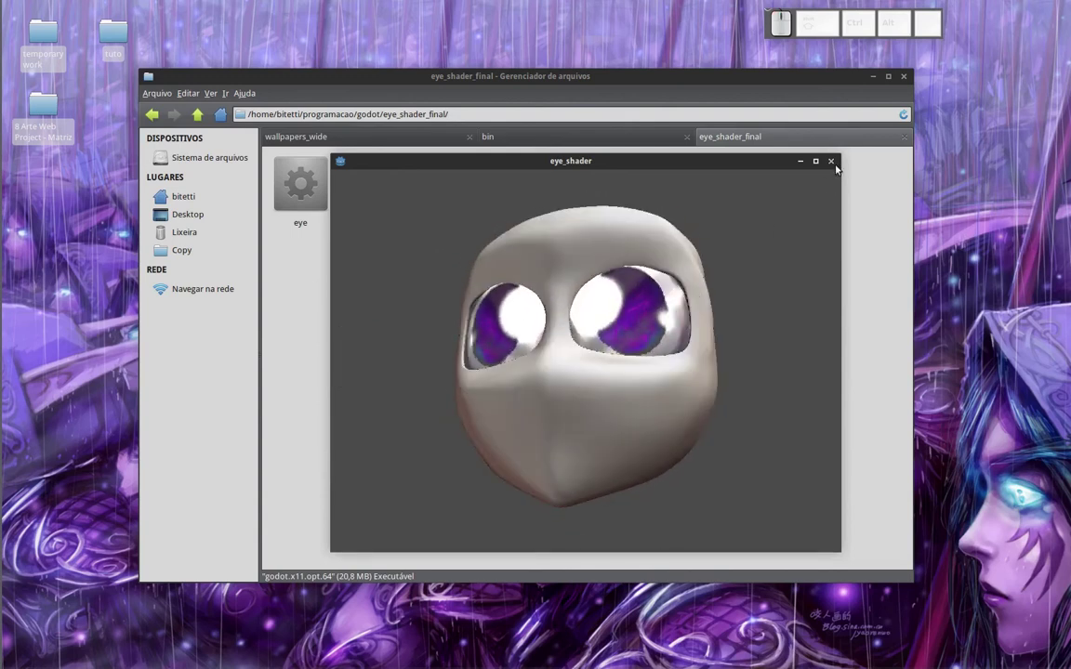
pyautogui.click(838, 165)
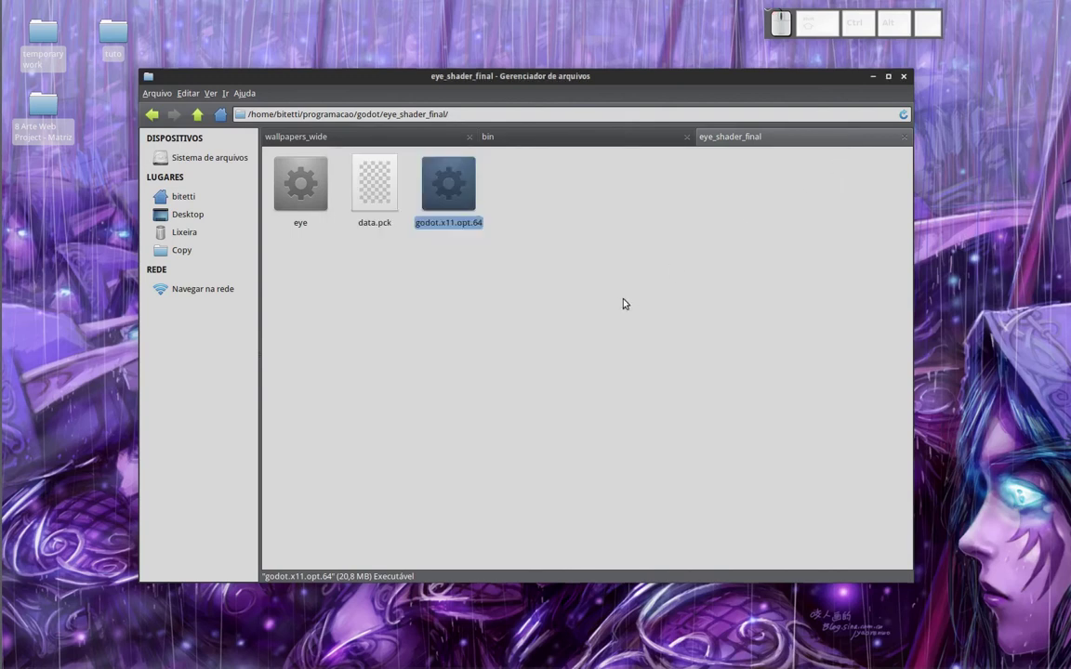
# Compare the file sizes of godot.x11.opt.64 and the eye executable in eye_shader_final
pyautogui.click(579, 315)
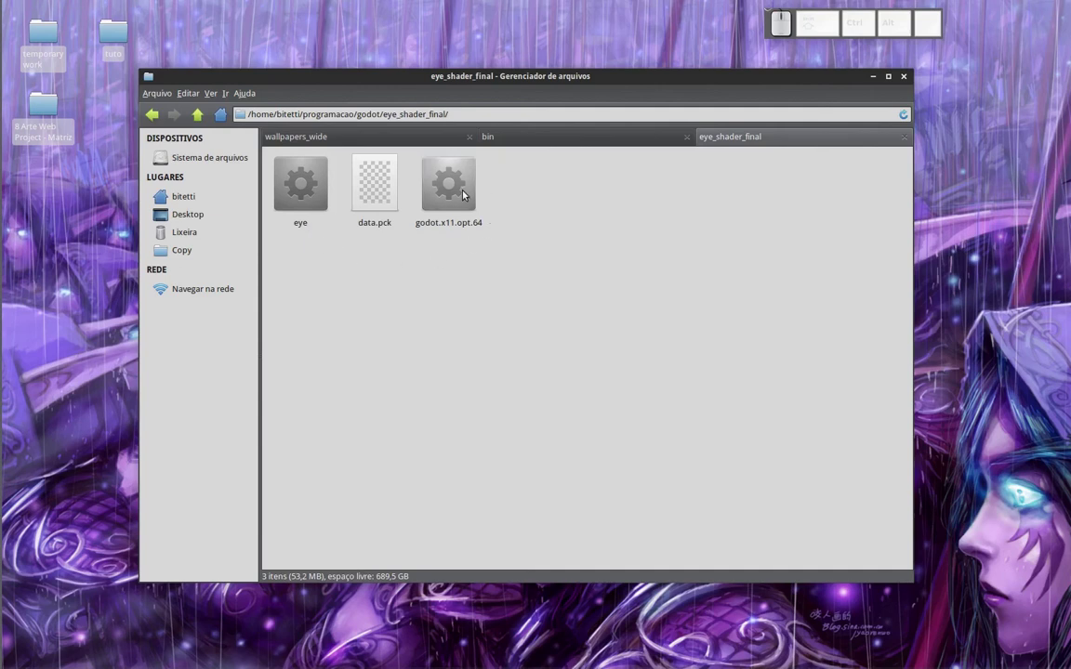
pyautogui.click(465, 194)
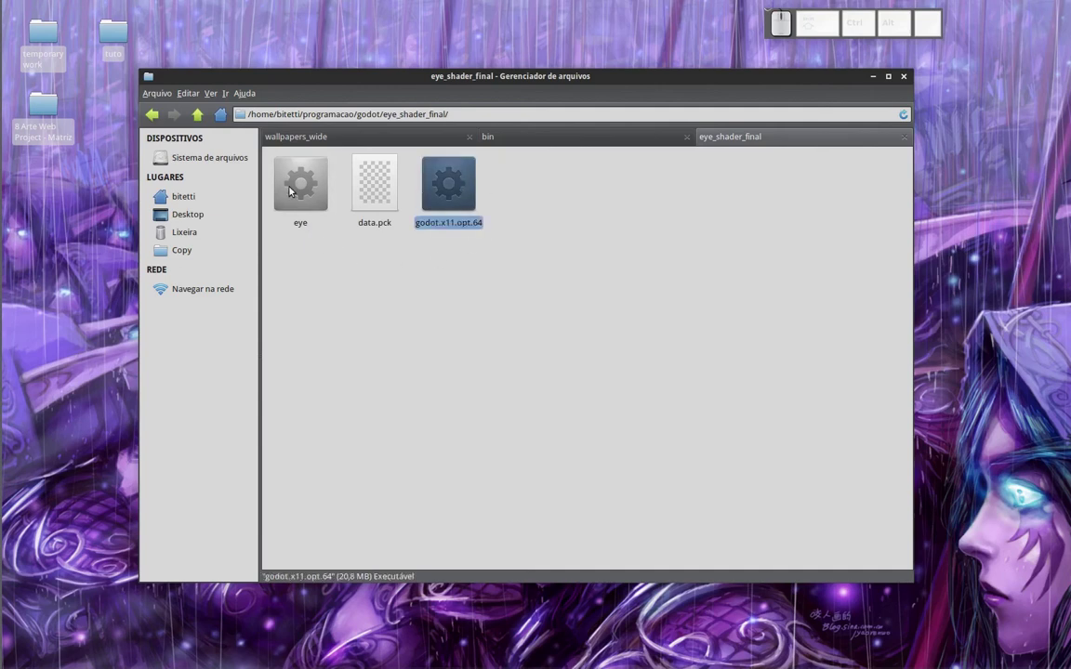
pyautogui.click(296, 192)
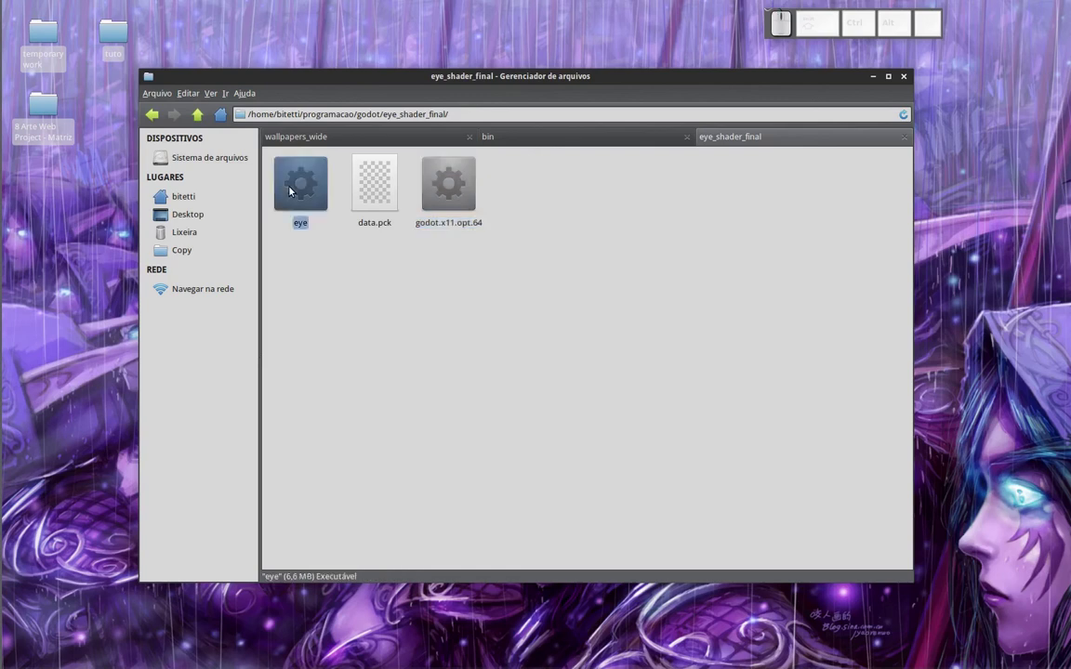
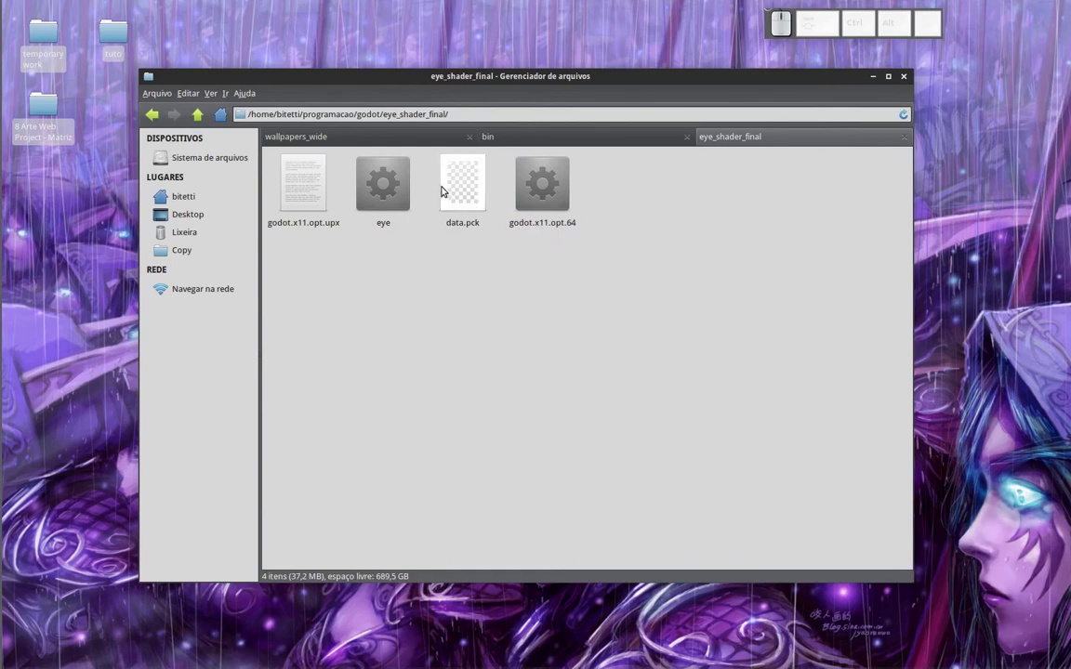
pyautogui.click(532, 194)
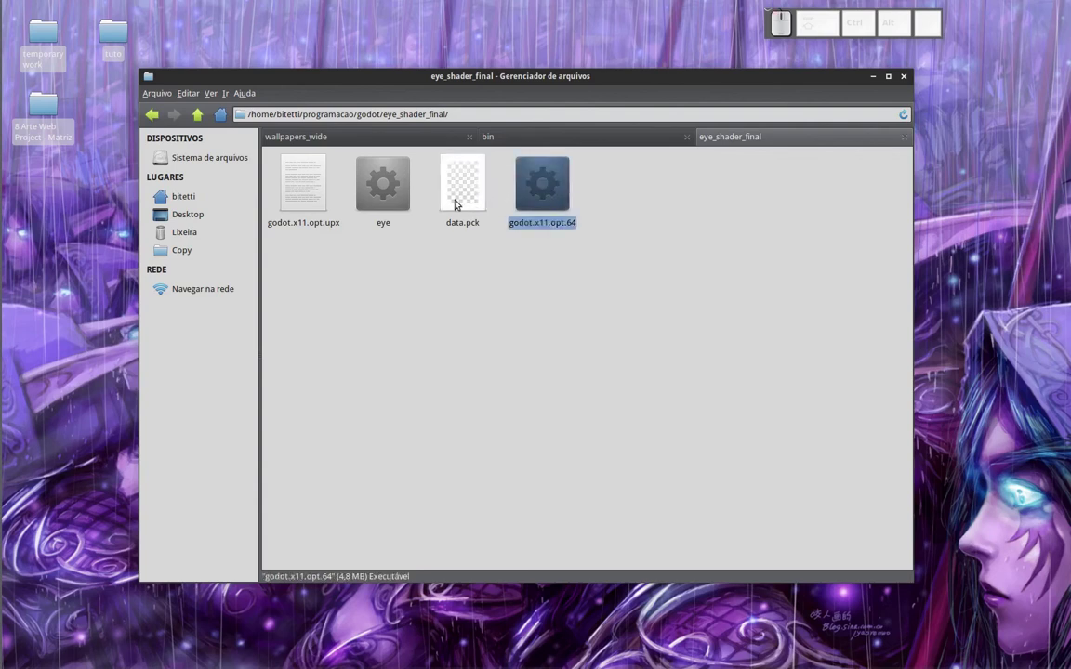
pyautogui.click(398, 207)
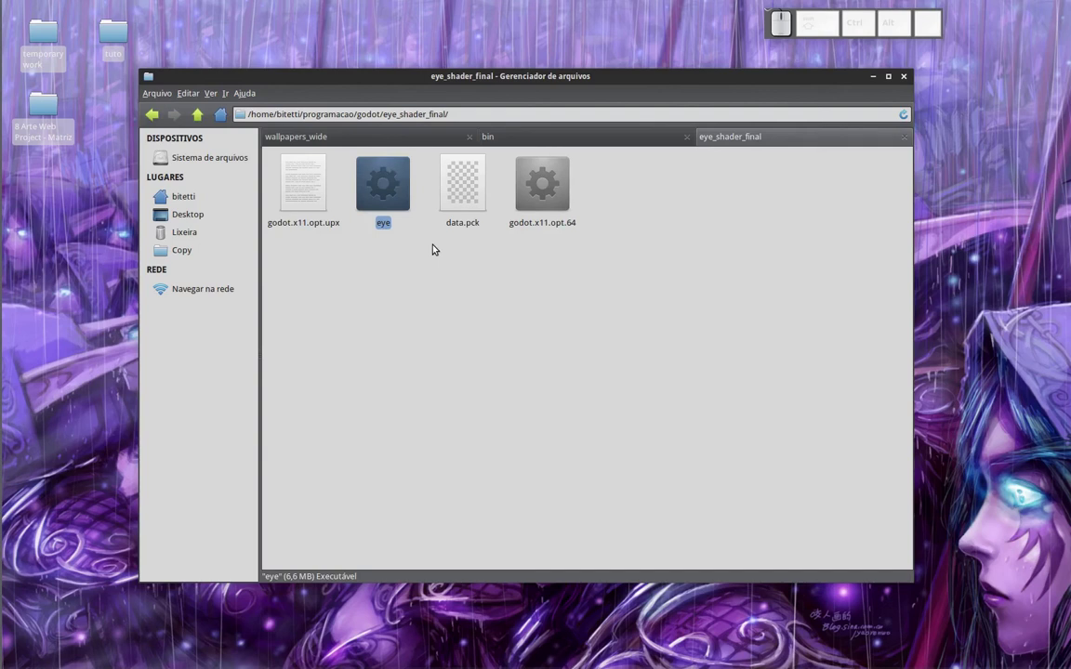
pyautogui.click(534, 220)
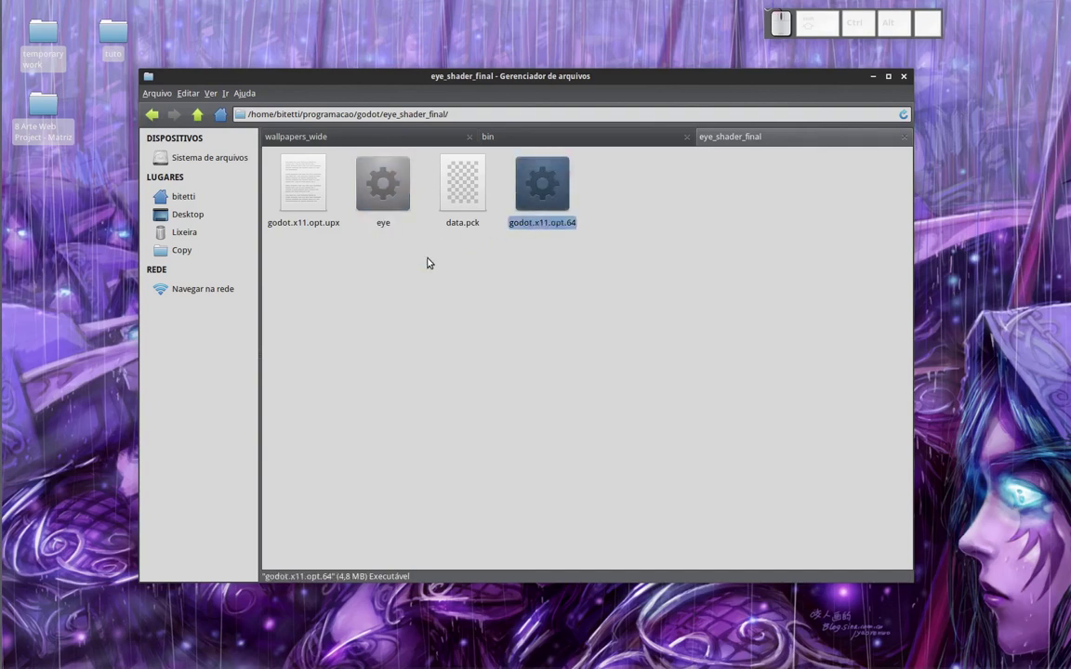
pyautogui.click(527, 292)
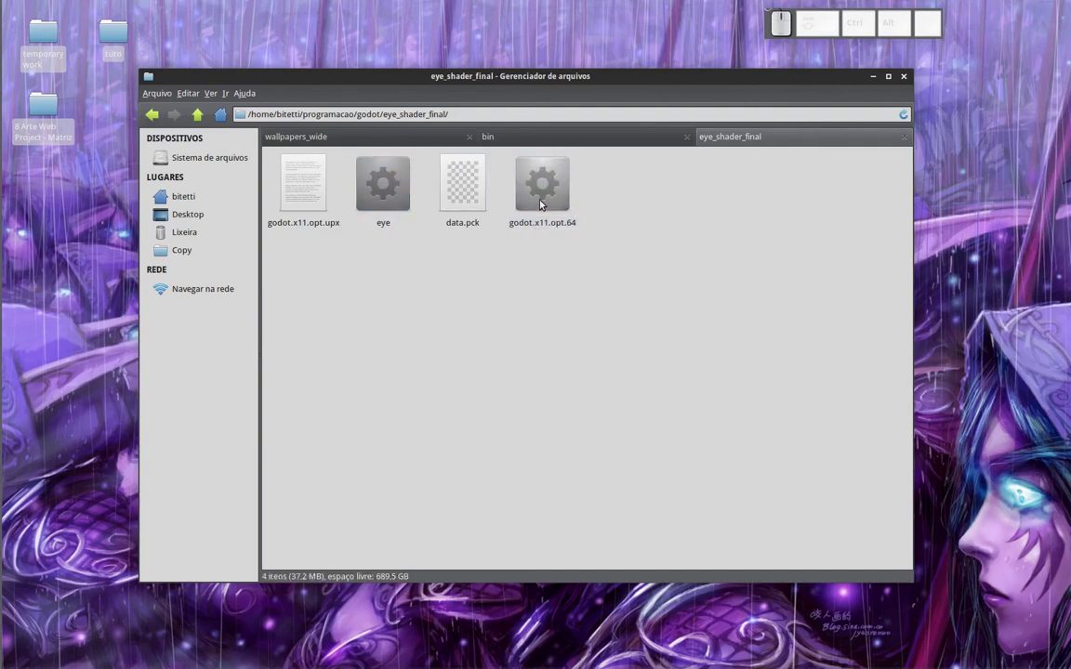